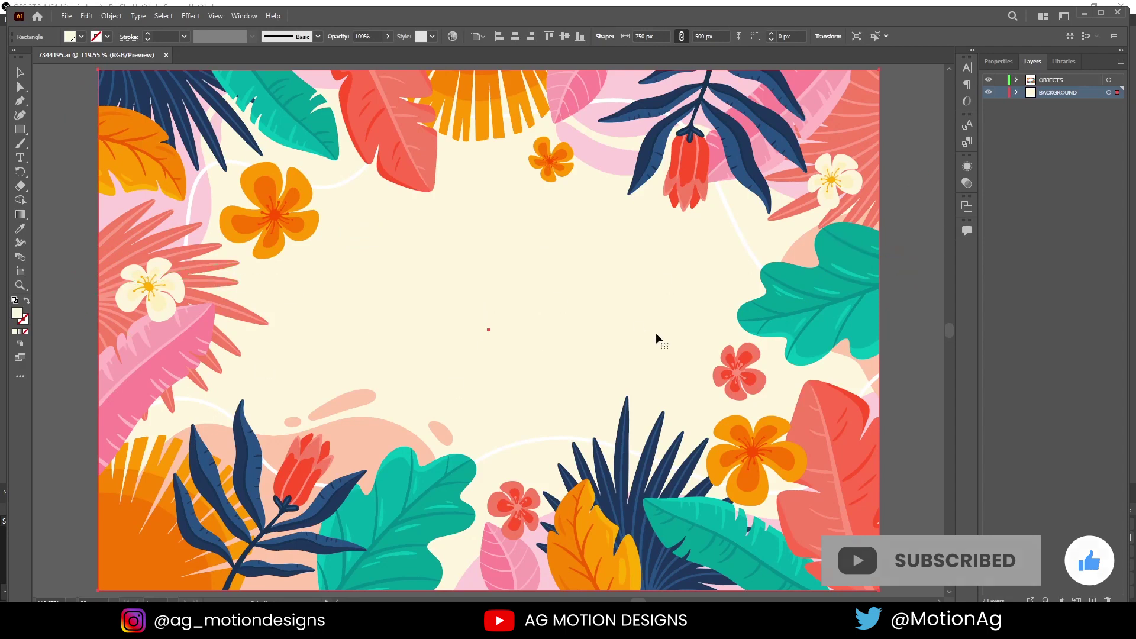
Select all artwork on the OBJECTS layer and copy it to the clipboard.
left_click(61, 107)
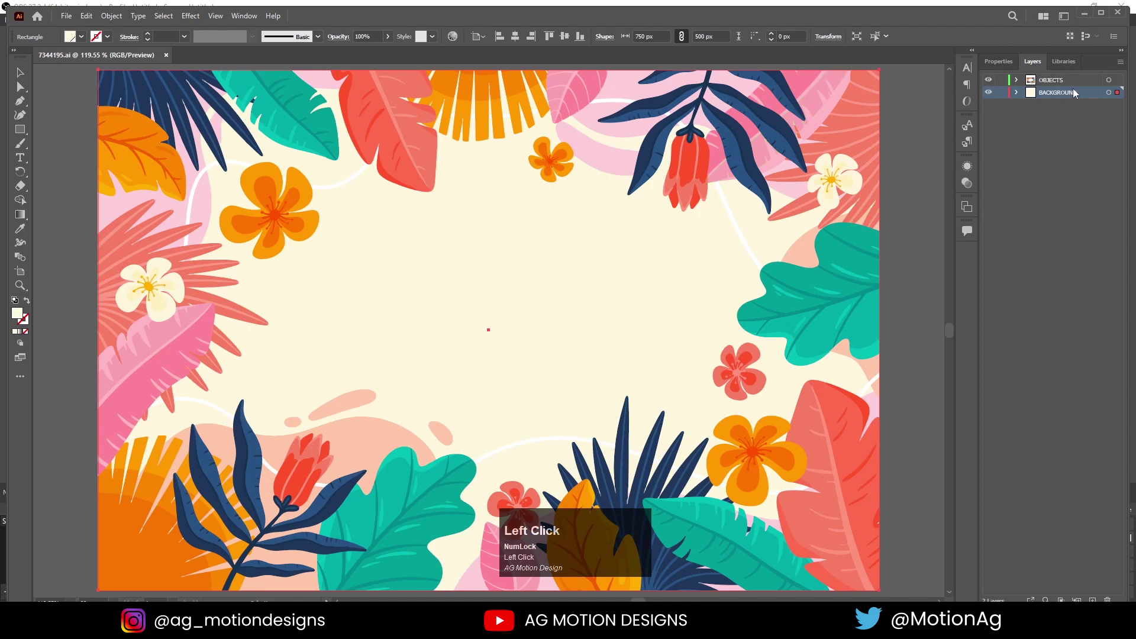
left_click(1105, 82)
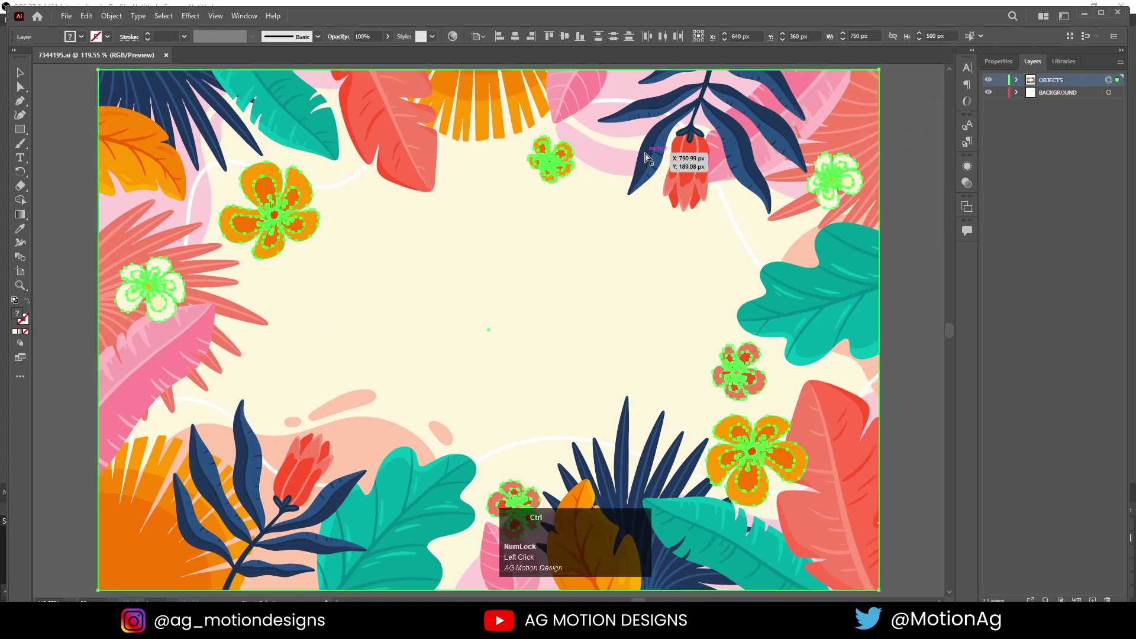
key("ctrl+c")
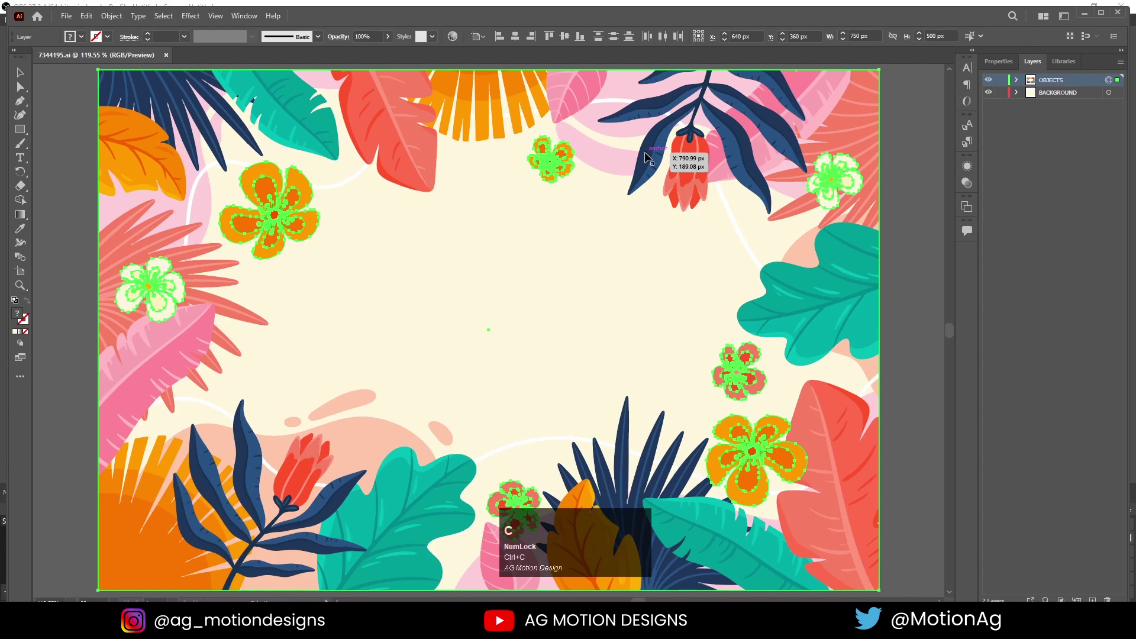
Create a new blank 1920 × 1080 px Illustrator document.
key("ctrl+n")
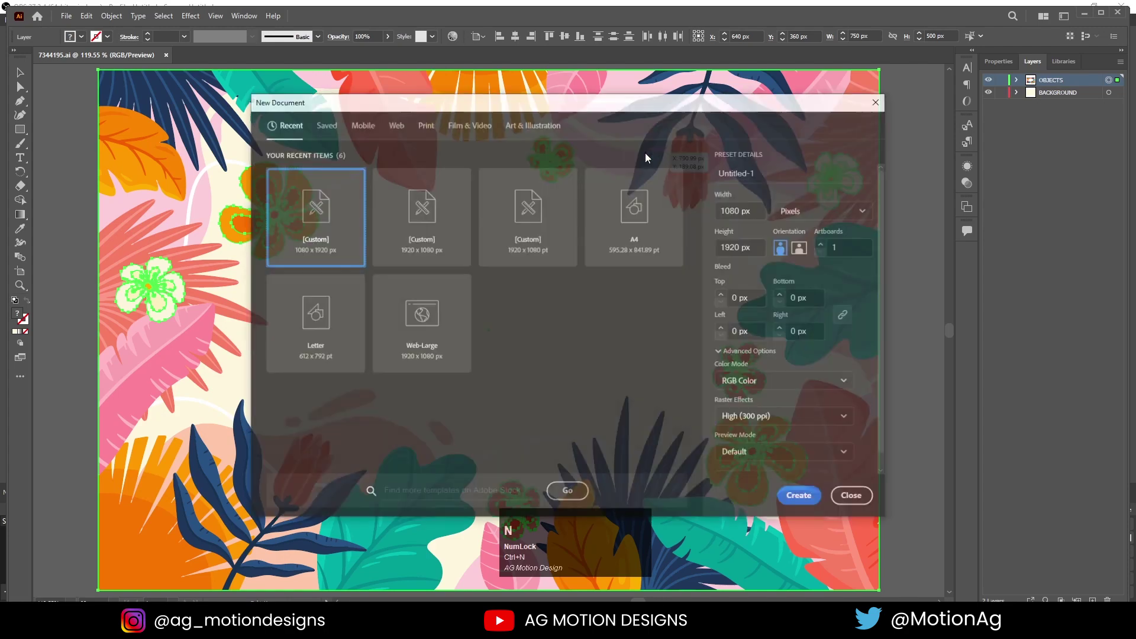
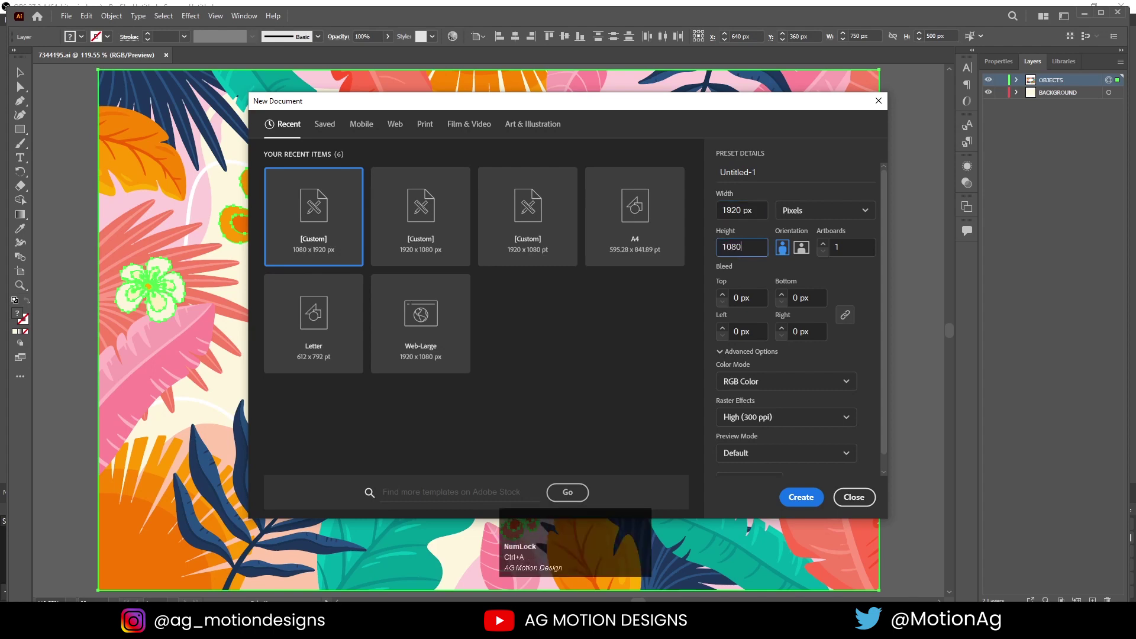
key("Return")
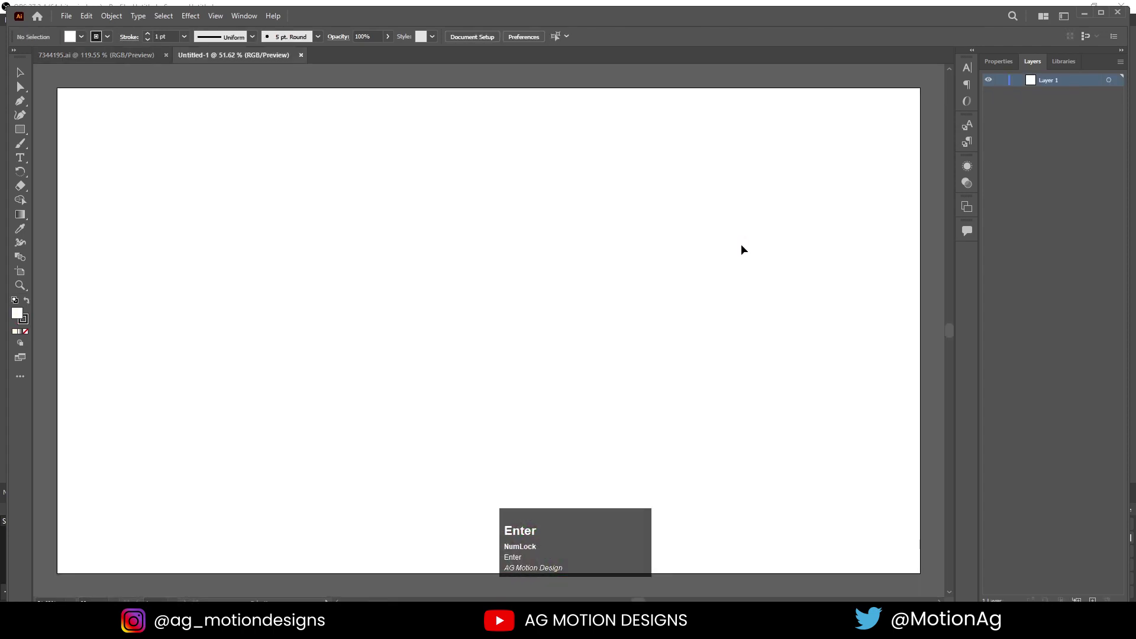
Paste the frame artwork onto the new artboard and enlarge it to cover the page.
left_click(461, 331)
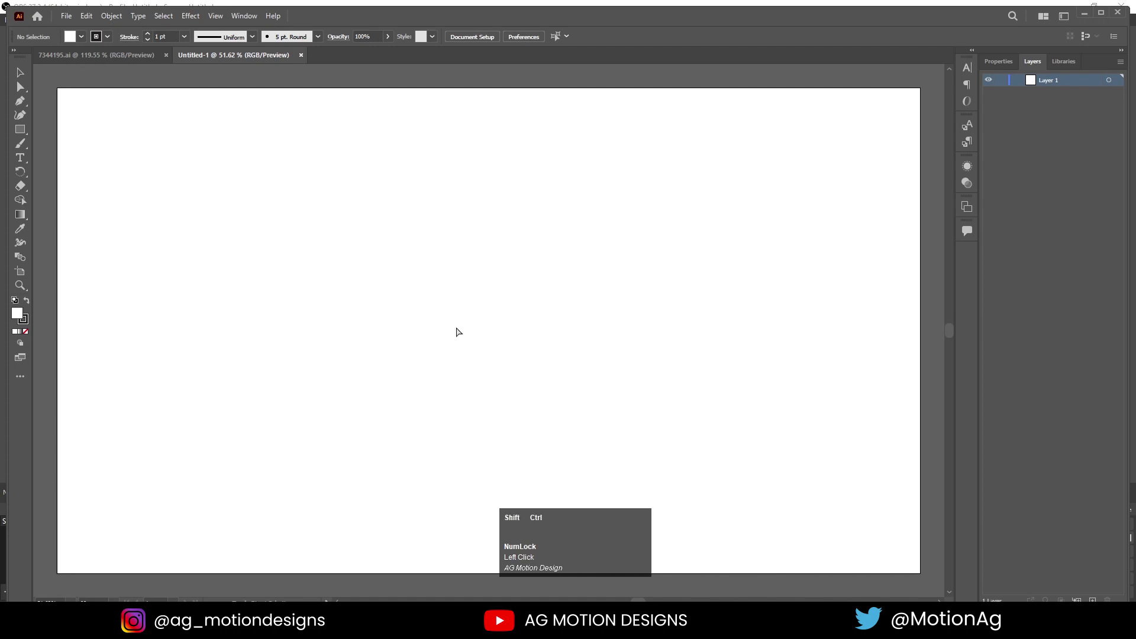
key("ctrl+shift+v")
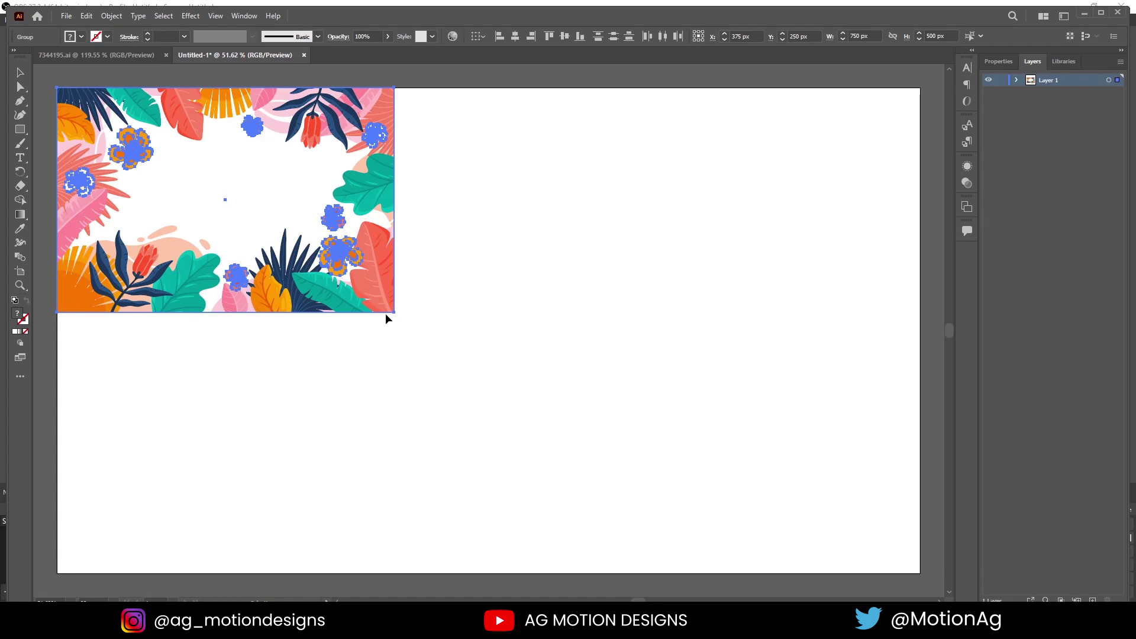
key("e")
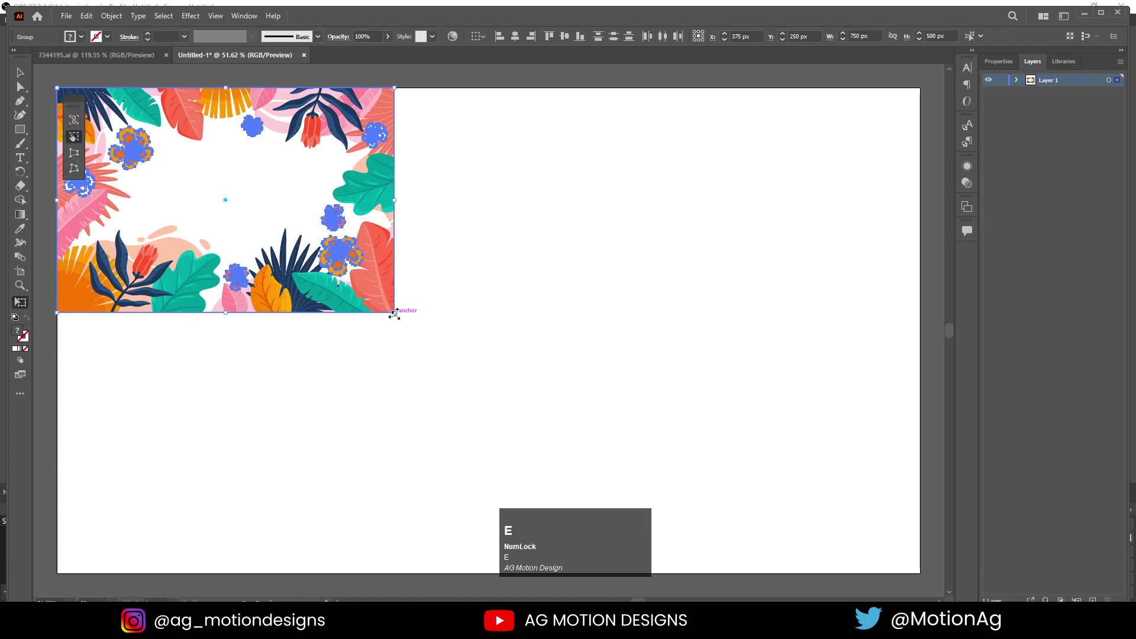
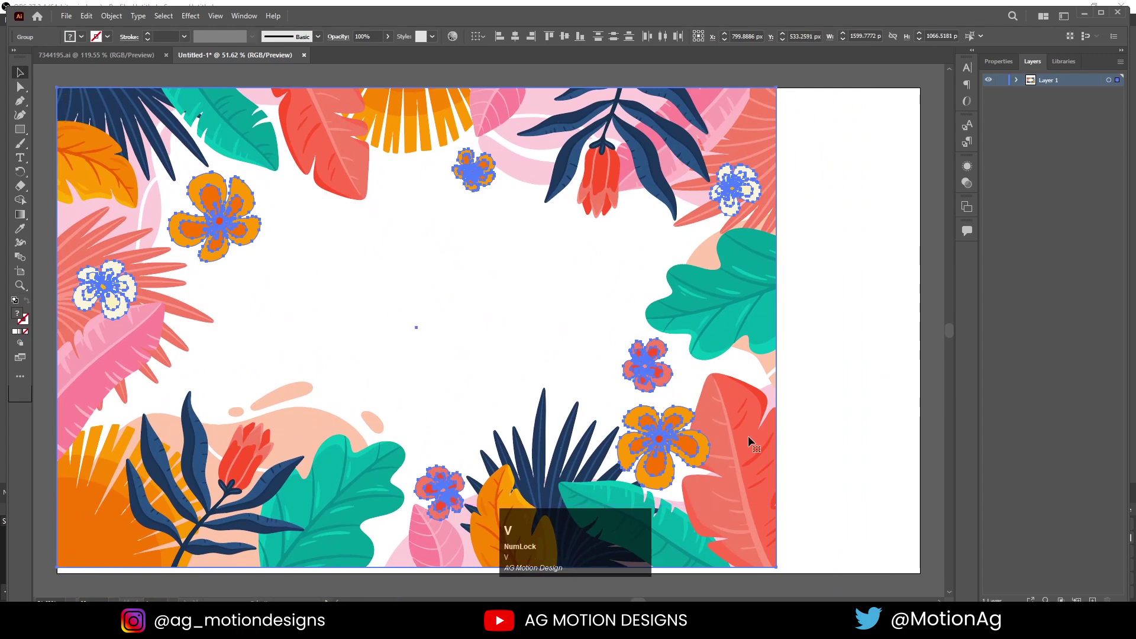
left_click_drag(721, 446, 1067, 88)
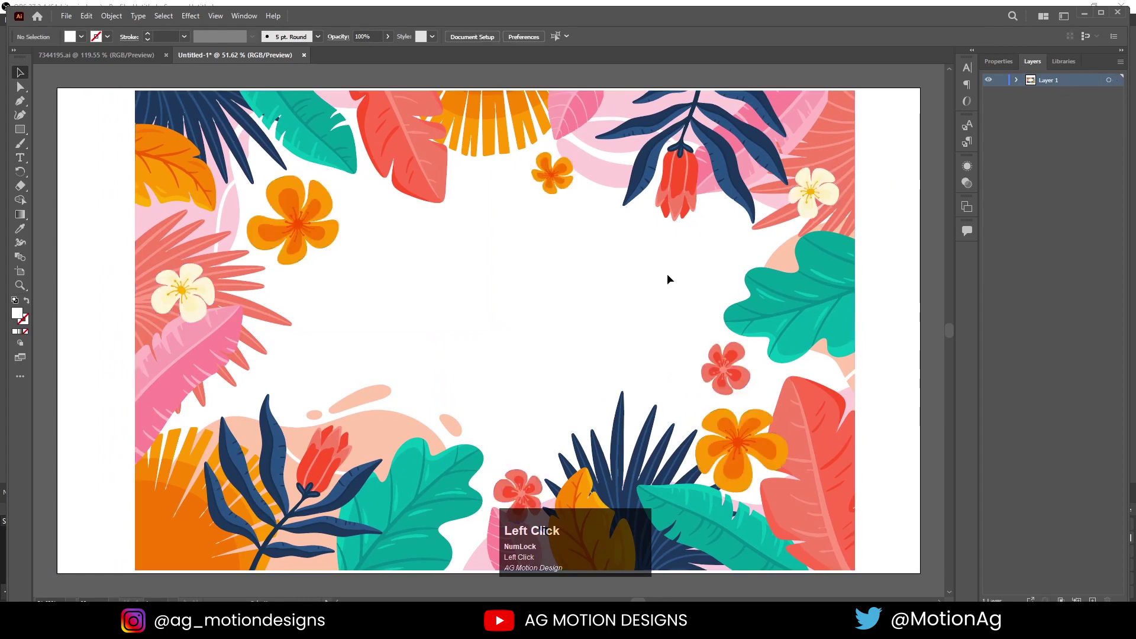
Release the clipping mask on the pasted artwork group.
right_click(673, 278)
left_click(772, 235)
right_click(800, 211)
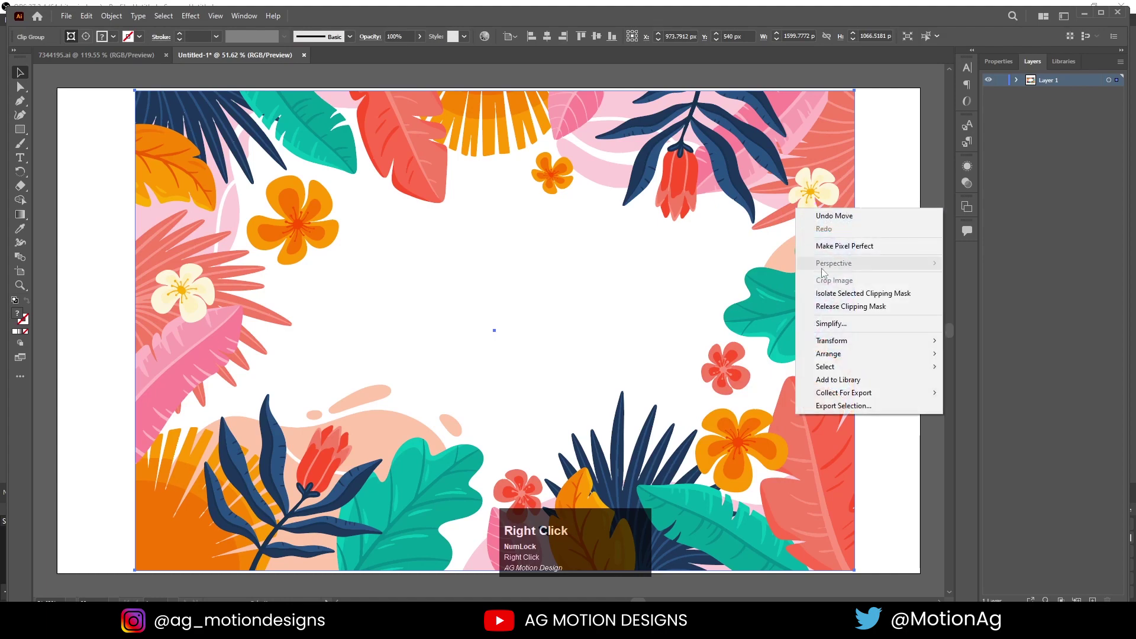
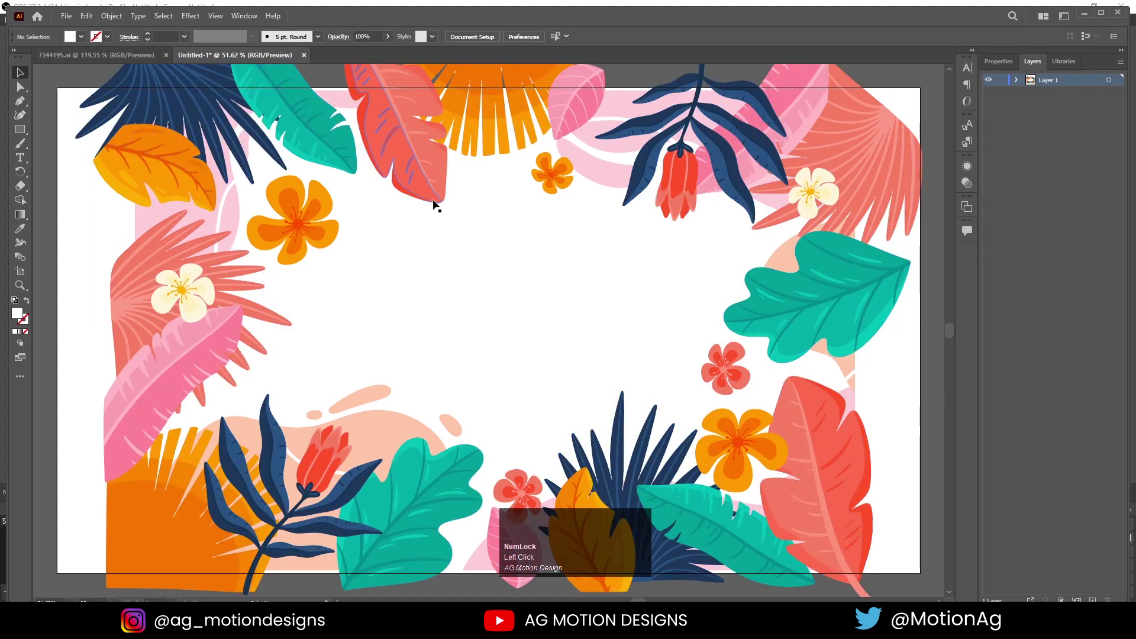
key("ctrl+a")
scroll("down", 3)
key("e")
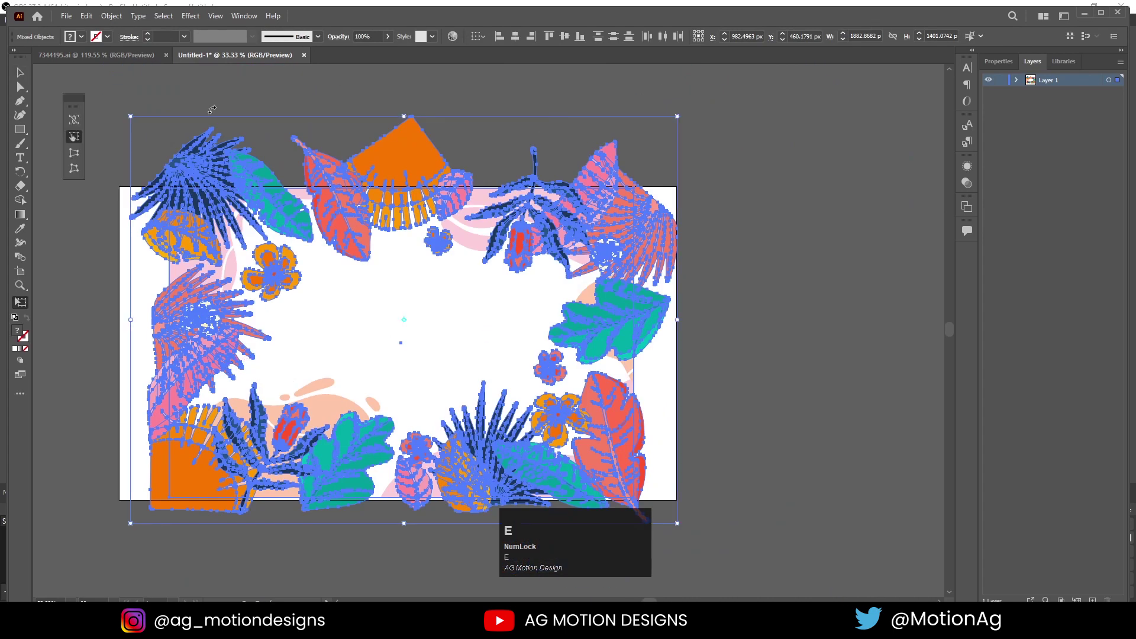
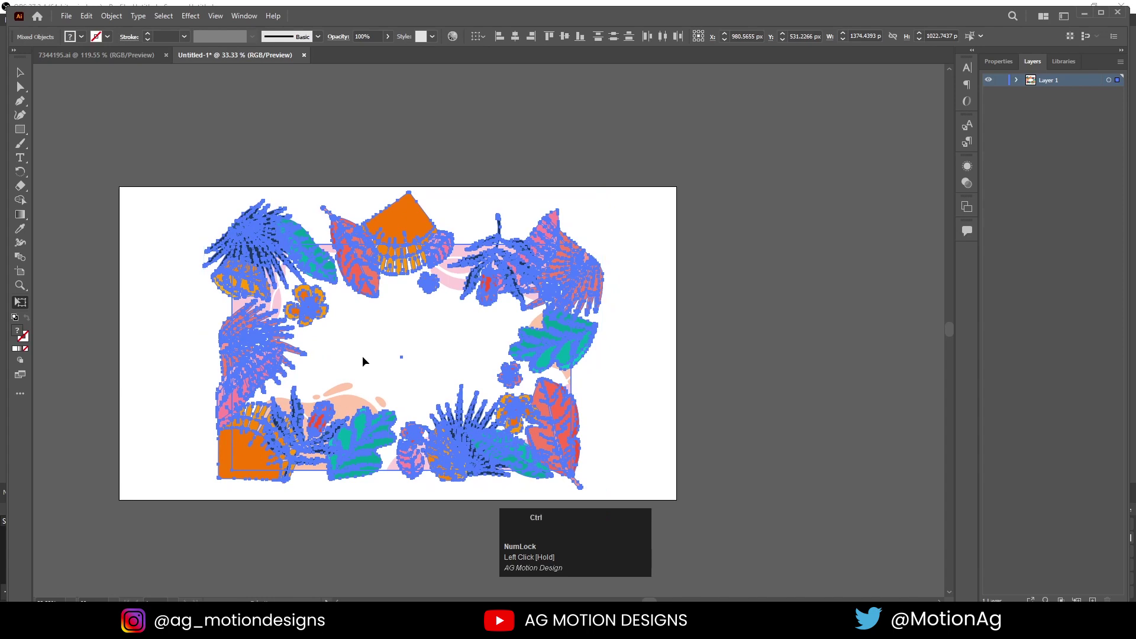
Fit the artboard in view, deselect, and expand Layer 1 to show its contents.
key("ctrl+0")
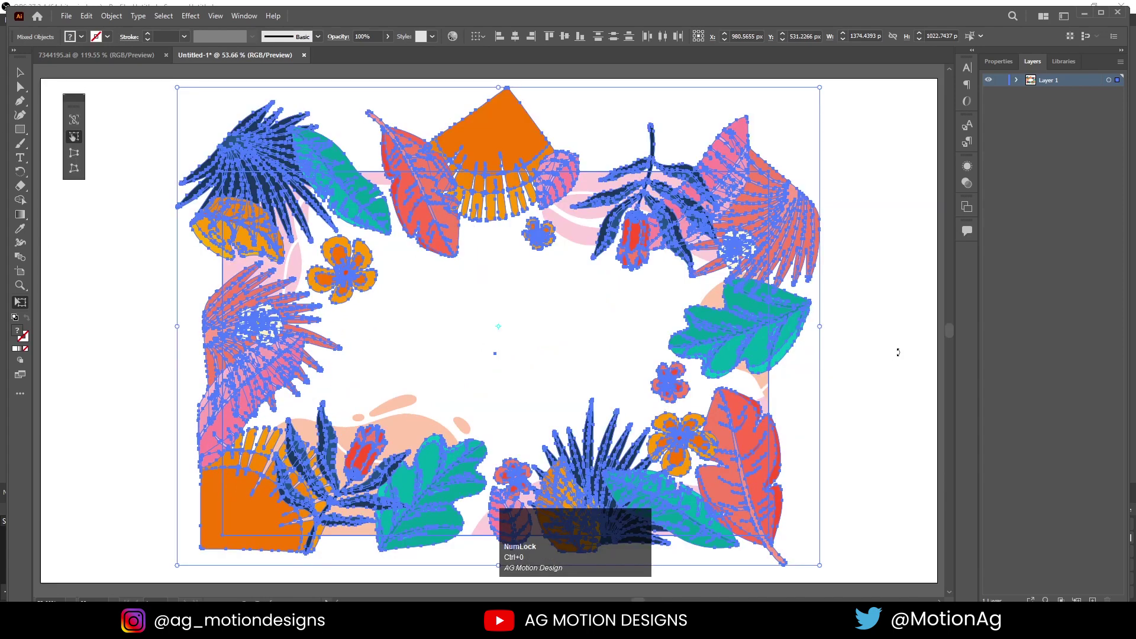
key("v")
left_click(885, 196)
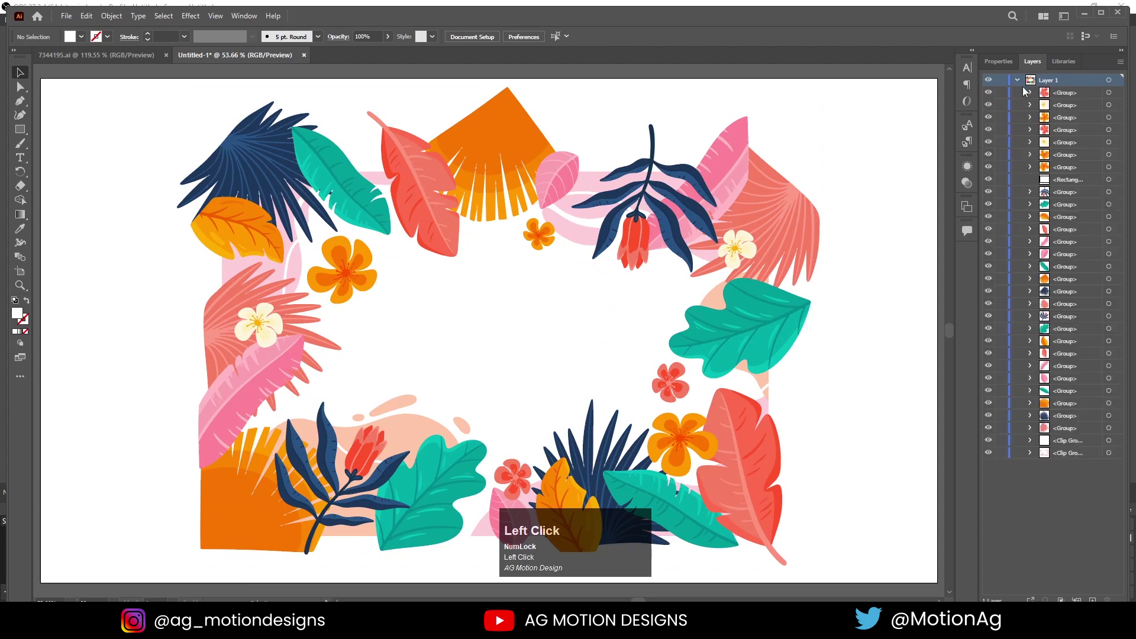
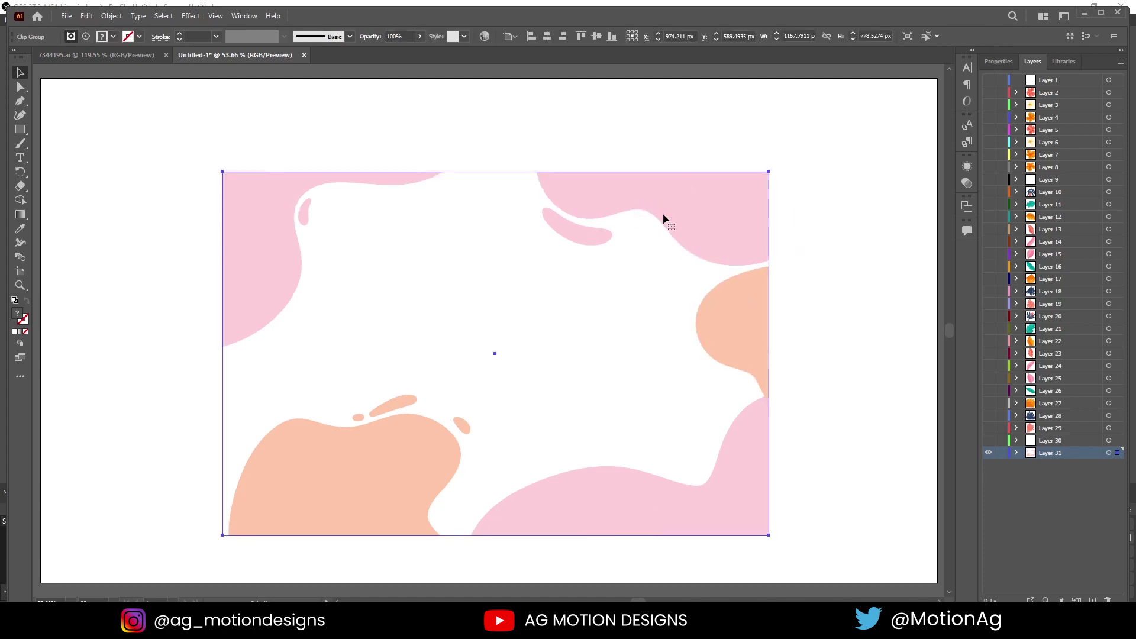
Release the clipping mask on the background blobs group.
right_click(669, 217)
left_click(714, 317)
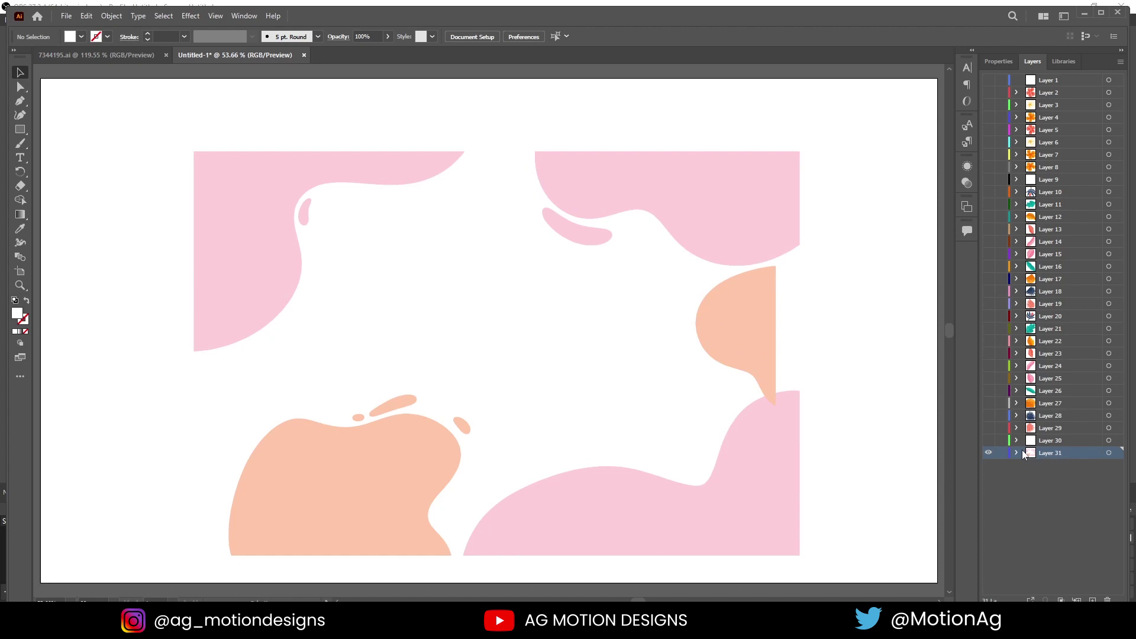
Release Layer 31's blobs to separate Layers 32–37 and select them.
left_click(1020, 456)
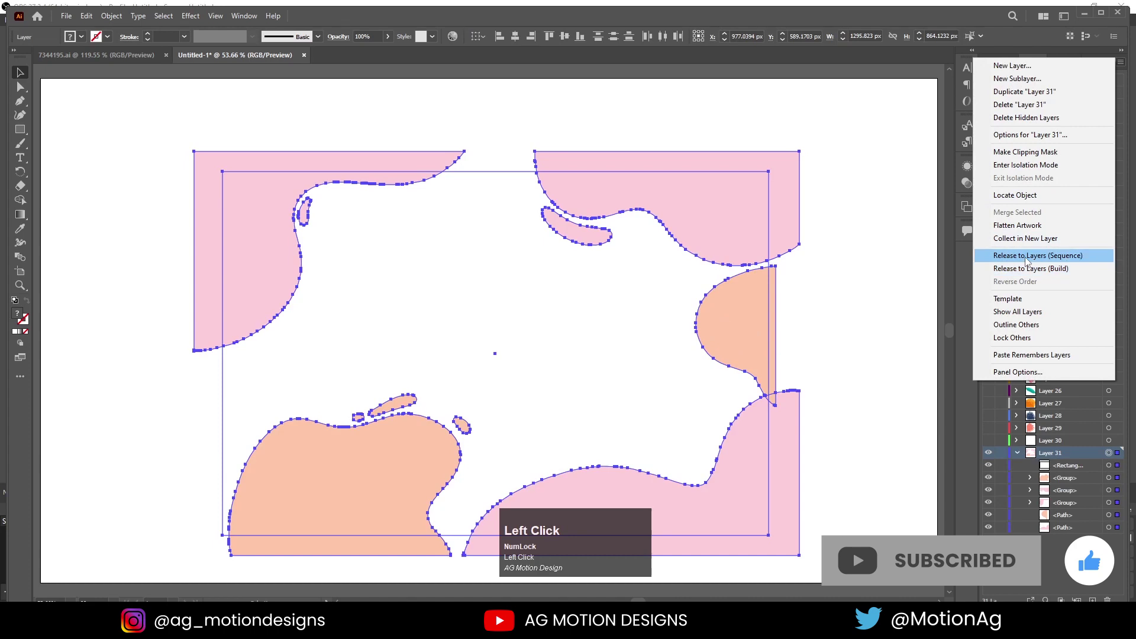
left_click(1027, 260)
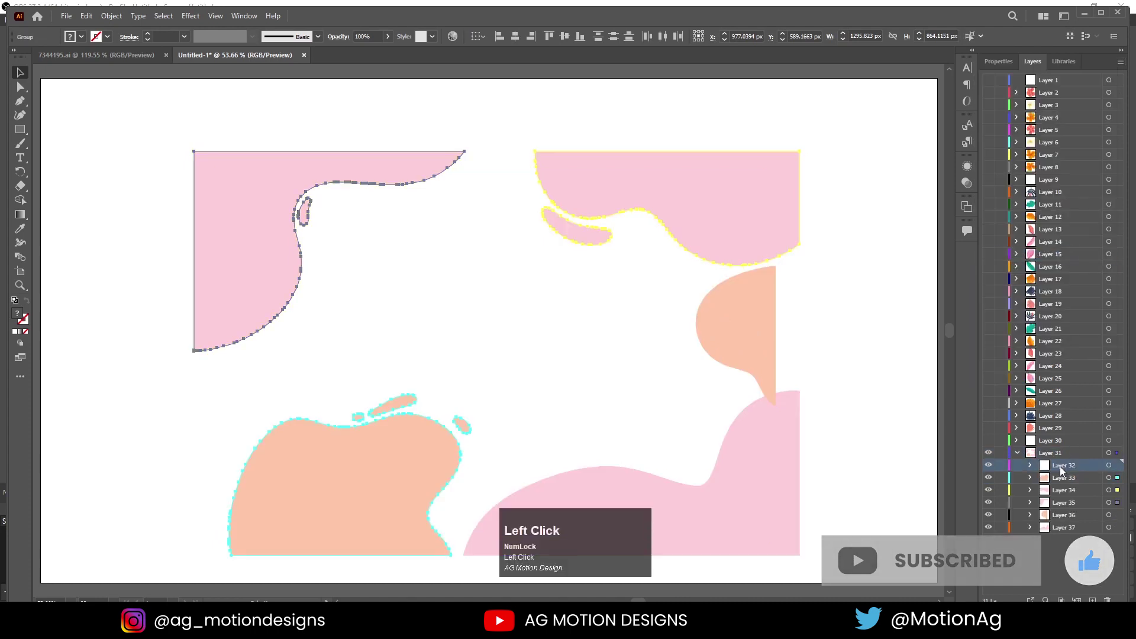
left_click(1065, 532)
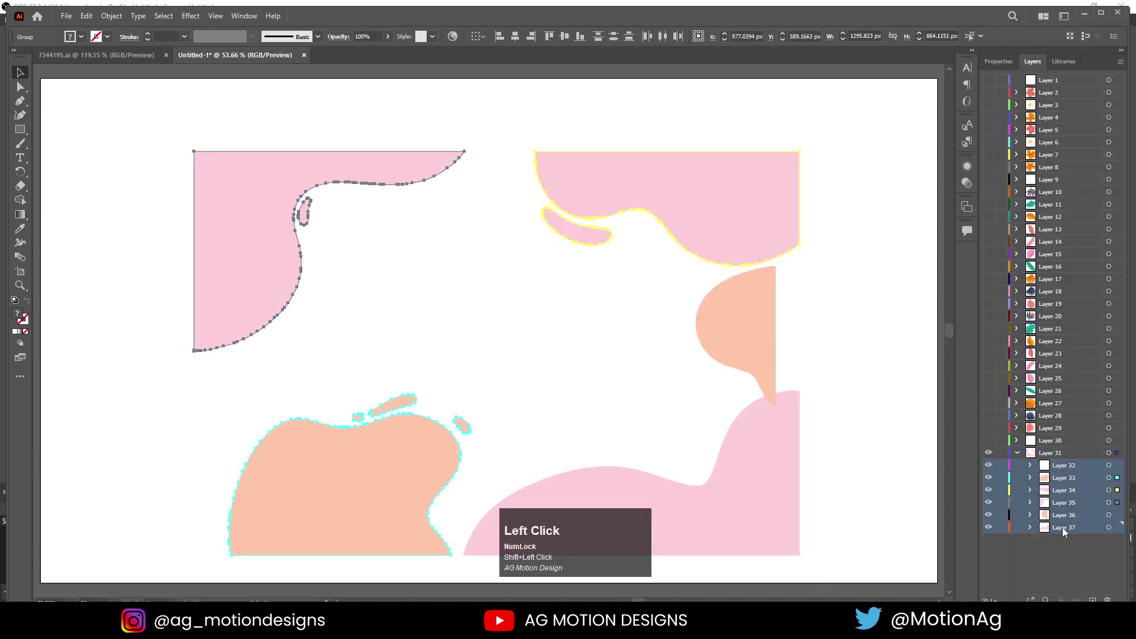
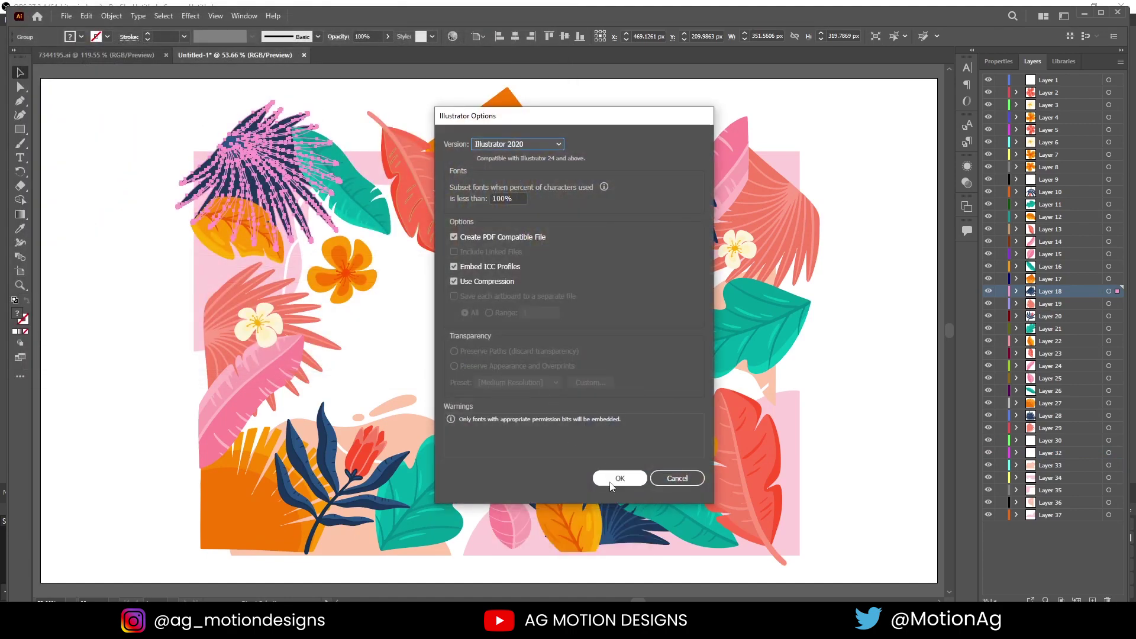
Confirm the Illustrator Options to finish saving the layered file.
left_click(613, 486)
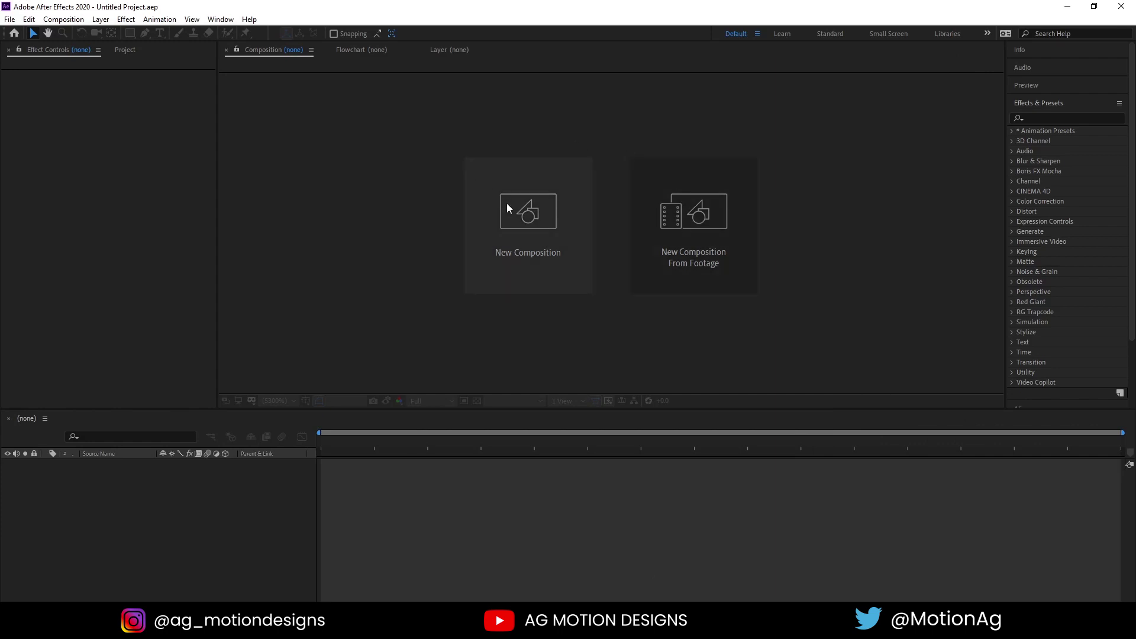
Create a 1920×1080, 30 fps, 30-second composition named Main ANimation.
left_click(524, 240)
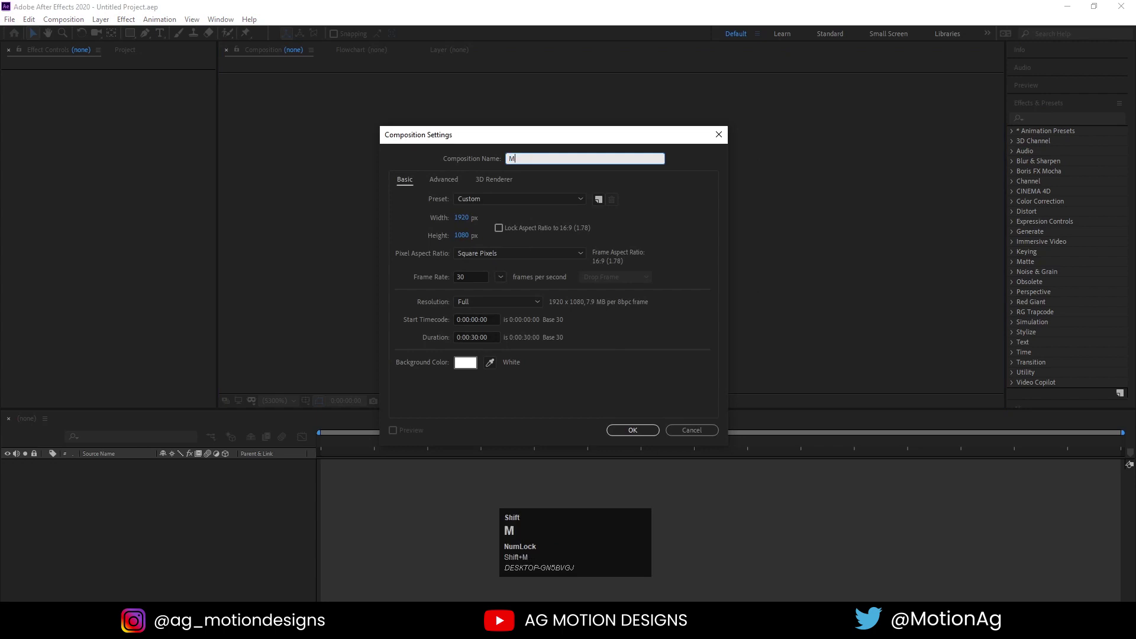
type("ain")
key("space")
type("imation")
left_click(478, 217)
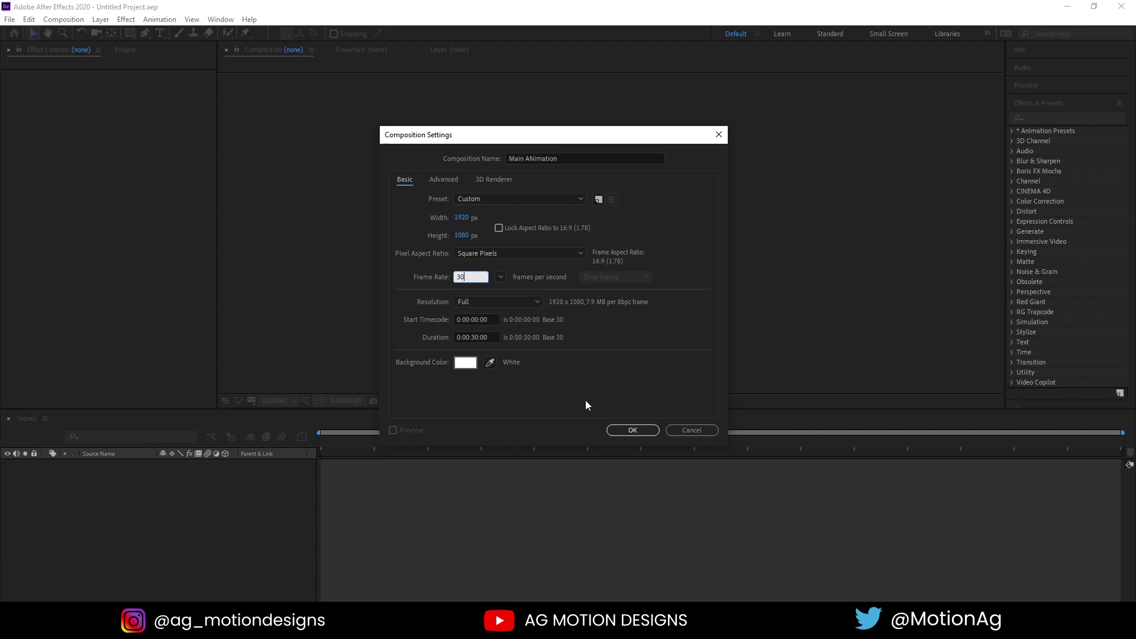
left_click(618, 436)
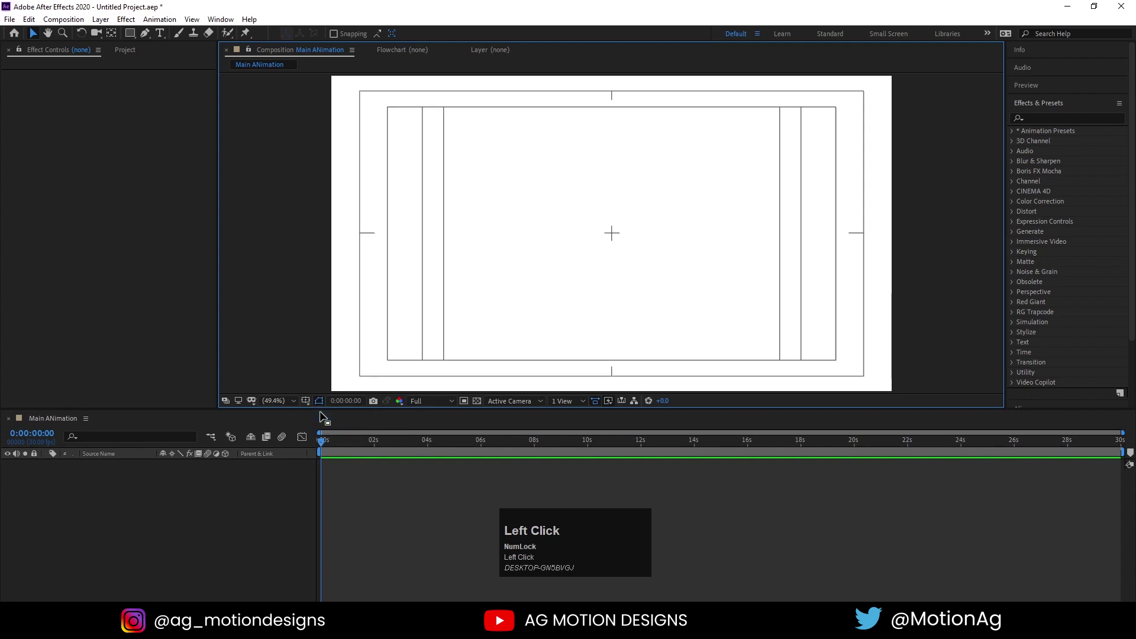
Show the Project panel and start importing a file.
key("ctrl+0")
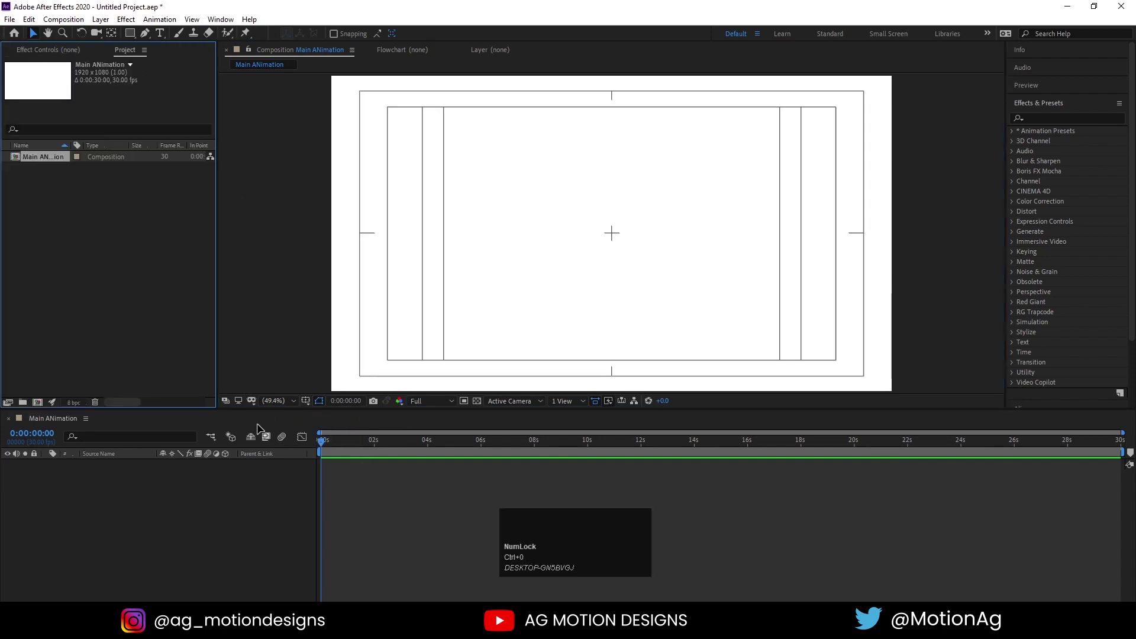
key("ctrl+0")
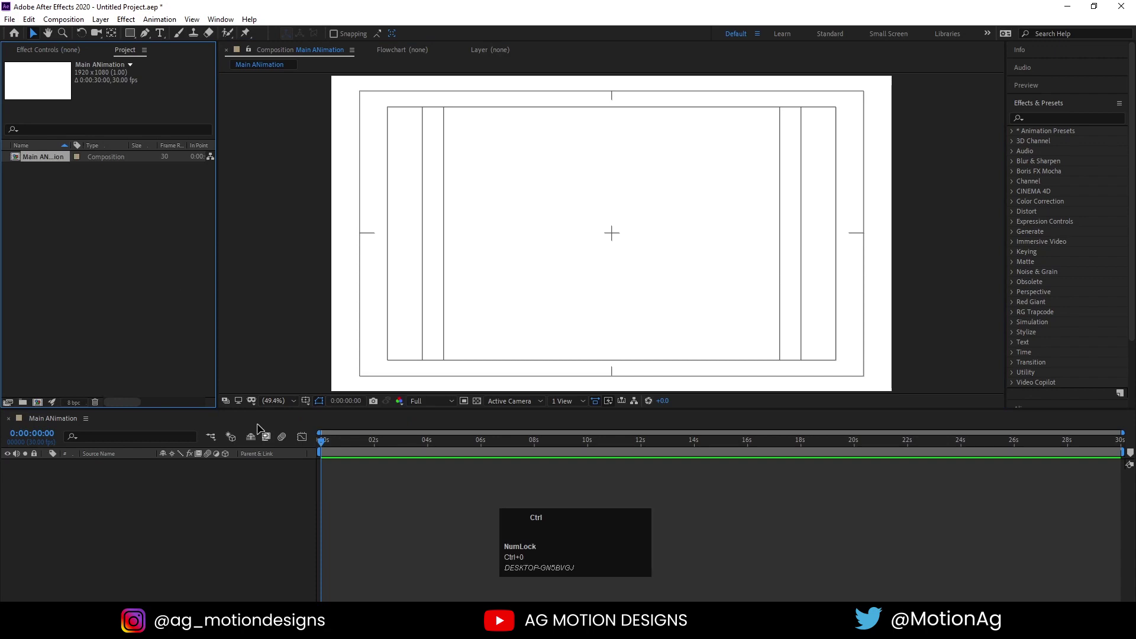
key("ctrl+i")
Choose the Untitled-1 Illustrator file in the Import File dialog.
left_click(263, 429)
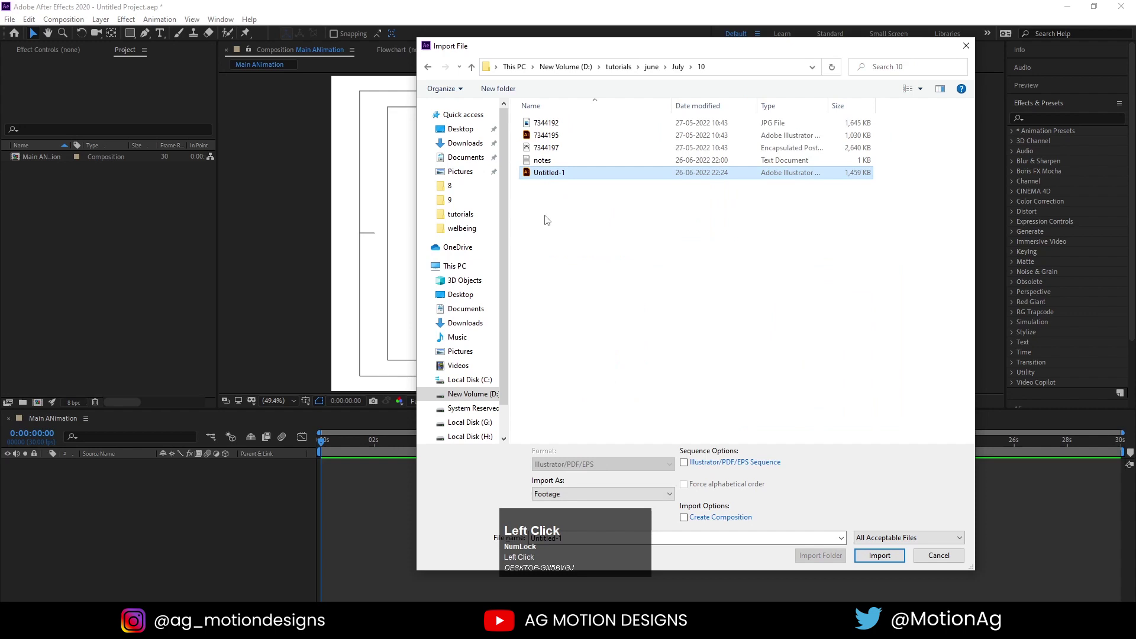
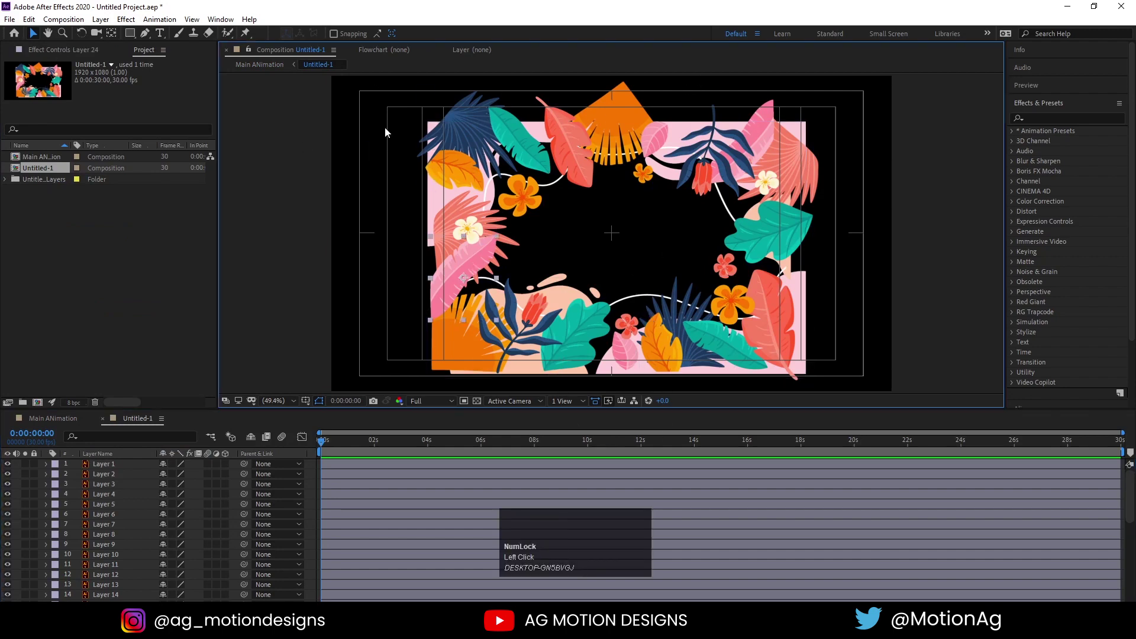
Select all the artwork layers in the Untitled-1 composition.
key("ctrl+a")
left_click_drag(577, 178, 836, 239)
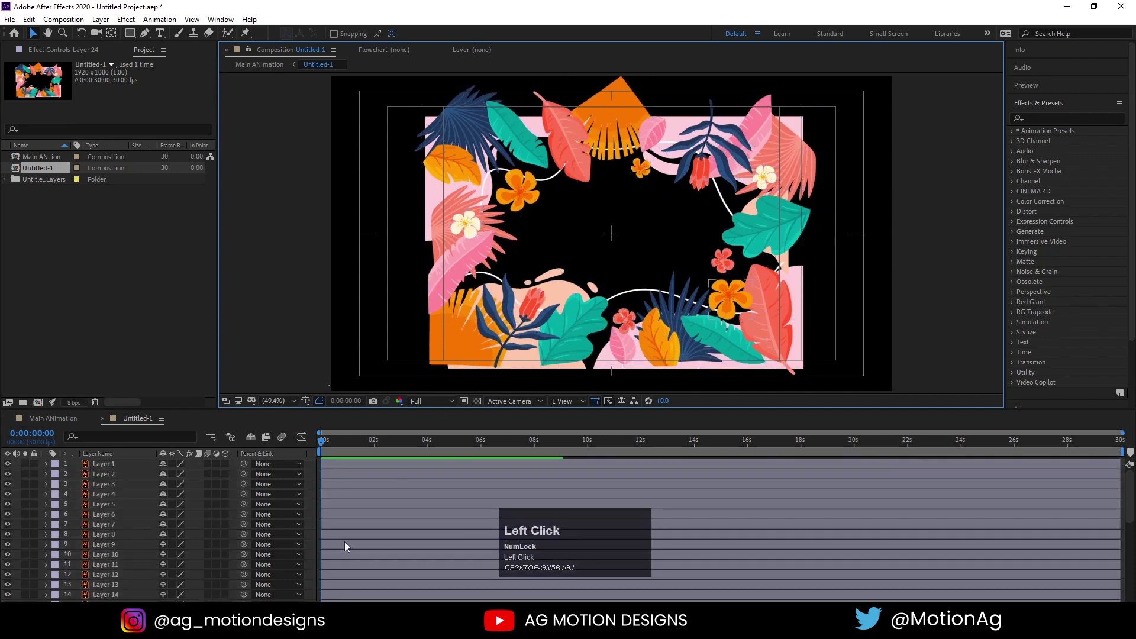
key("ctrl+a")
left_click(176, 468)
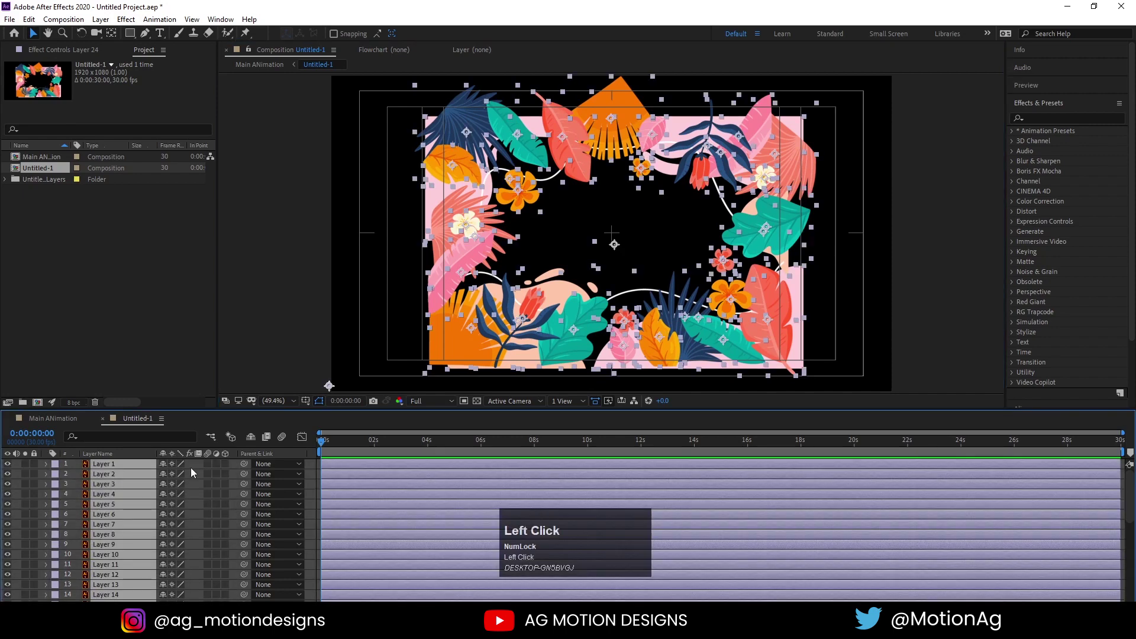
Add a new Null 1 object and select all layers including it.
right_click(195, 468)
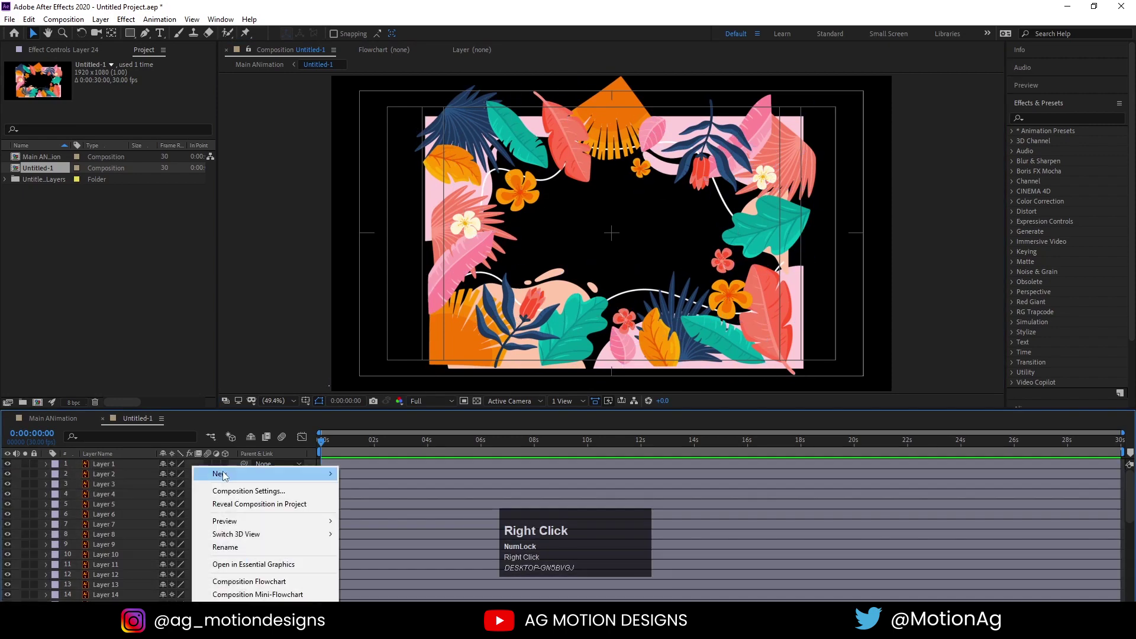
left_click(367, 547)
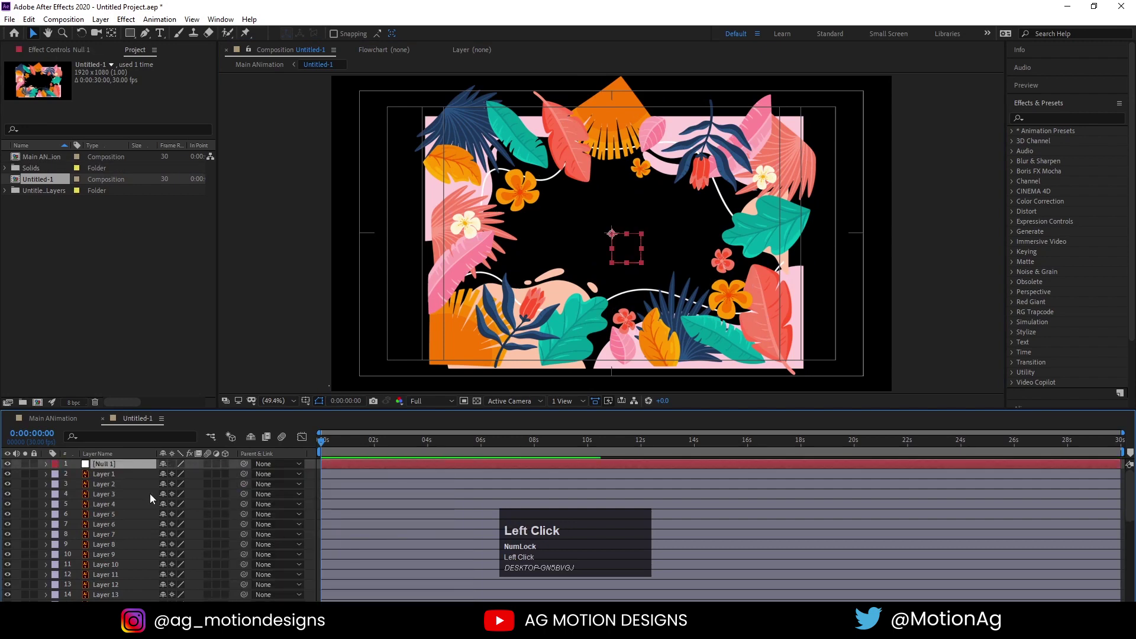
key("ctrl+a")
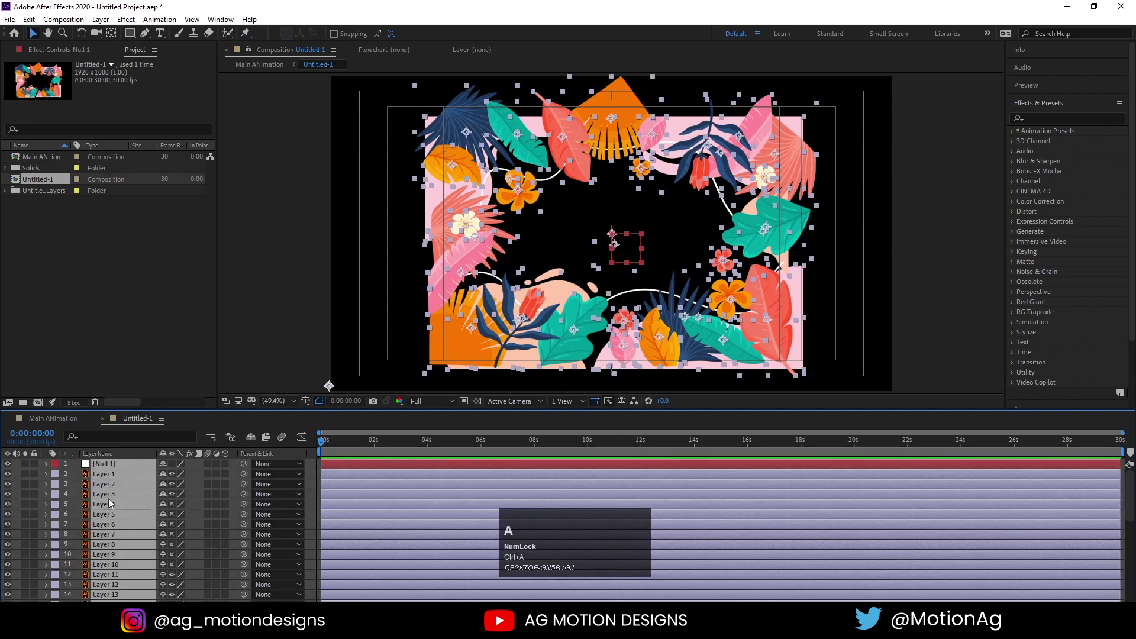
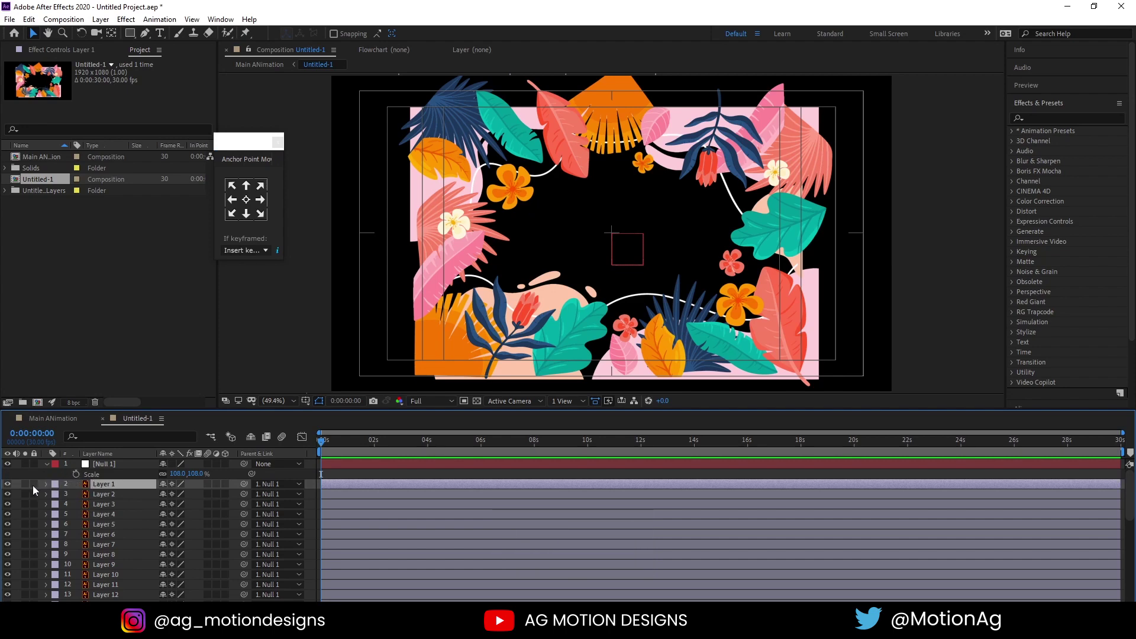
Solo the flower layers one by one to identify each piece of the frame.
left_click(29, 490)
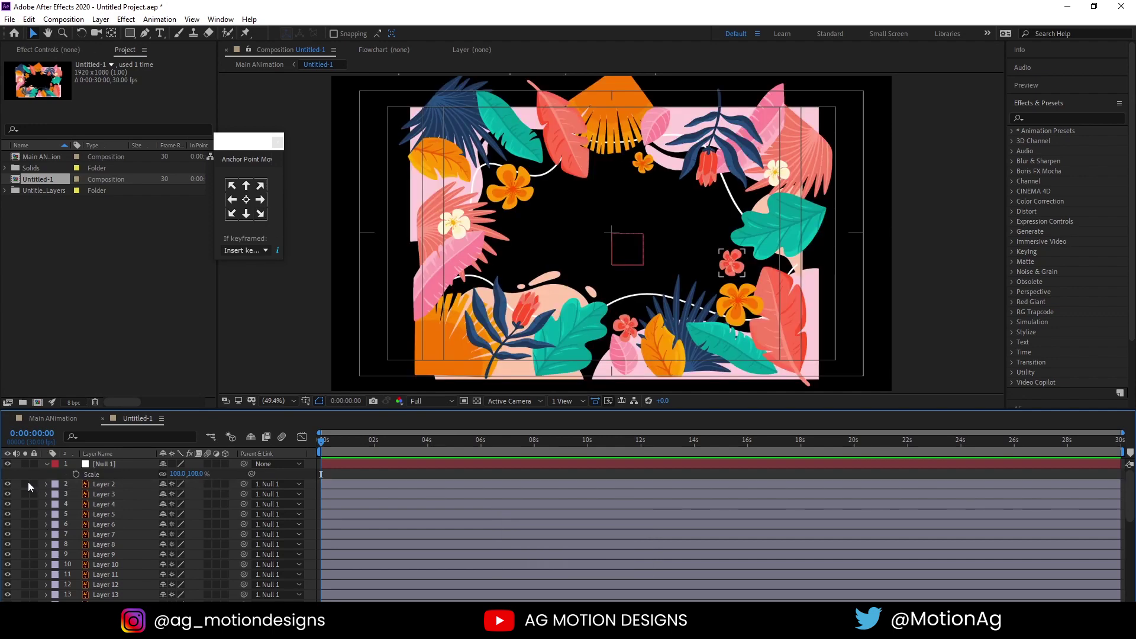
left_click(32, 486)
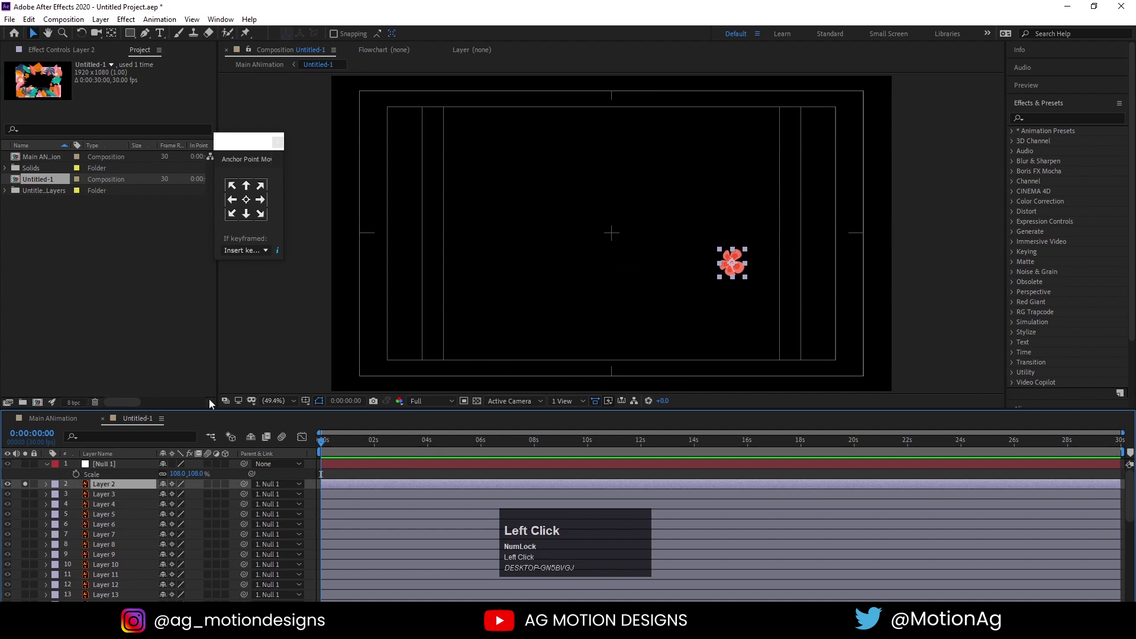
scroll("up", 3)
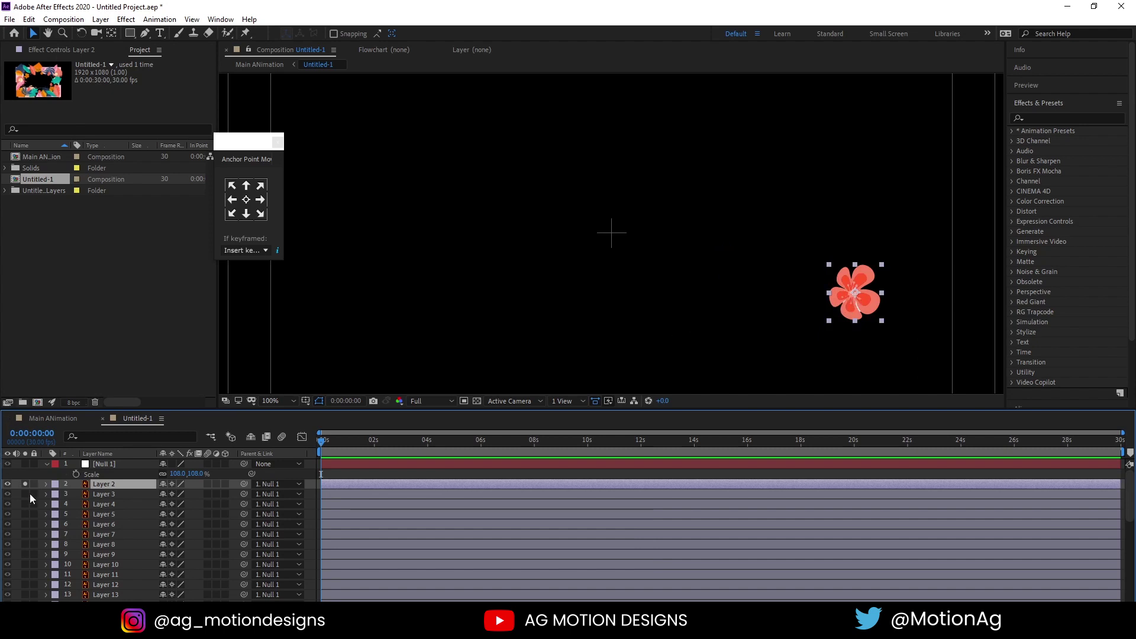
left_click(30, 497)
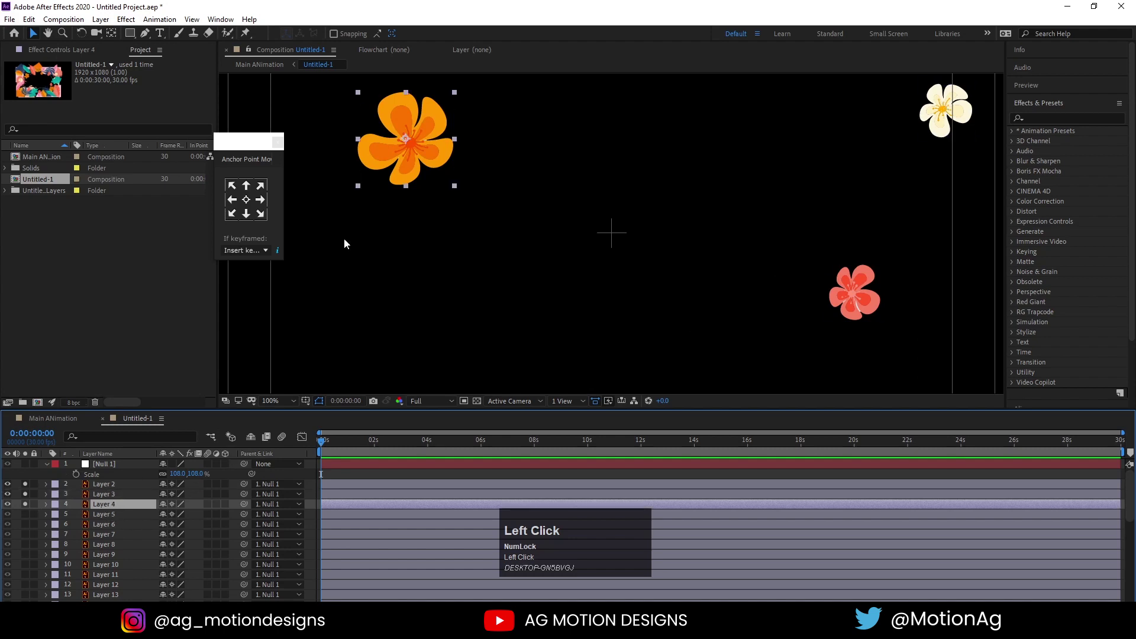
left_click(27, 515)
scroll("down", 3)
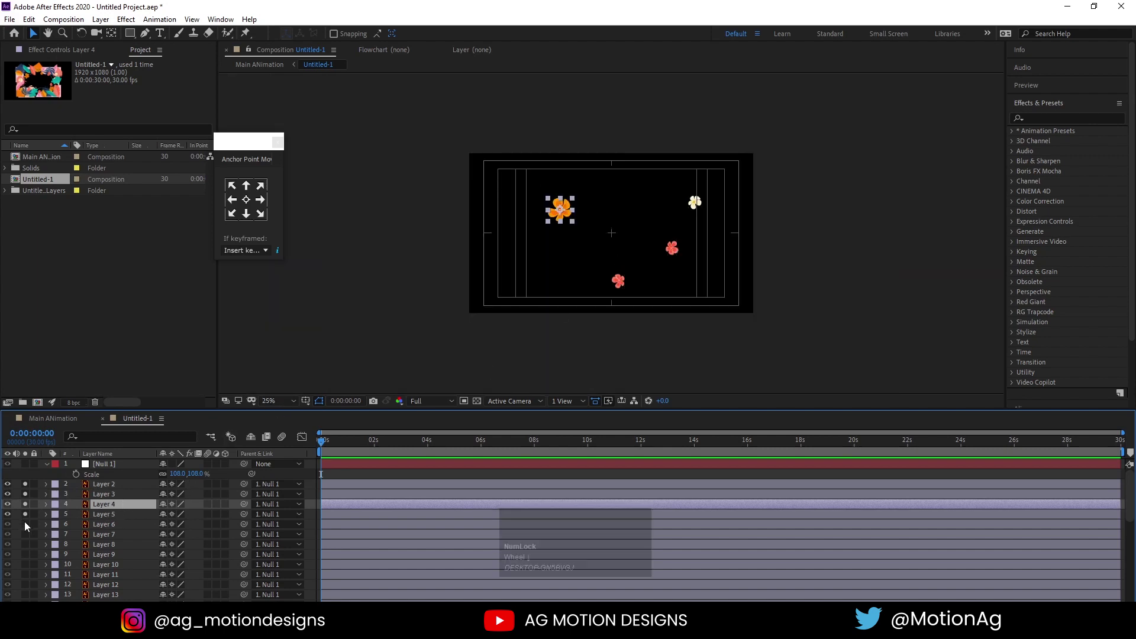
left_click(29, 530)
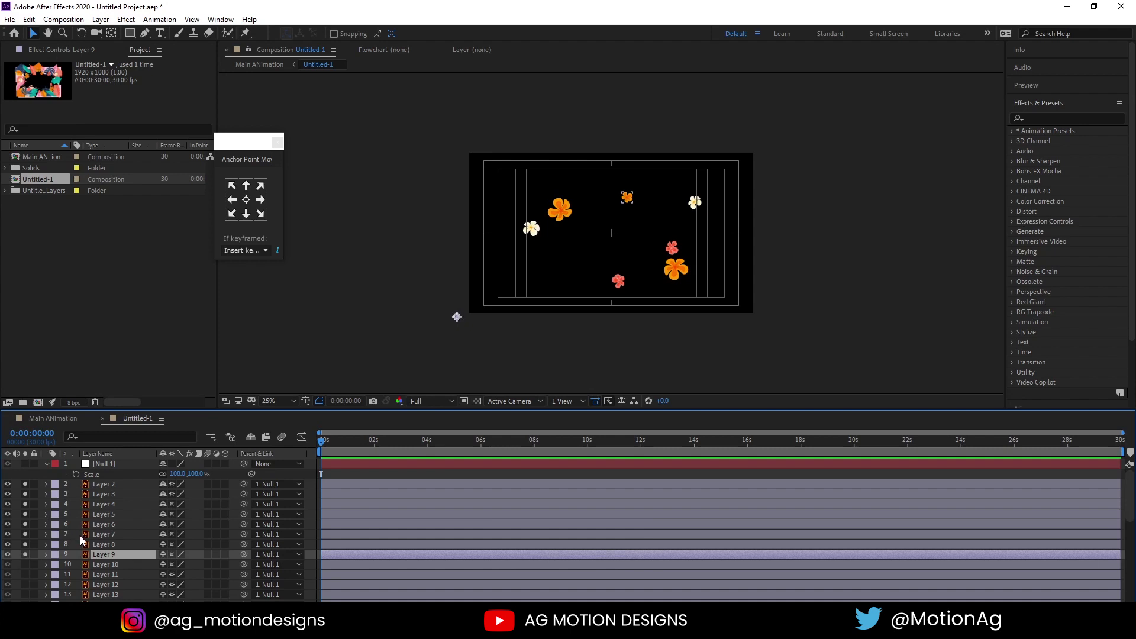
Solo only Layer 10's hanging bud and move its anchor point to top center.
left_click(118, 562)
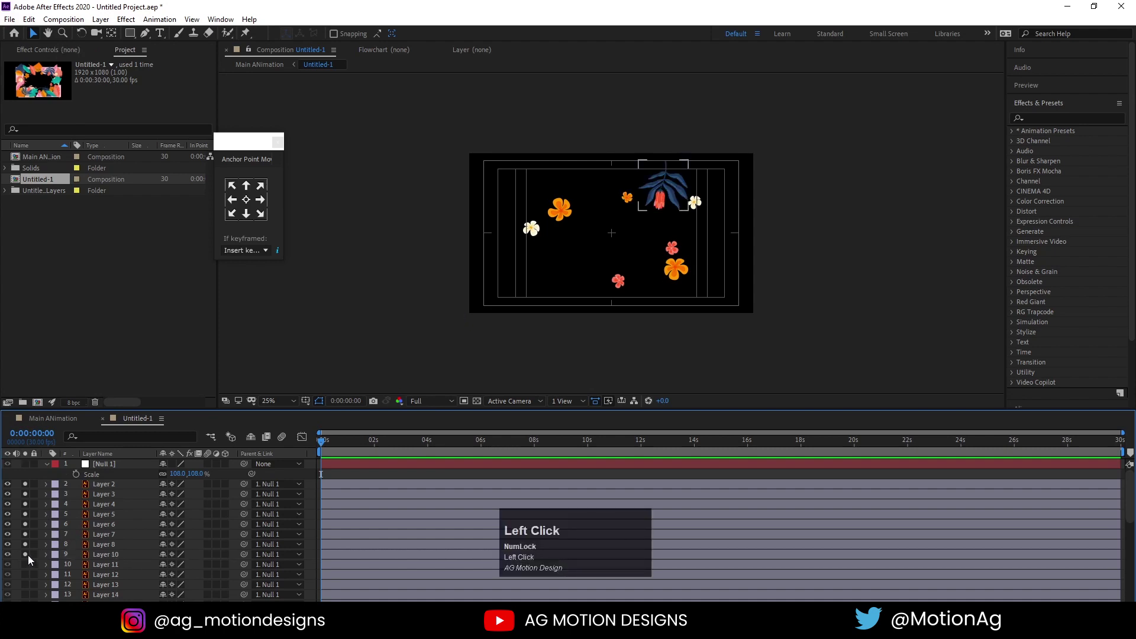
left_click_drag(29, 550, 95, 561)
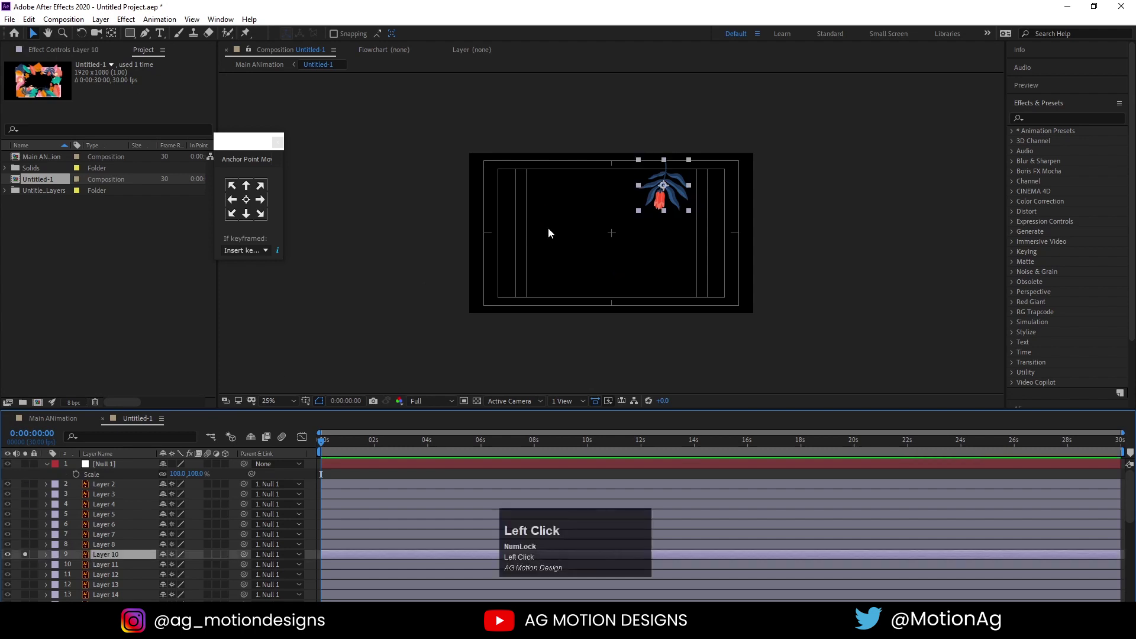
scroll("up", 3)
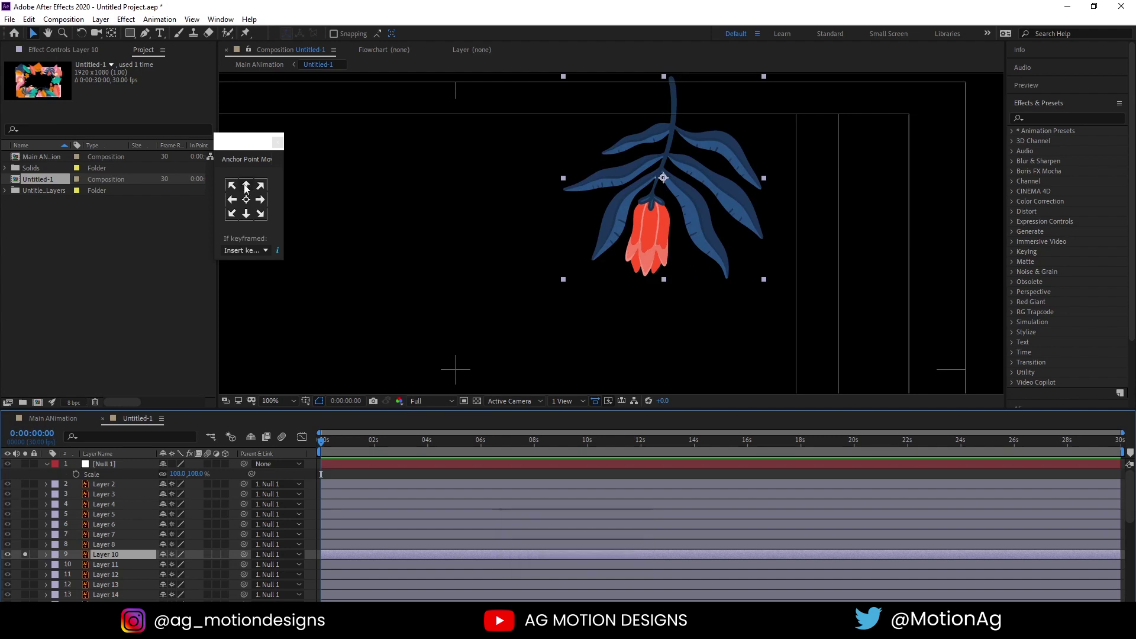
left_click(247, 188)
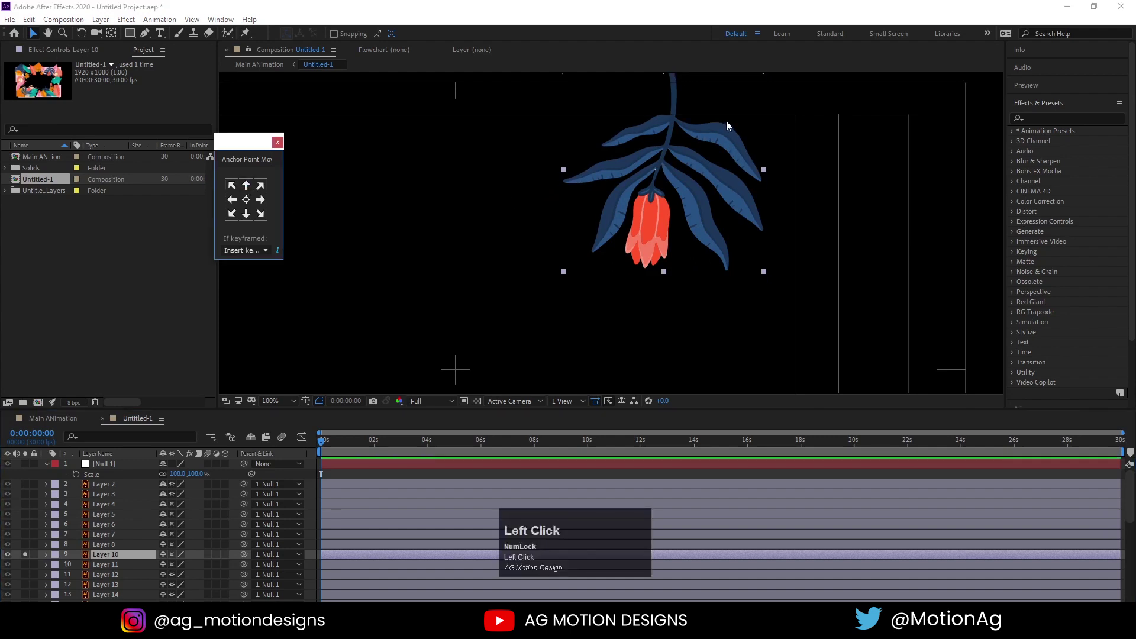
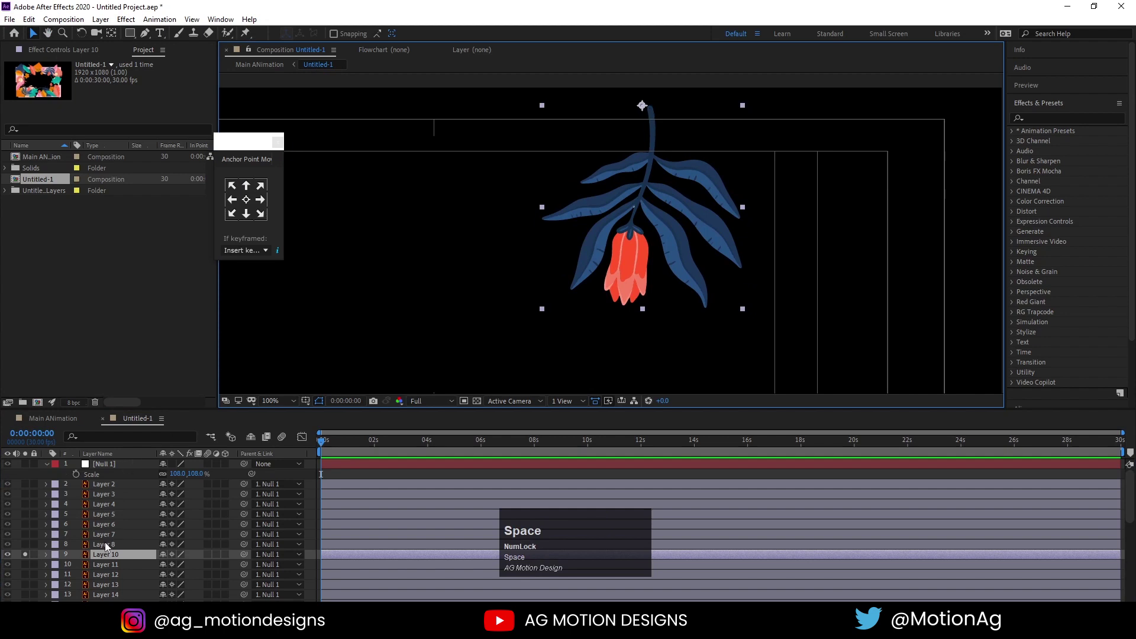
Solo Layer 11's green leaf and switch to the Pan Behind (Anchor Point) tool.
left_click(111, 568)
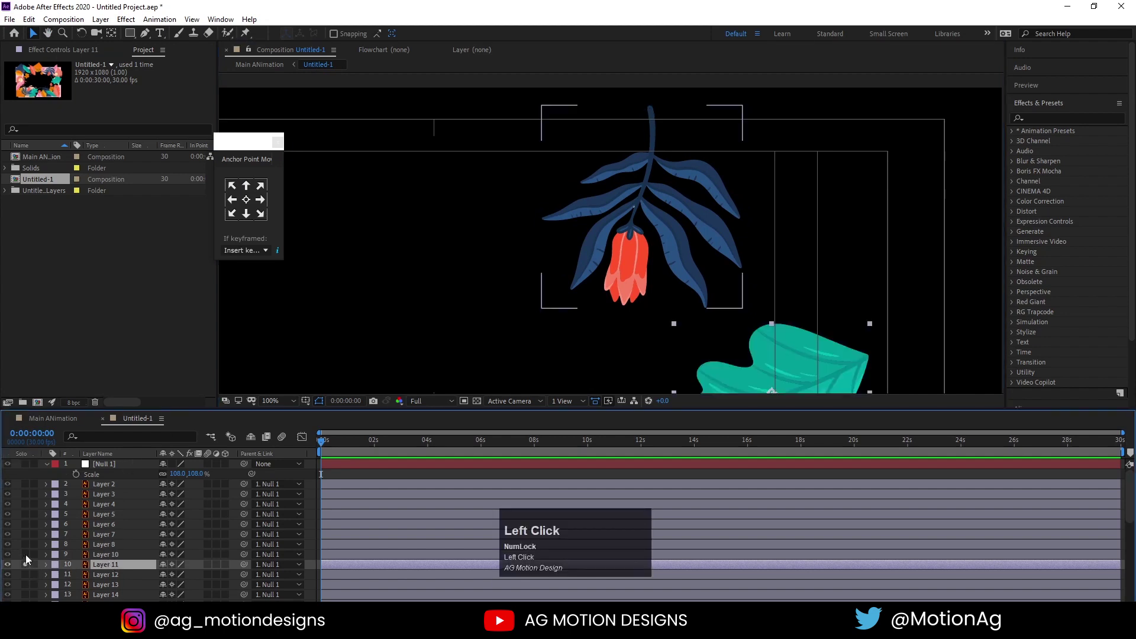
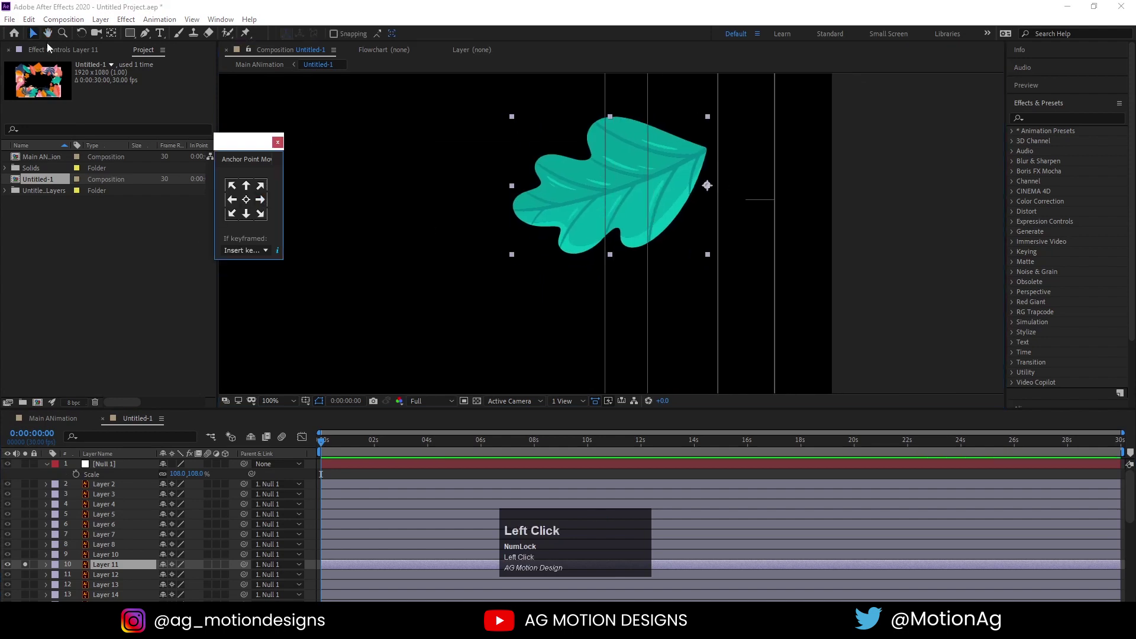
key("y")
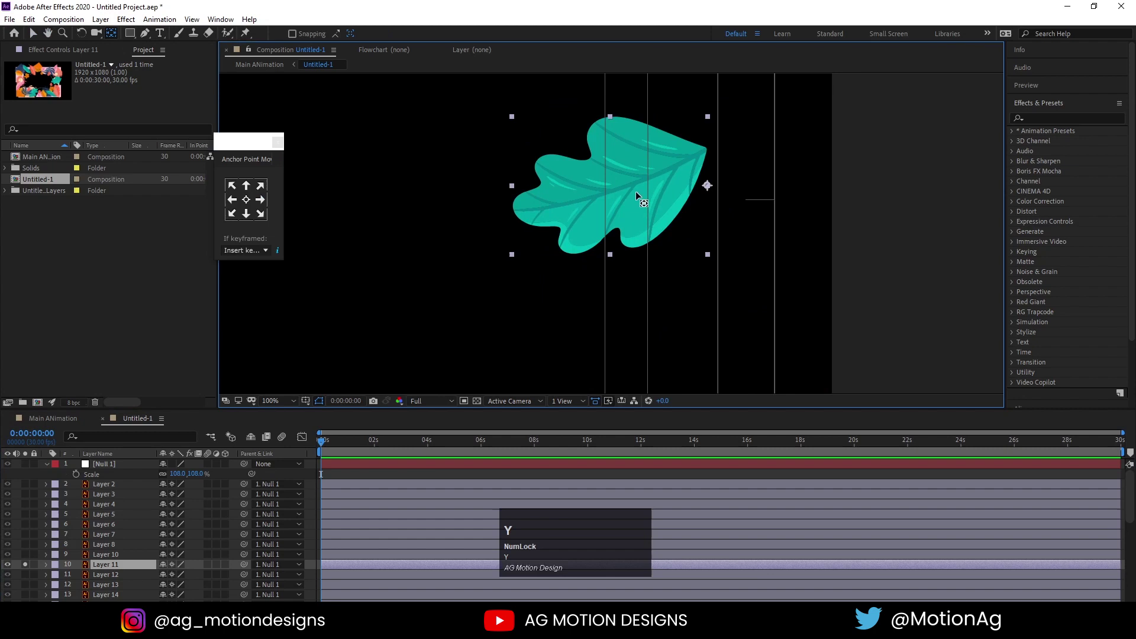
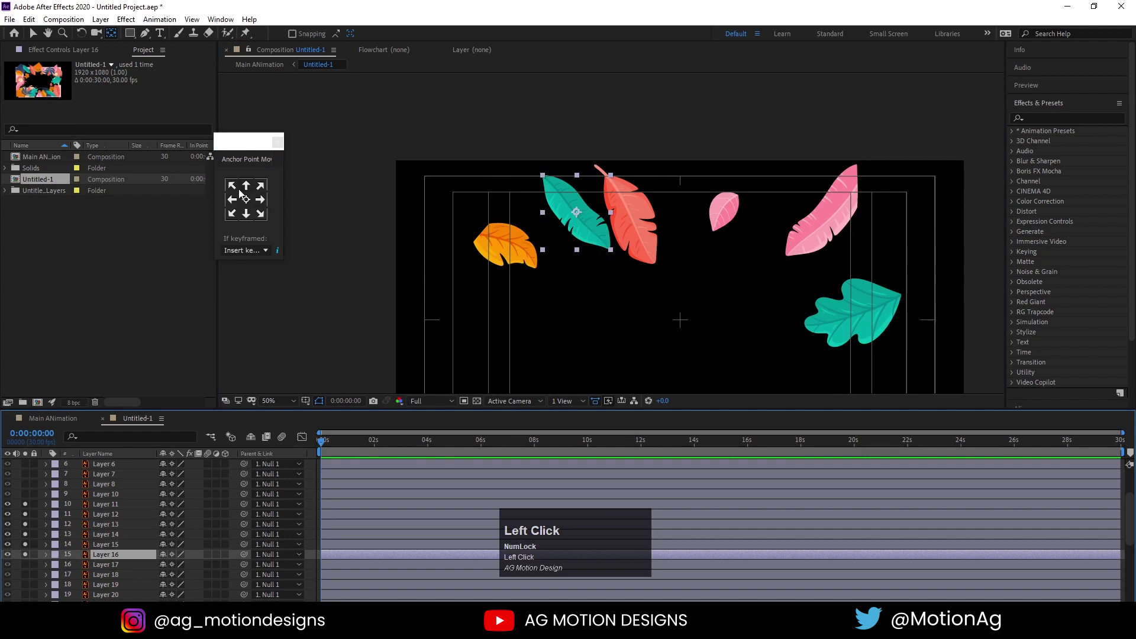
Move the anchor points of the pink, teal, orange and dark blue leaves to their base ends.
left_click(237, 191)
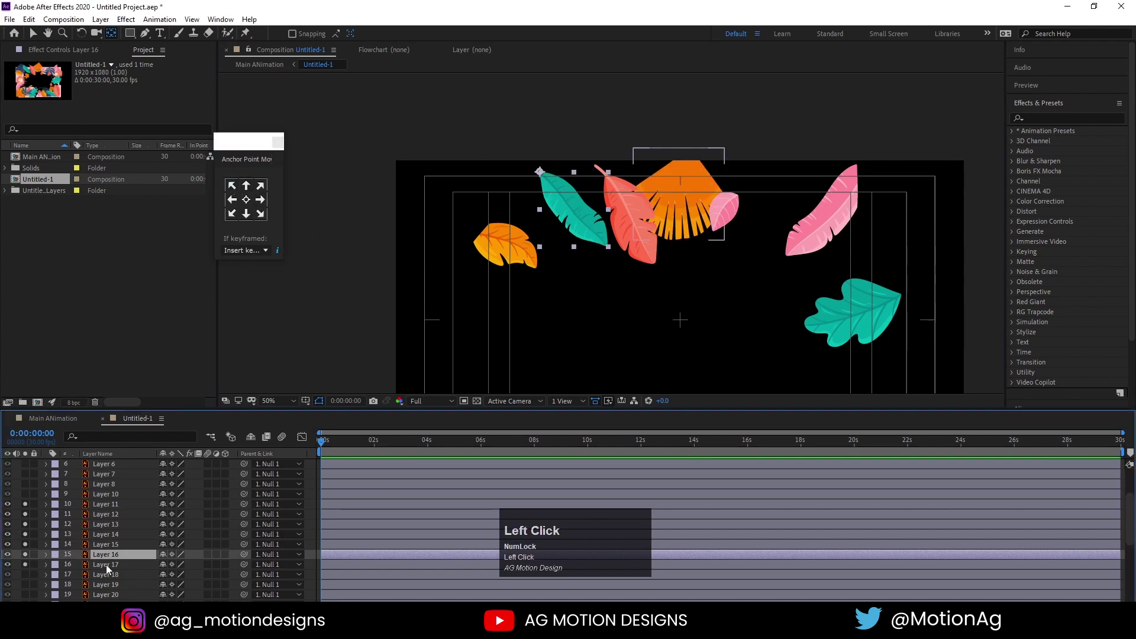
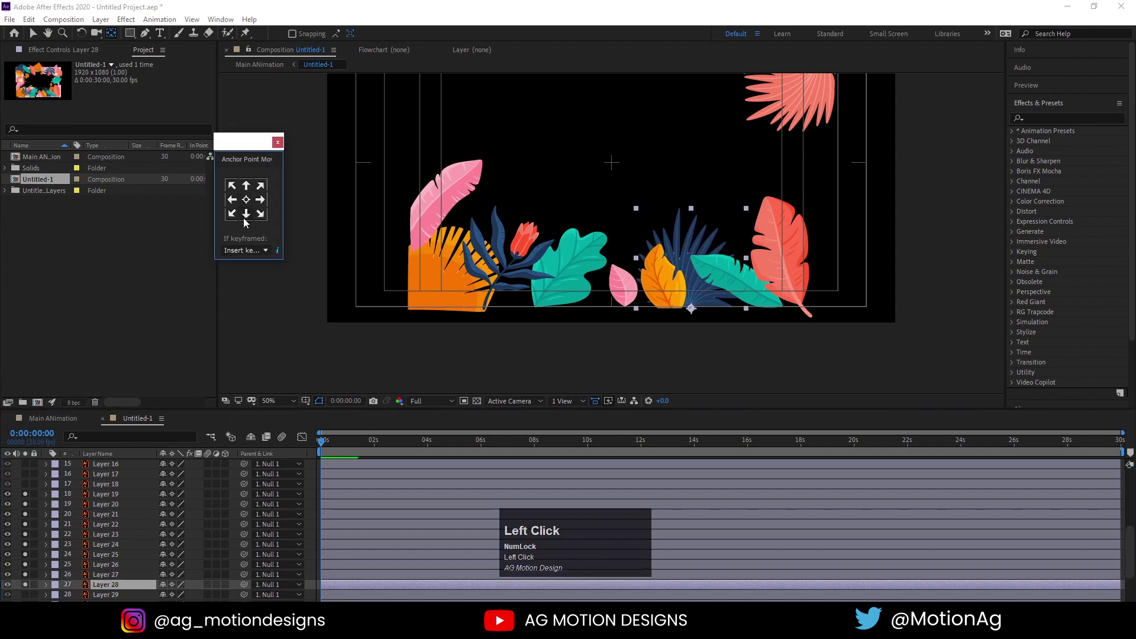
scroll("down", 3)
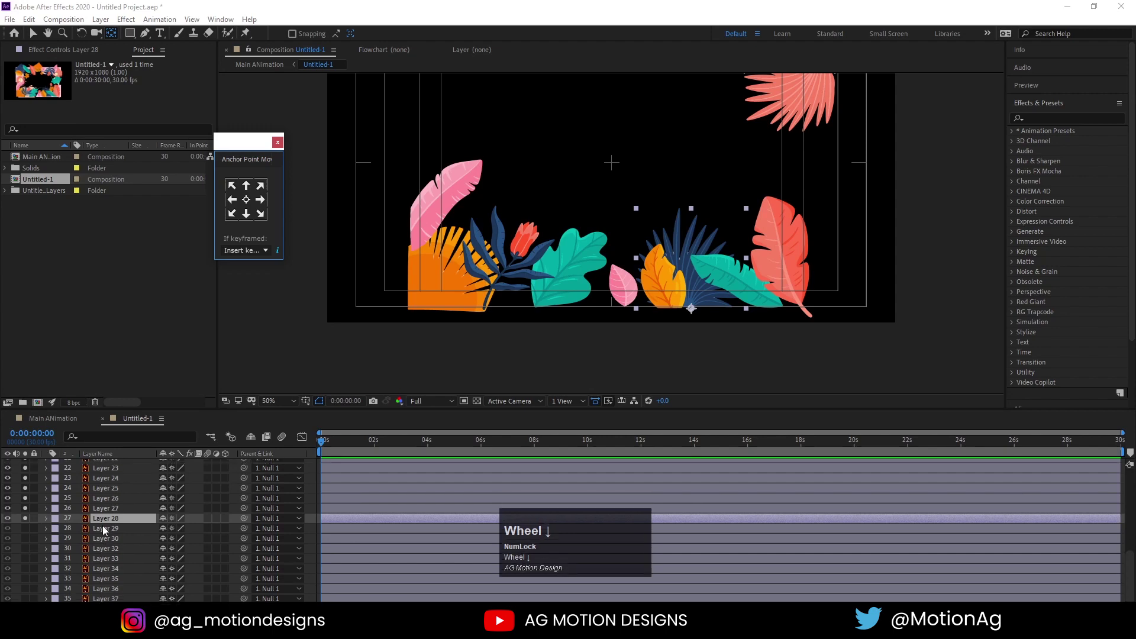
Pre-compose the pink-and-peach background blob layers into a composition named BG.
left_click(101, 533)
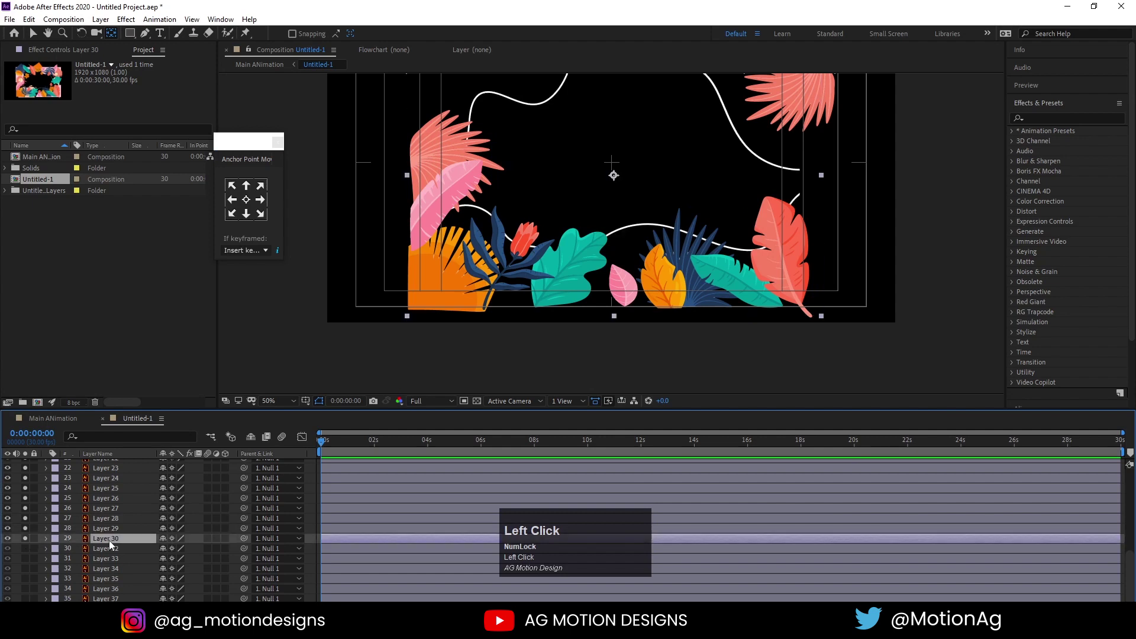
scroll("down", 3)
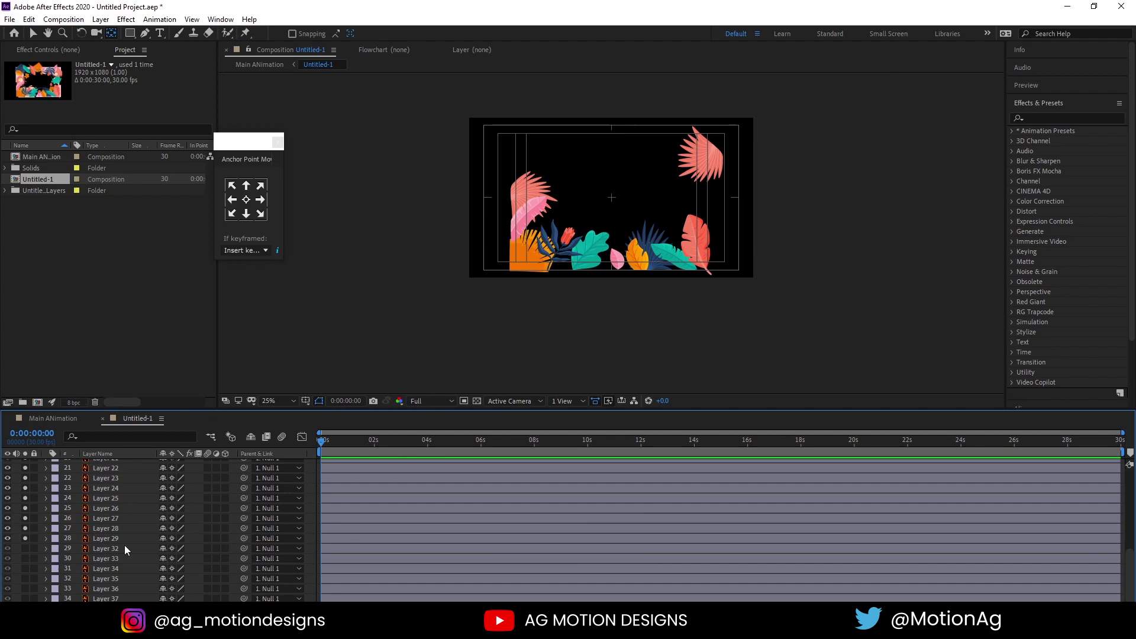
left_click(98, 557)
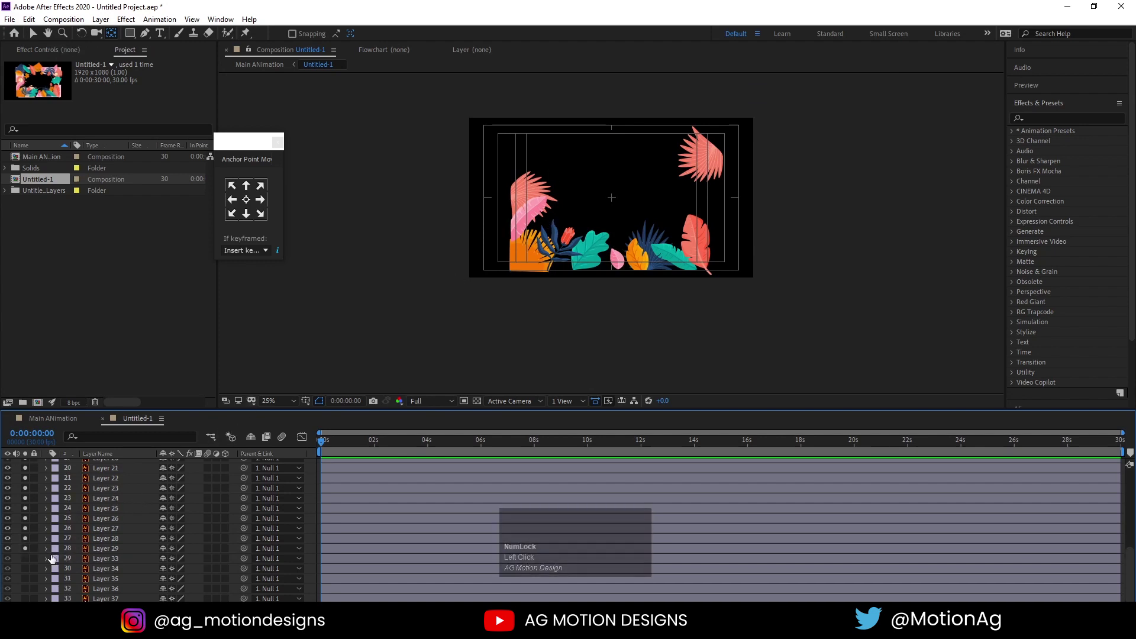
left_click(29, 562)
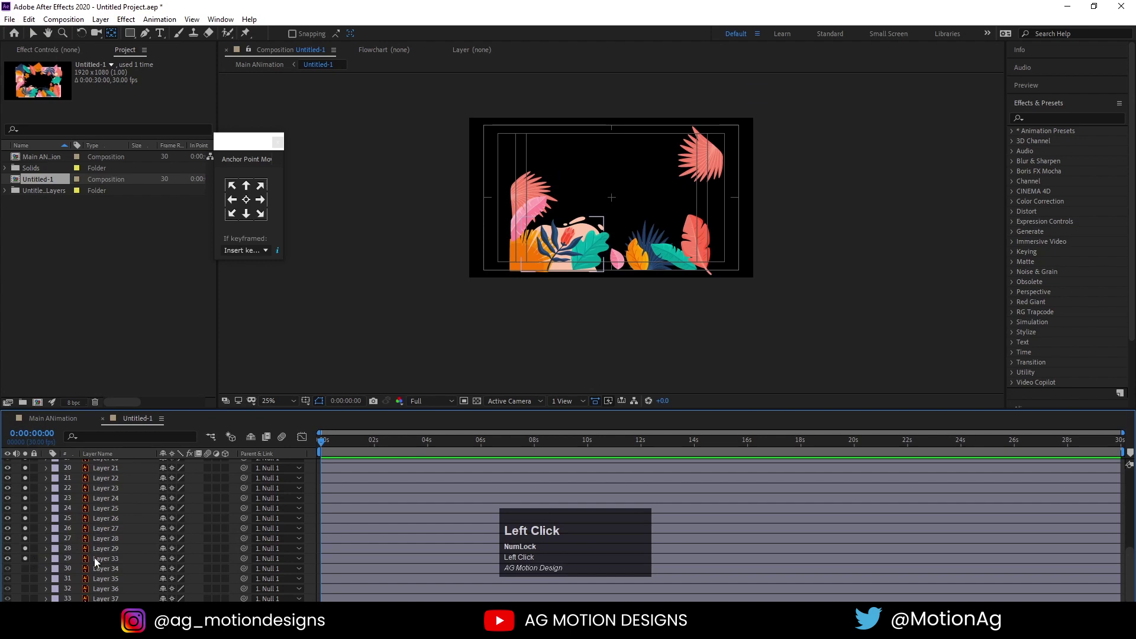
scroll("up", 3)
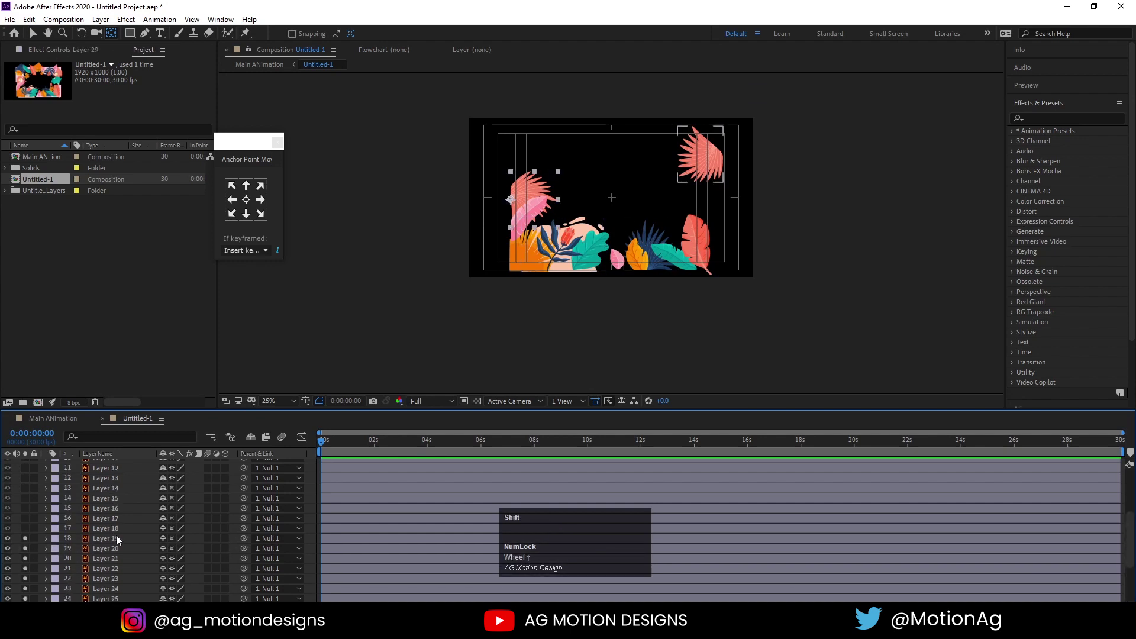
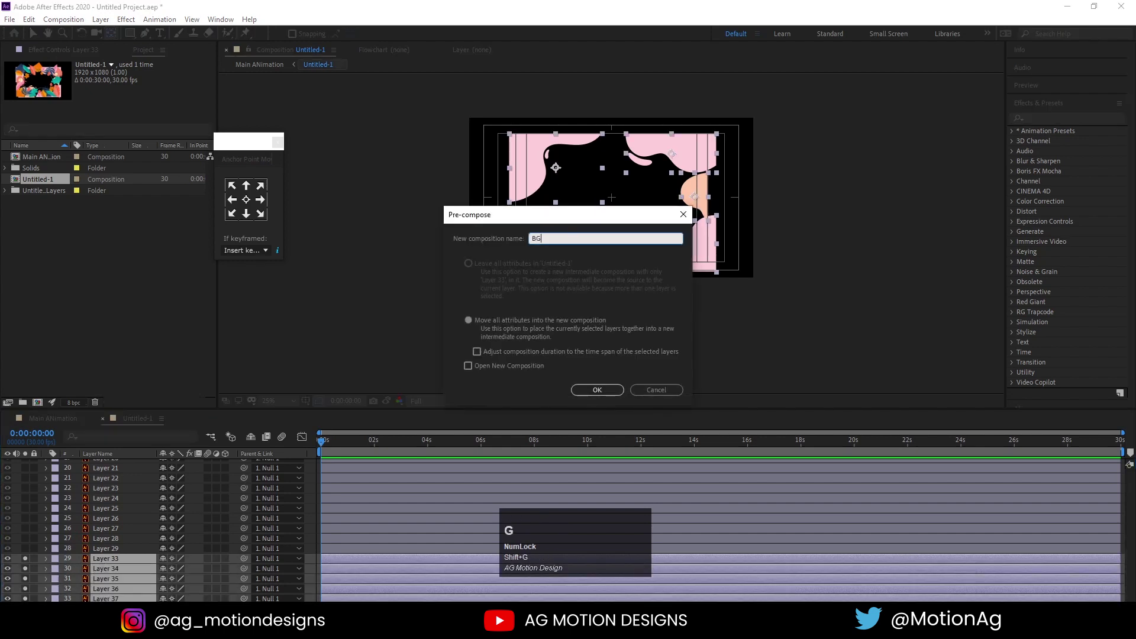
key("Return")
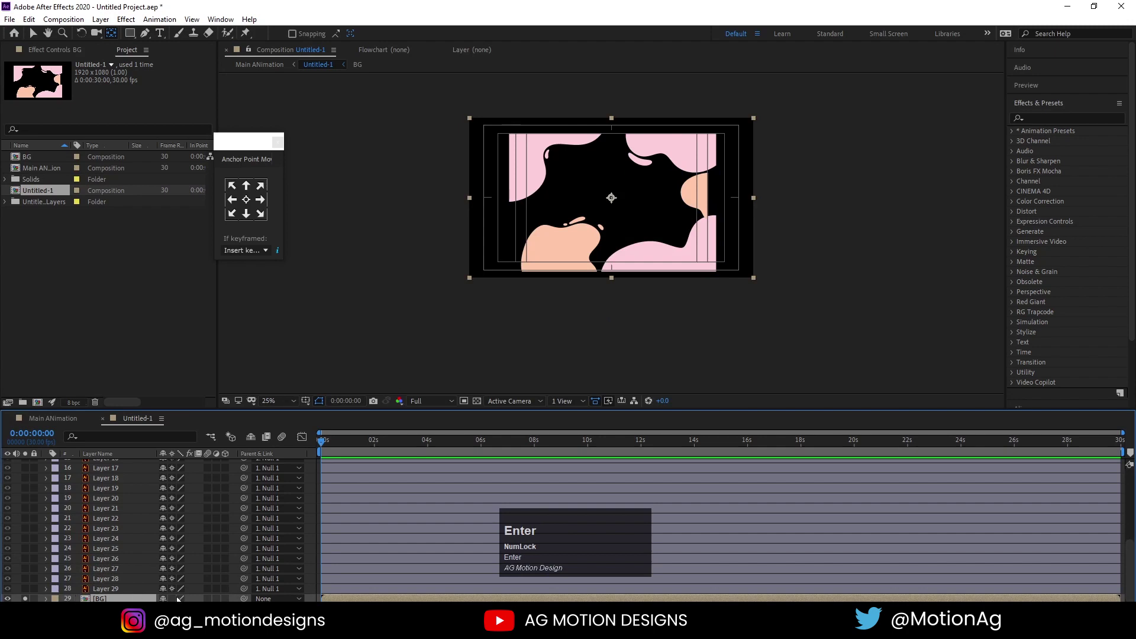
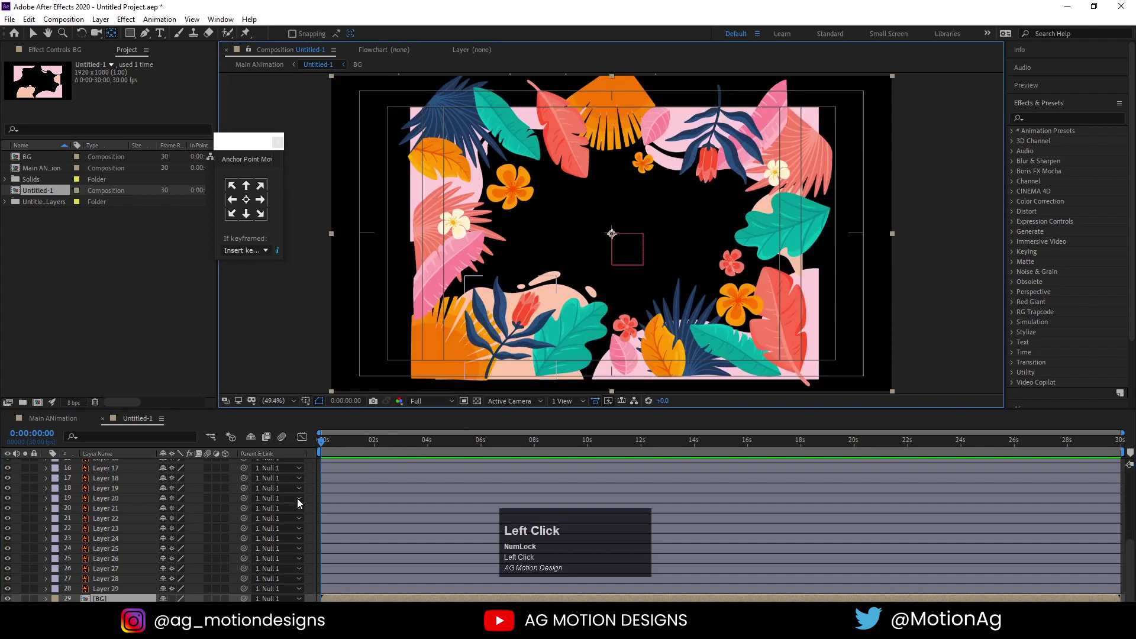
scroll("up", 3)
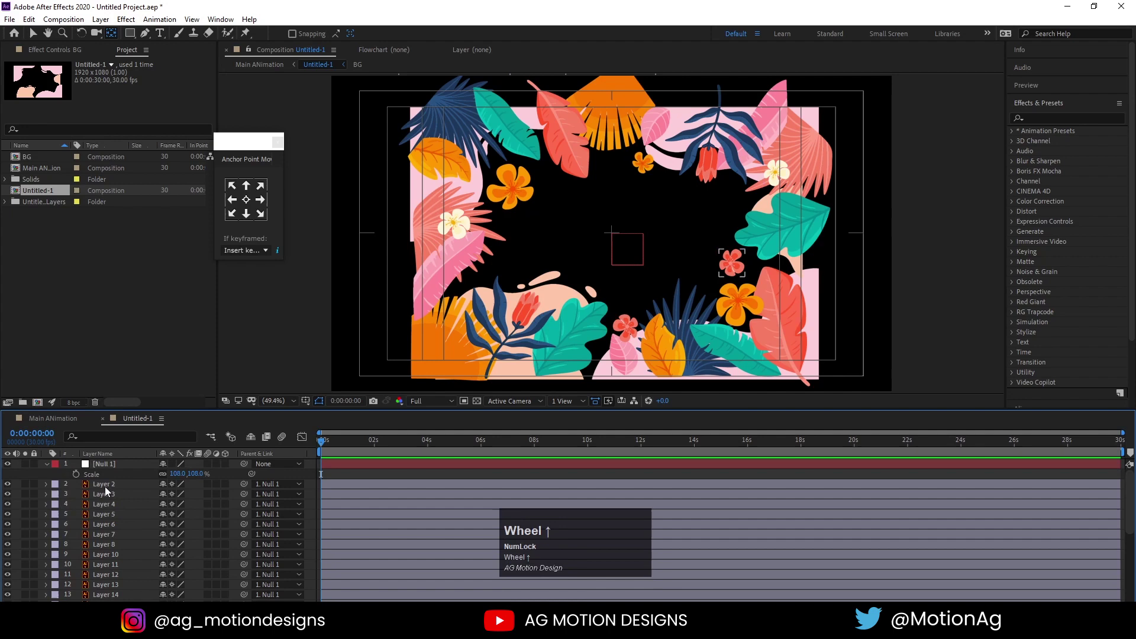
Pre-compose the seven flower layers as 'Flowers' and parent the pre-comp to the null.
left_click(108, 491)
left_click(108, 516)
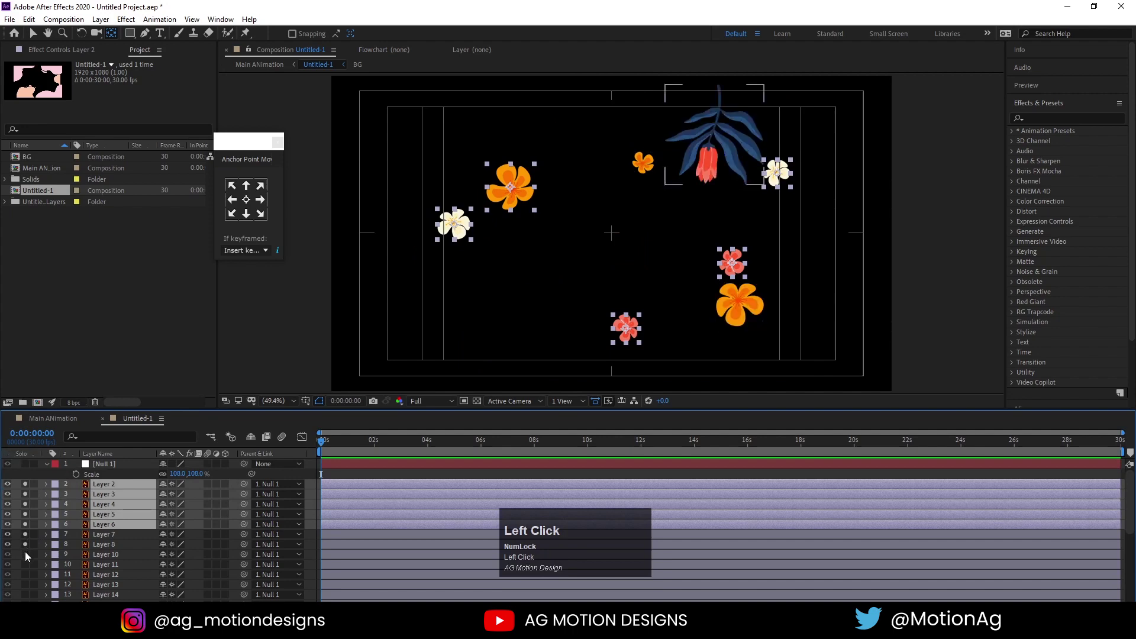
left_click(107, 489)
key("ctrl+shift+c")
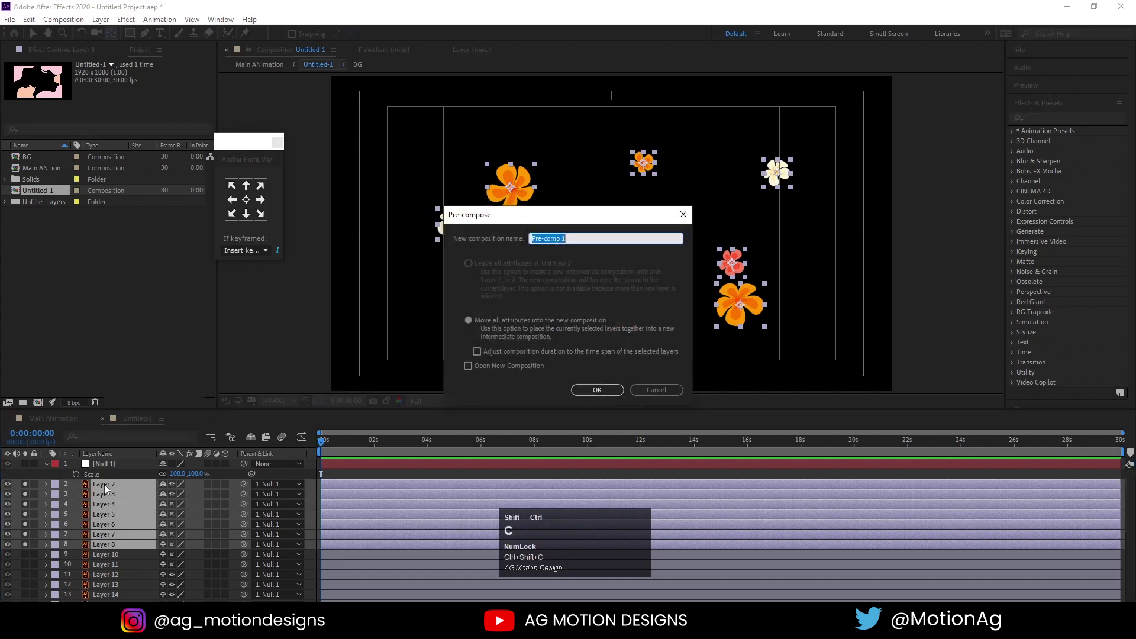
type("lowers")
key("Return")
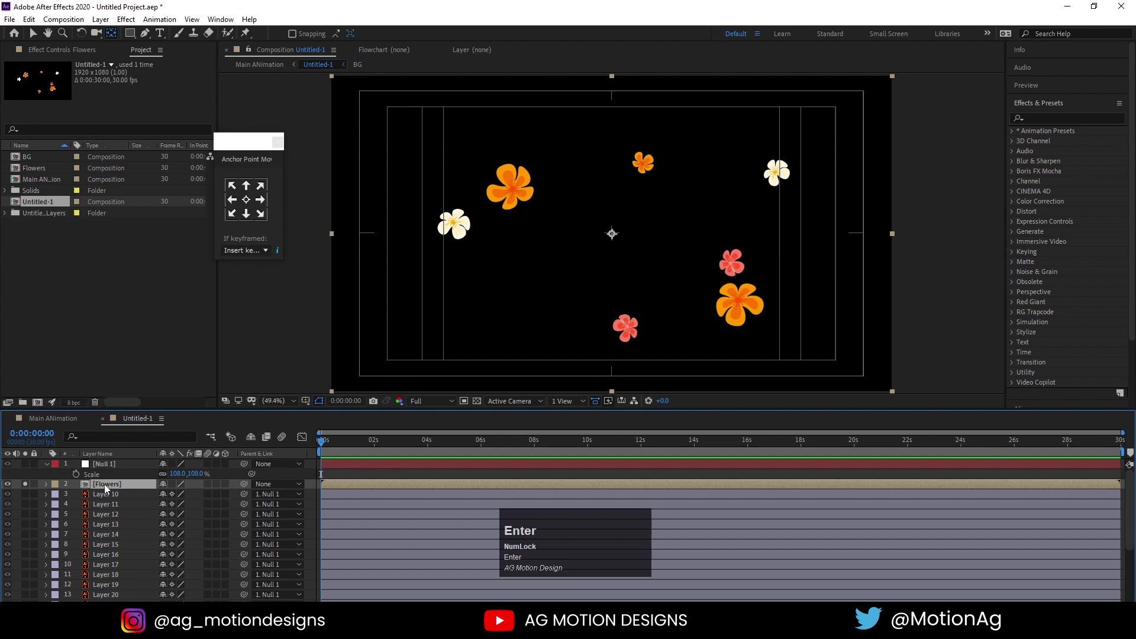
left_click(174, 486)
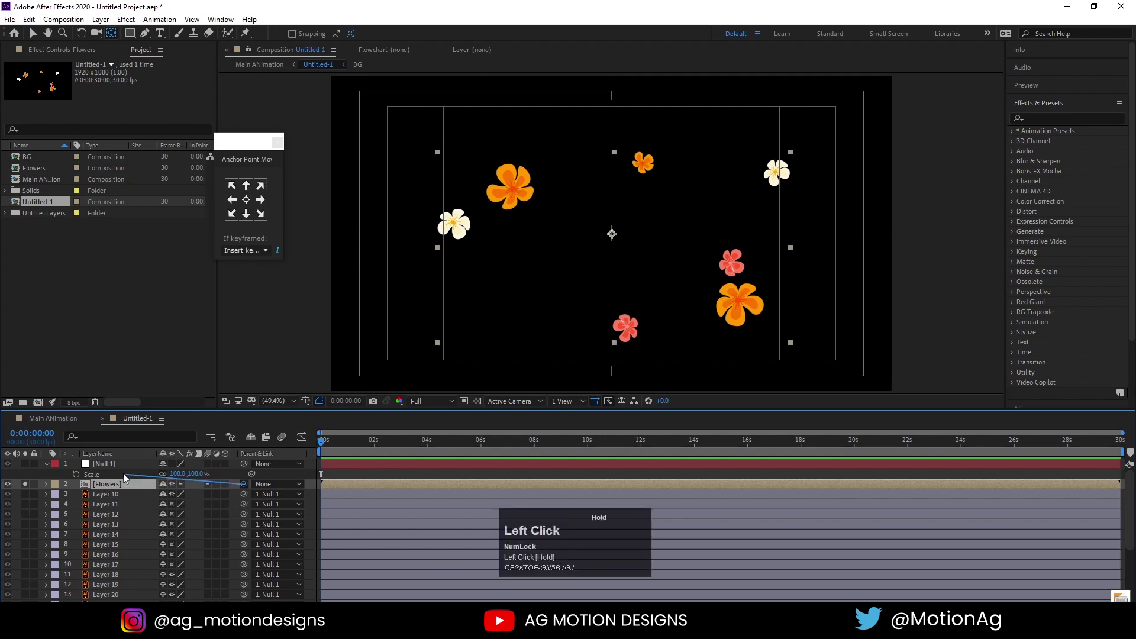
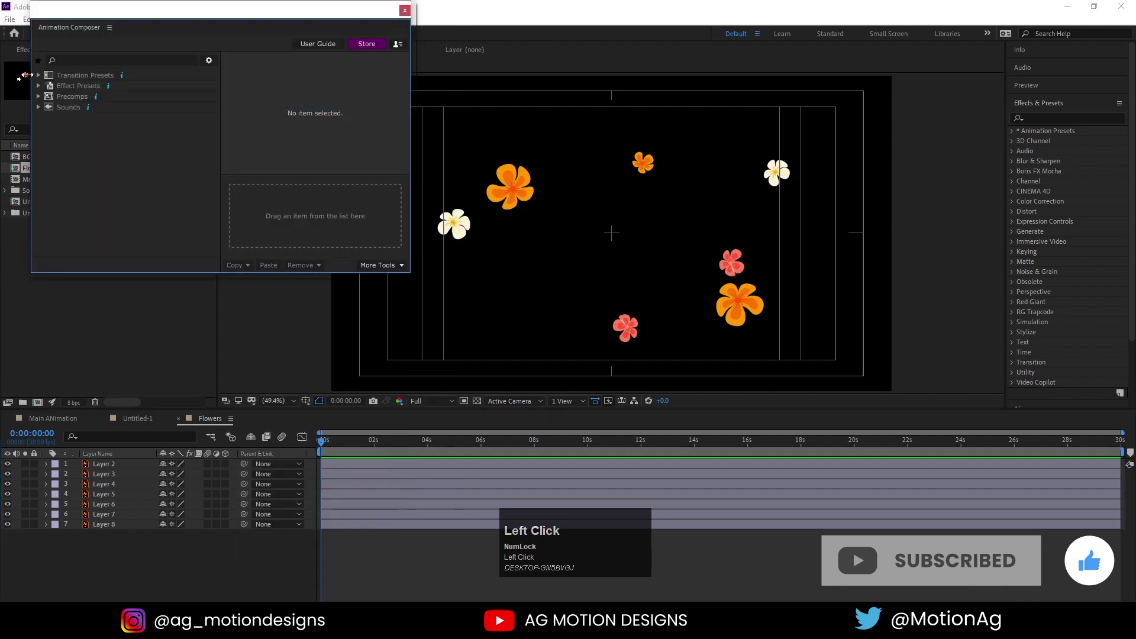
Apply the Overshoot Scale From Anchor Point Proportionally transition to all seven flower layers.
left_click(41, 79)
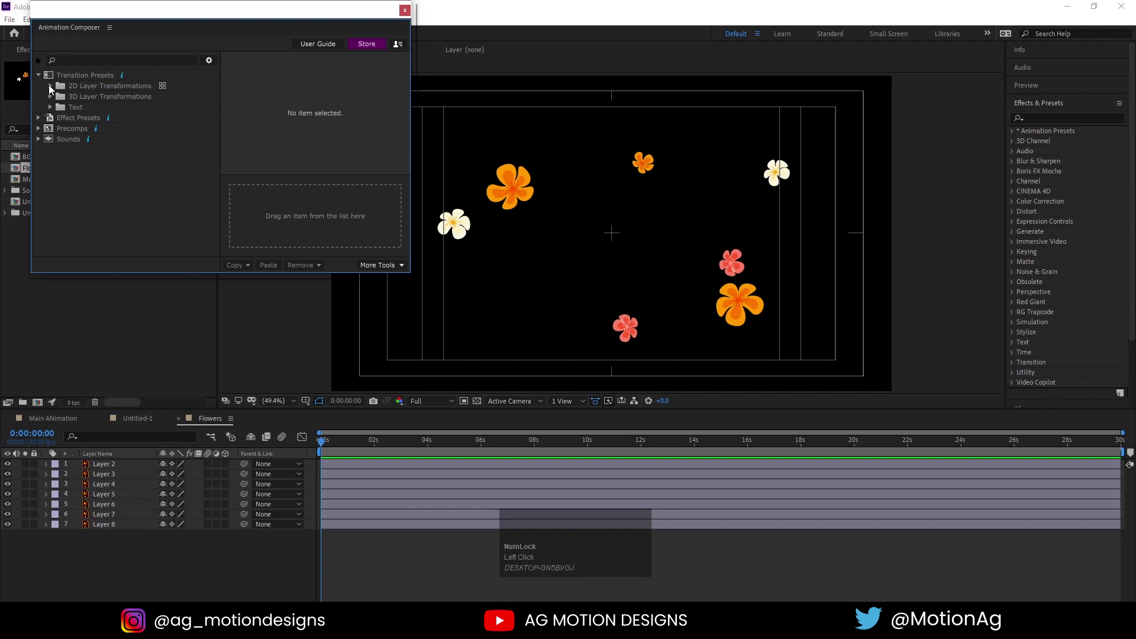
left_click(52, 89)
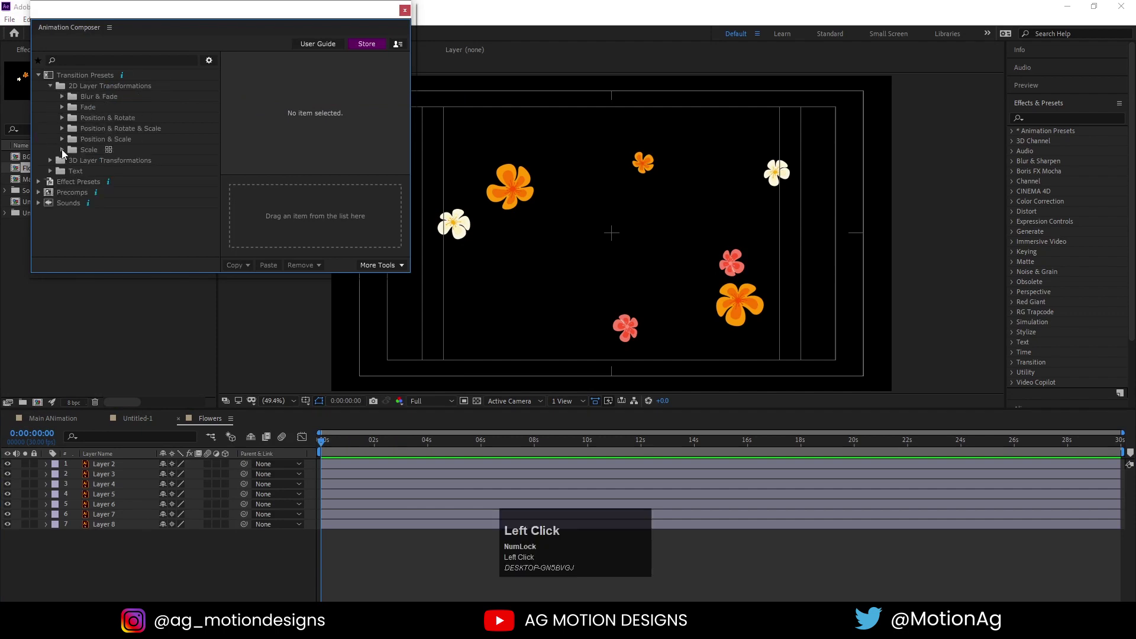
left_click(65, 154)
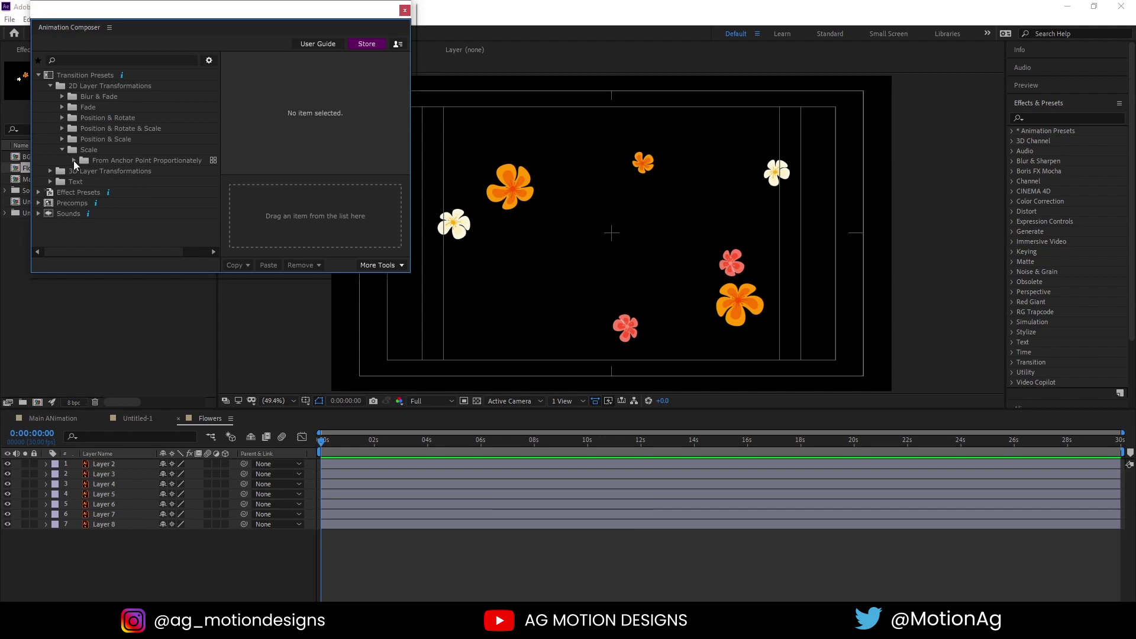
left_click(76, 165)
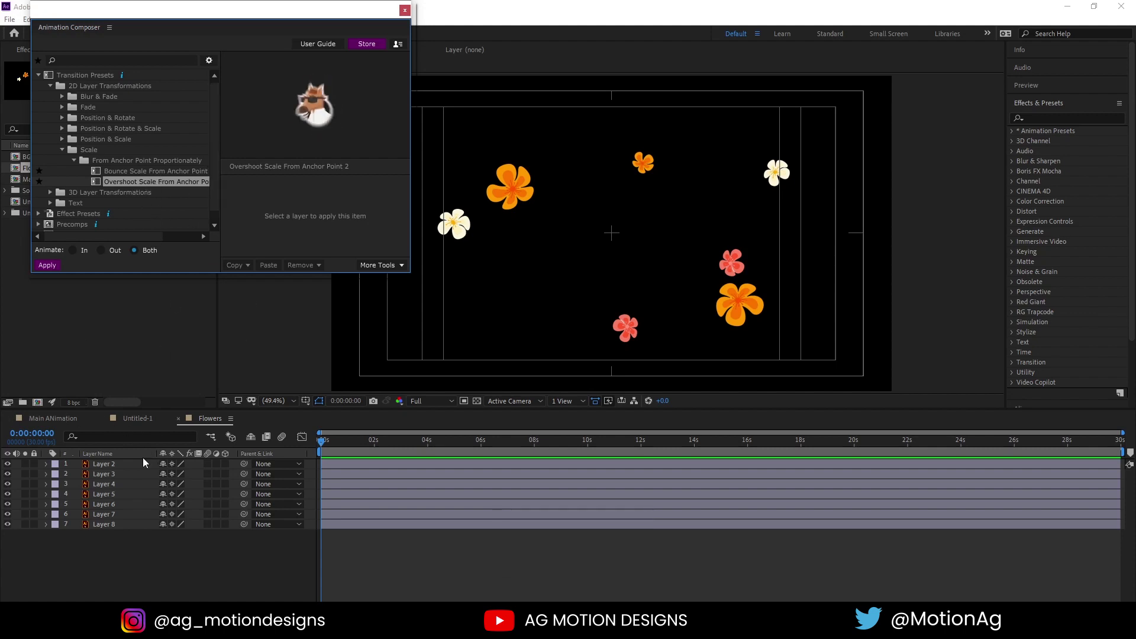
left_click(130, 543)
key("ctrl+a")
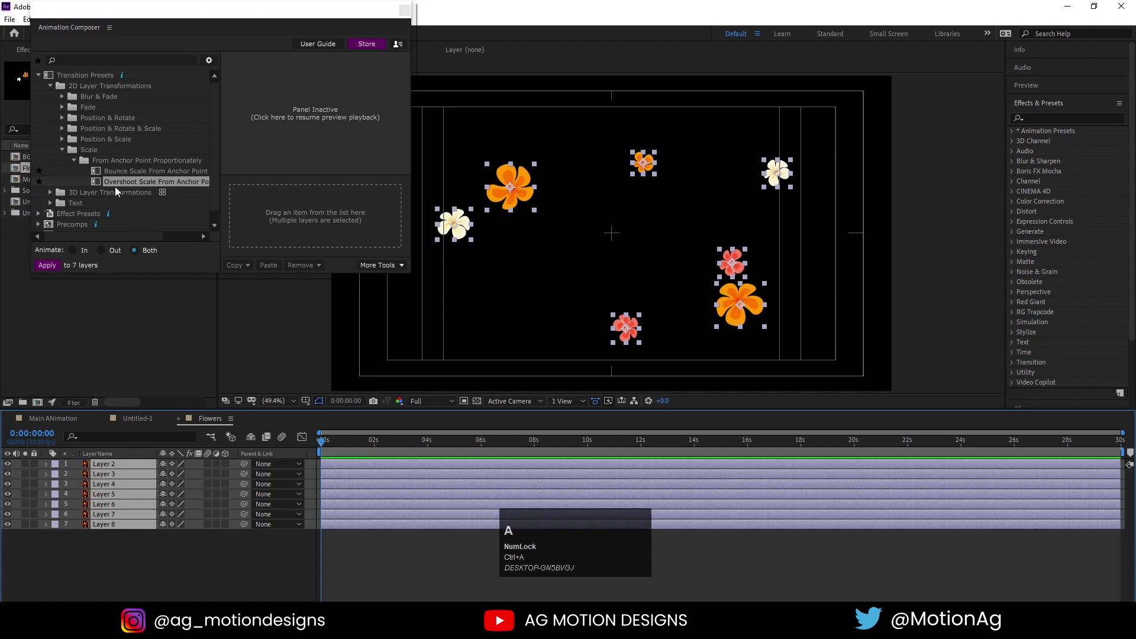
left_click(114, 187)
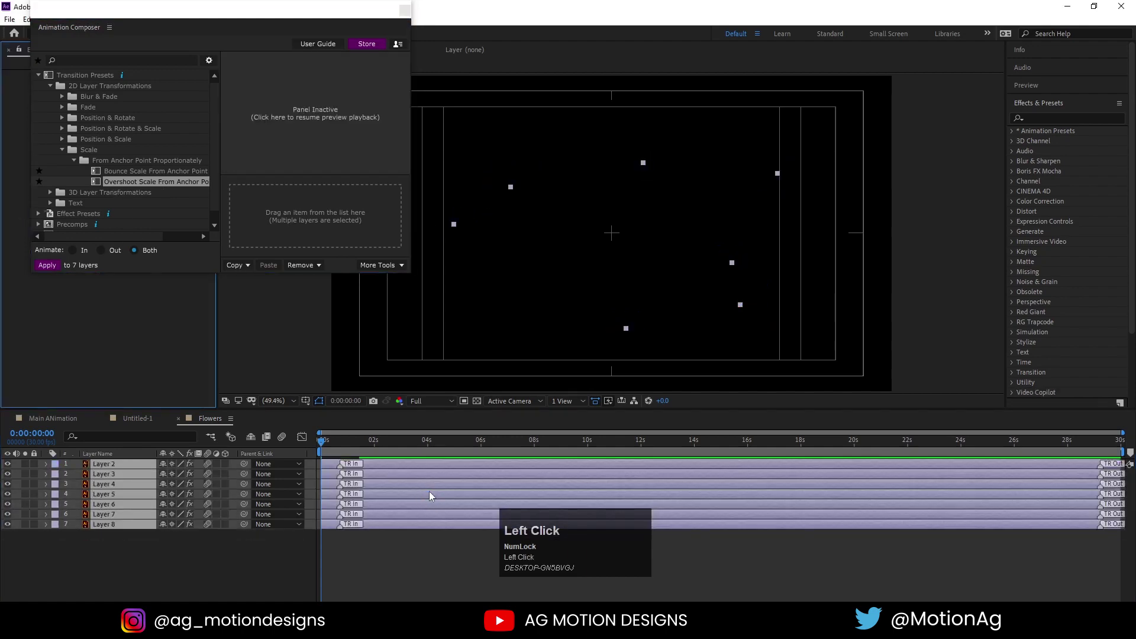
Zoom the timeline into the opening frames and preview the flowers' pop-in.
key("=")
key("=")
key("=")
left_click(332, 553)
key("=")
key("space")
left_click(344, 451)
key("space")
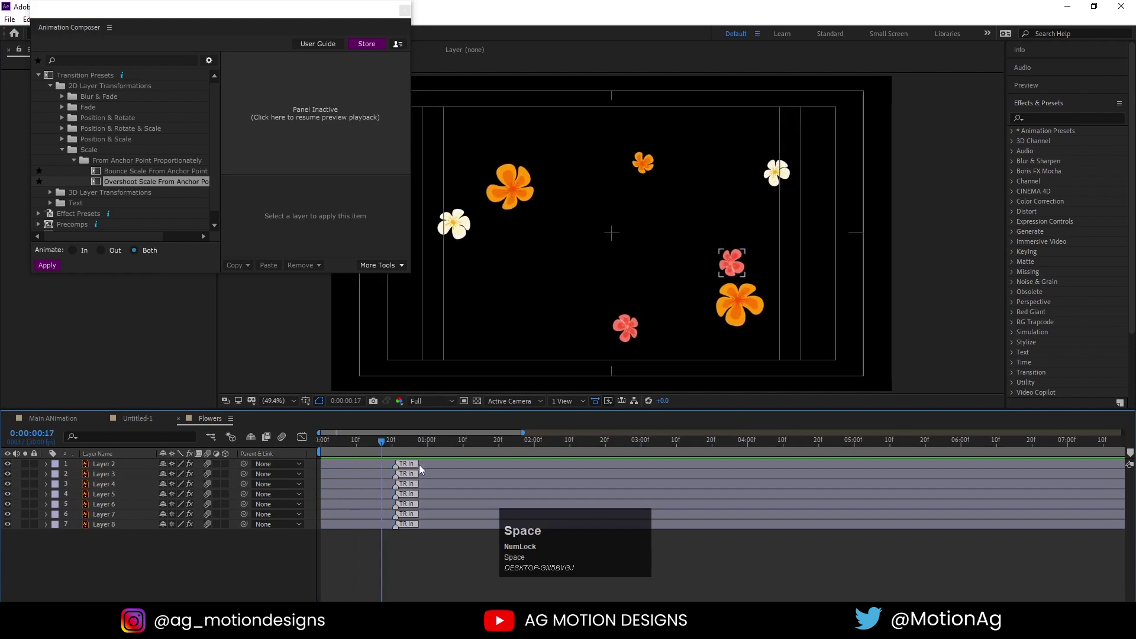
left_click(355, 452)
key("ctrl+a")
left_click(1037, 100)
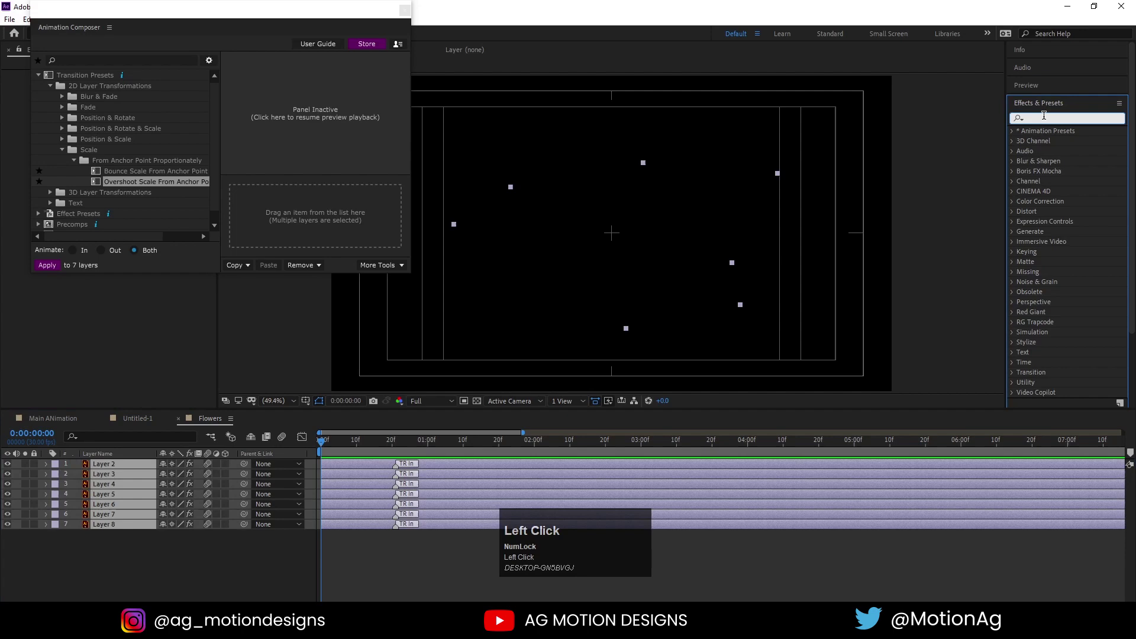
Apply a position wiggle to the flowers and offset some flower layers' start times.
type("wigg")
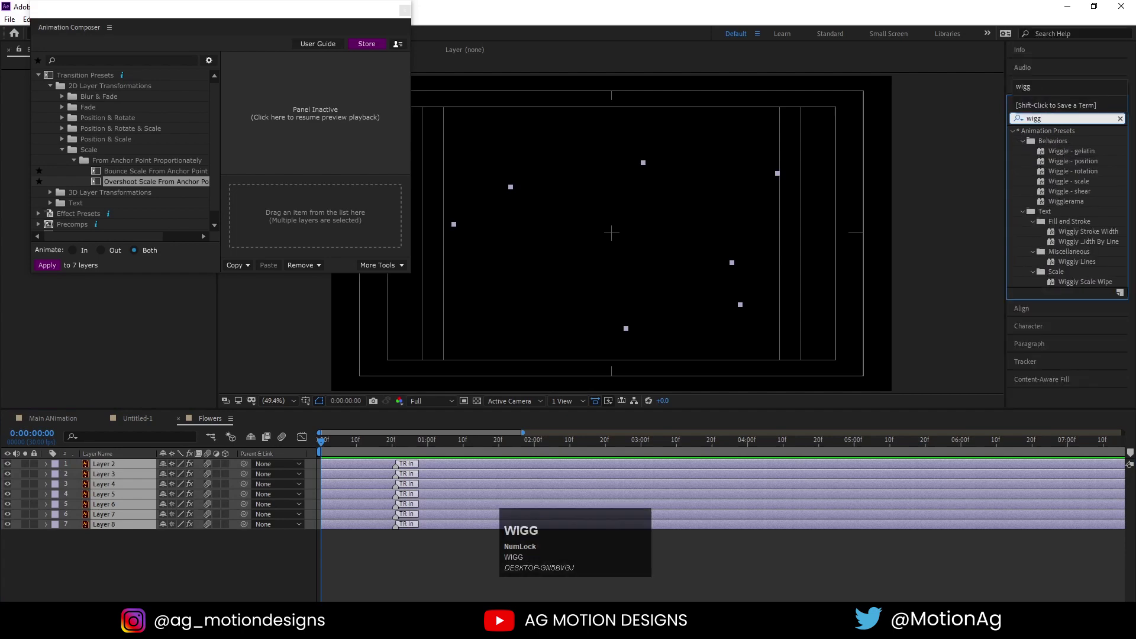
left_click(1060, 168)
key("space")
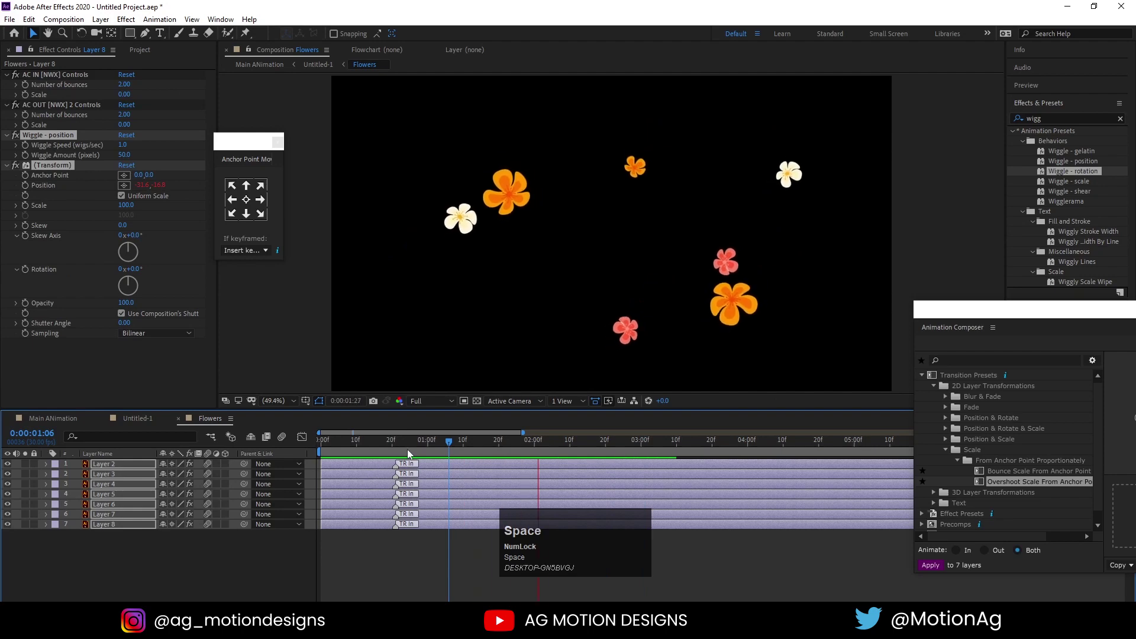
left_click(372, 449)
key("space")
left_click(354, 452)
key("space")
left_click_drag(344, 521, 531, 476)
key("space")
key("space")
left_click_drag(391, 450, 169, 548)
Add Rotation keyframes at 0s and about 12s so the flowers spin, then return to Untitled-1.
key("ctrl+a")
key("r")
left_click(76, 476)
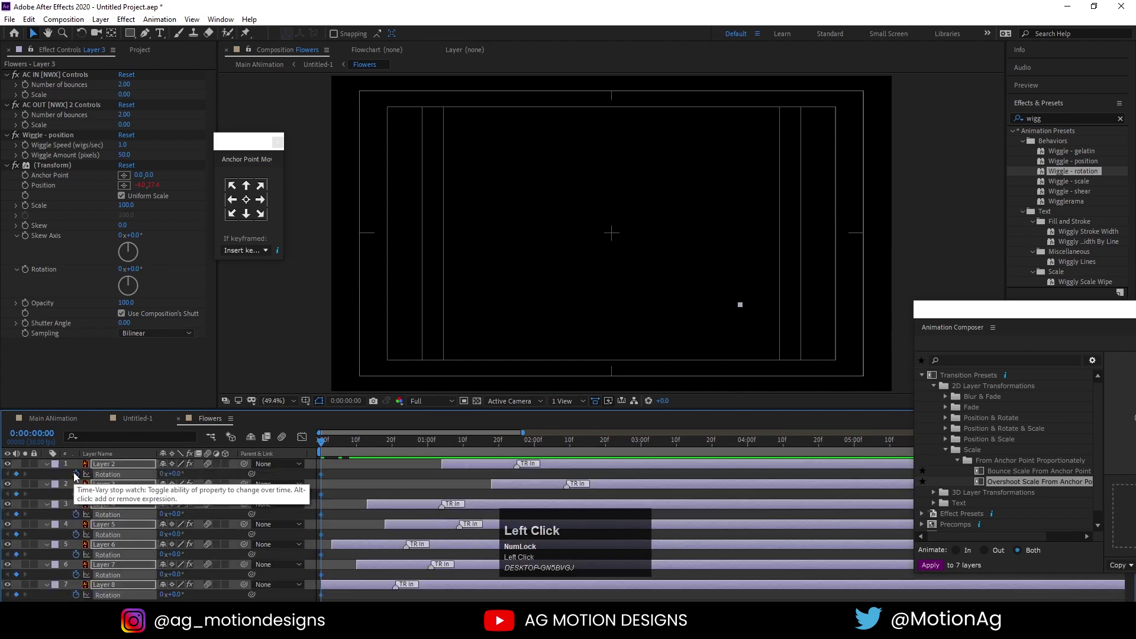
key("-")
key("-")
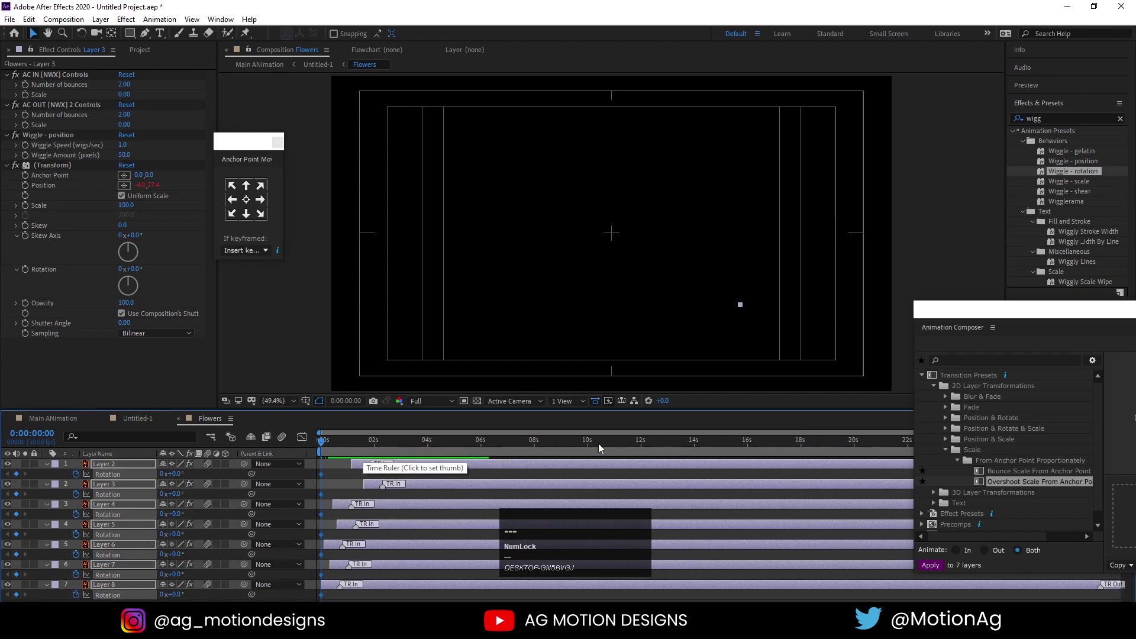
left_click(640, 445)
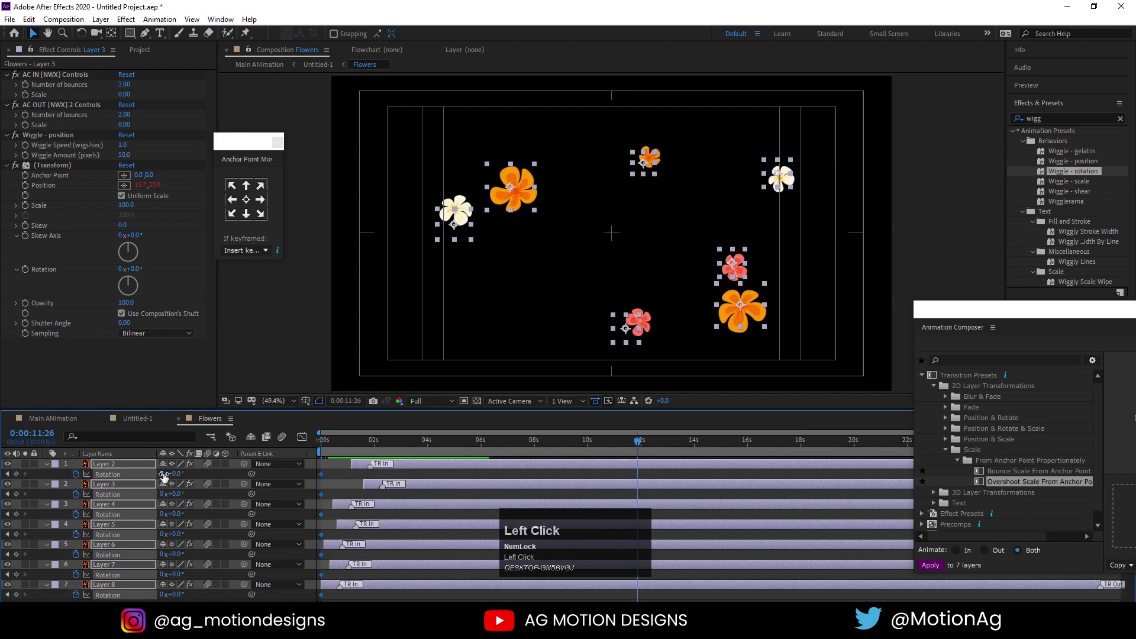
key("Return")
left_click(478, 444)
key("space")
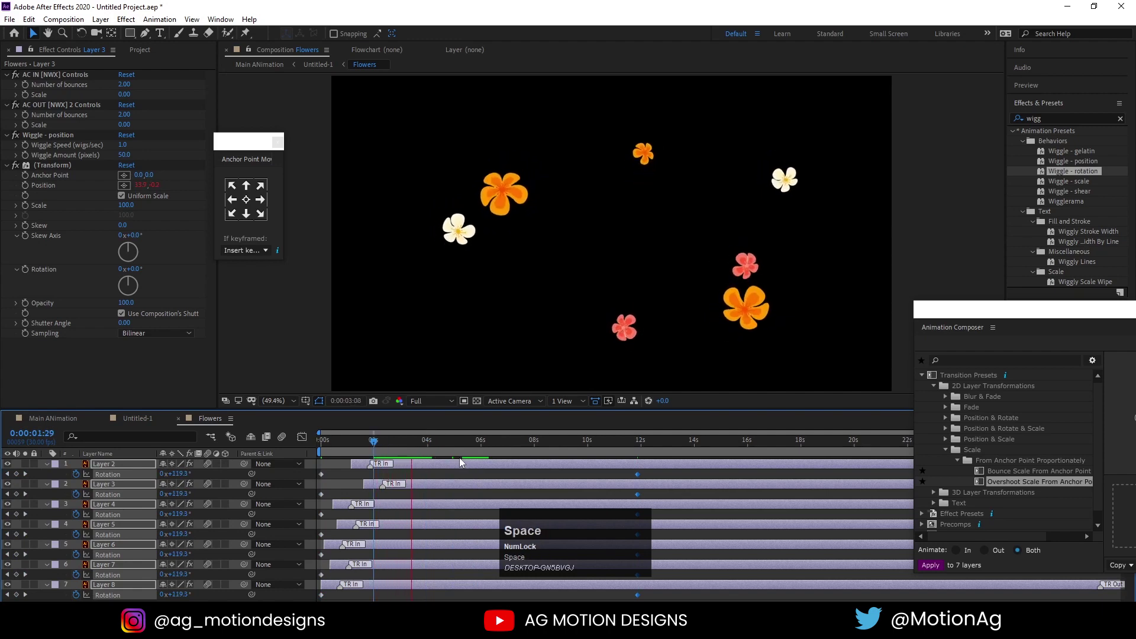
left_click_drag(388, 447, 146, 421)
key("space")
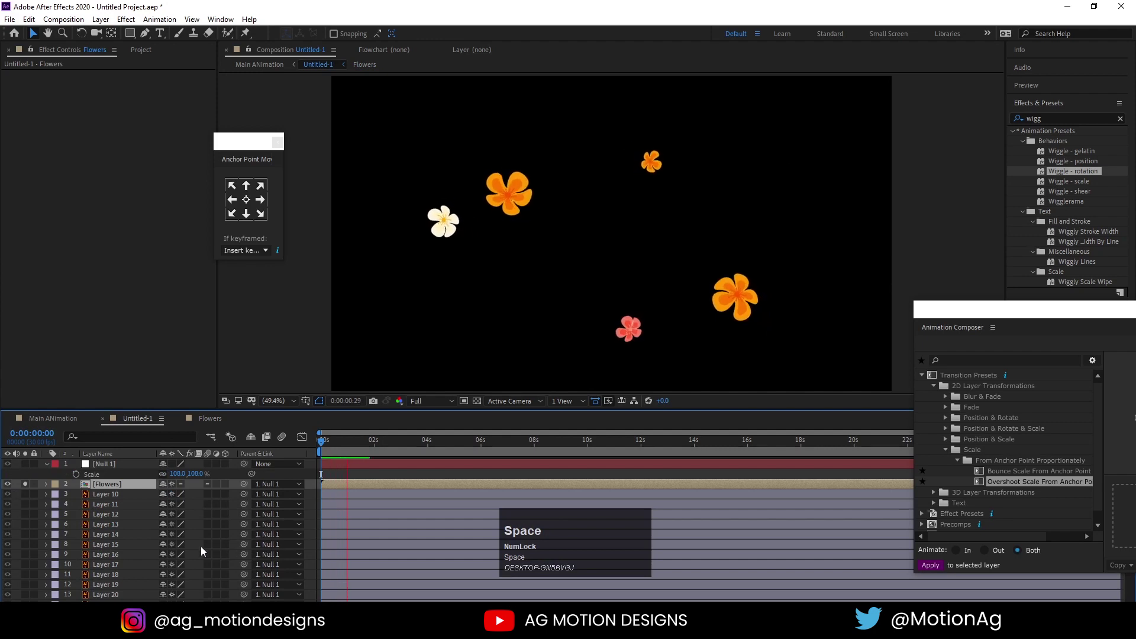
Solo Layer 10's hanging blue leaf, reveal Rotation and switch to the Rotation tool at the start.
left_click(28, 487)
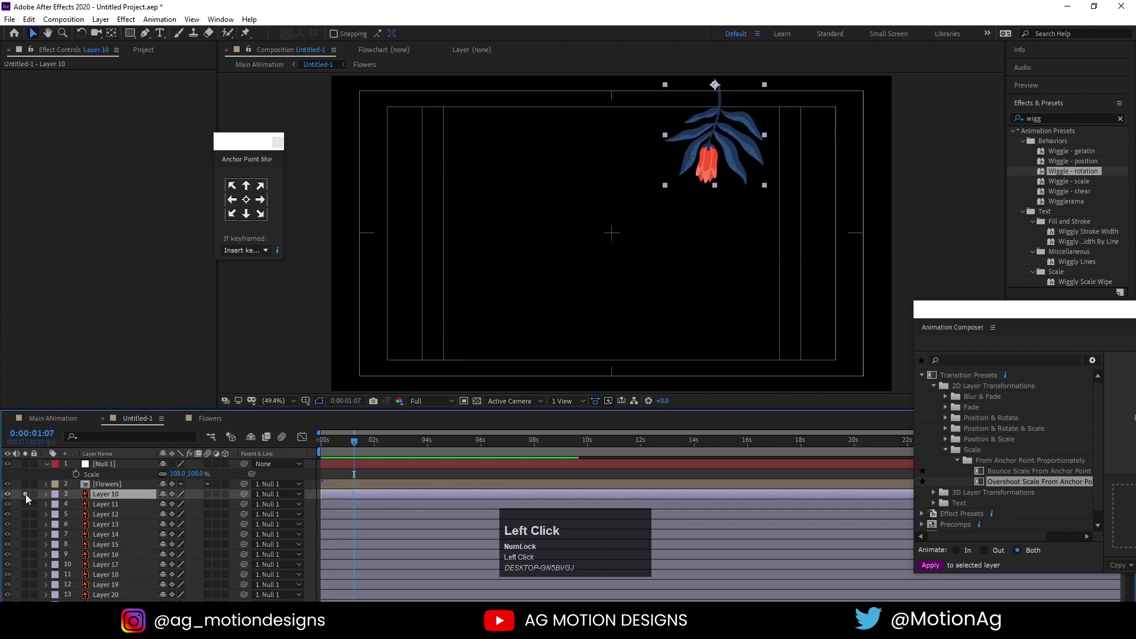
key("r")
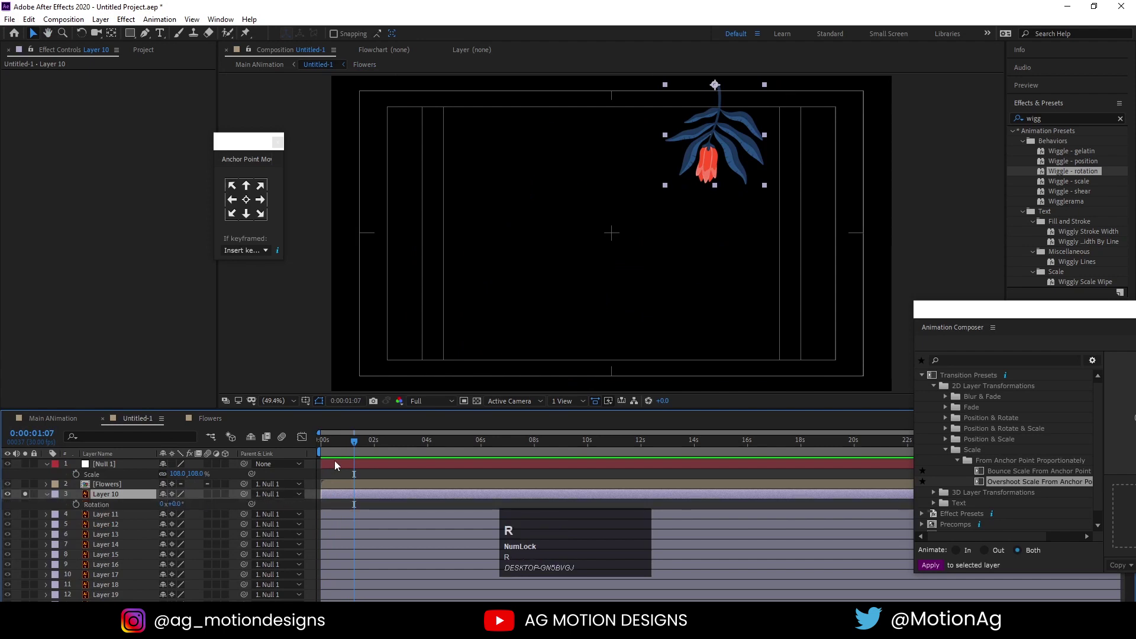
left_click_drag(332, 454, 190, 62)
key("w")
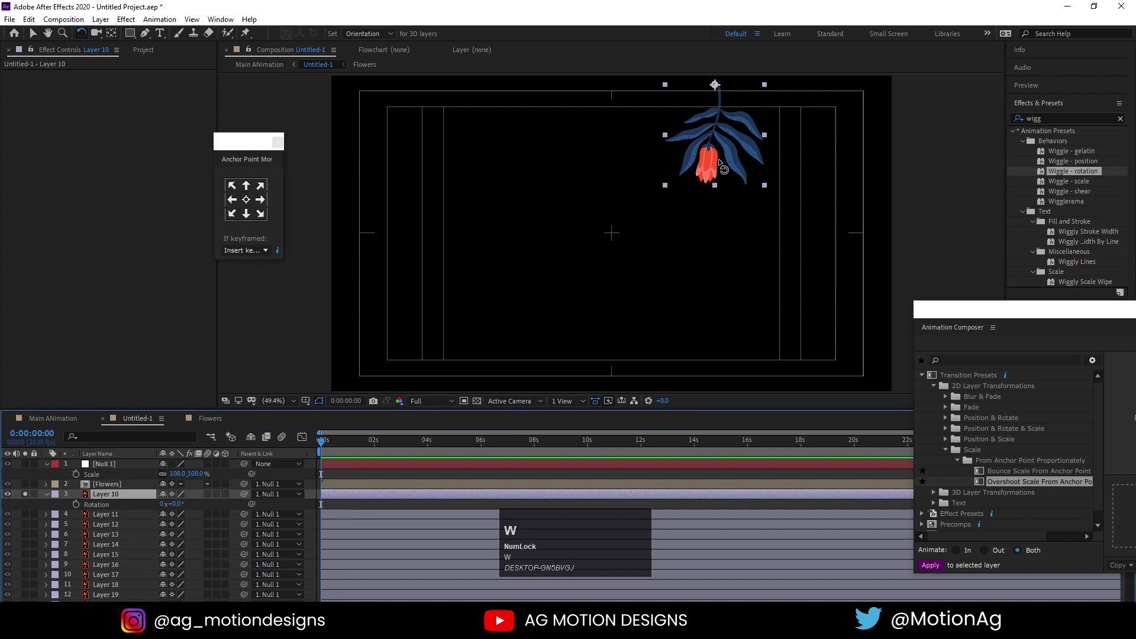
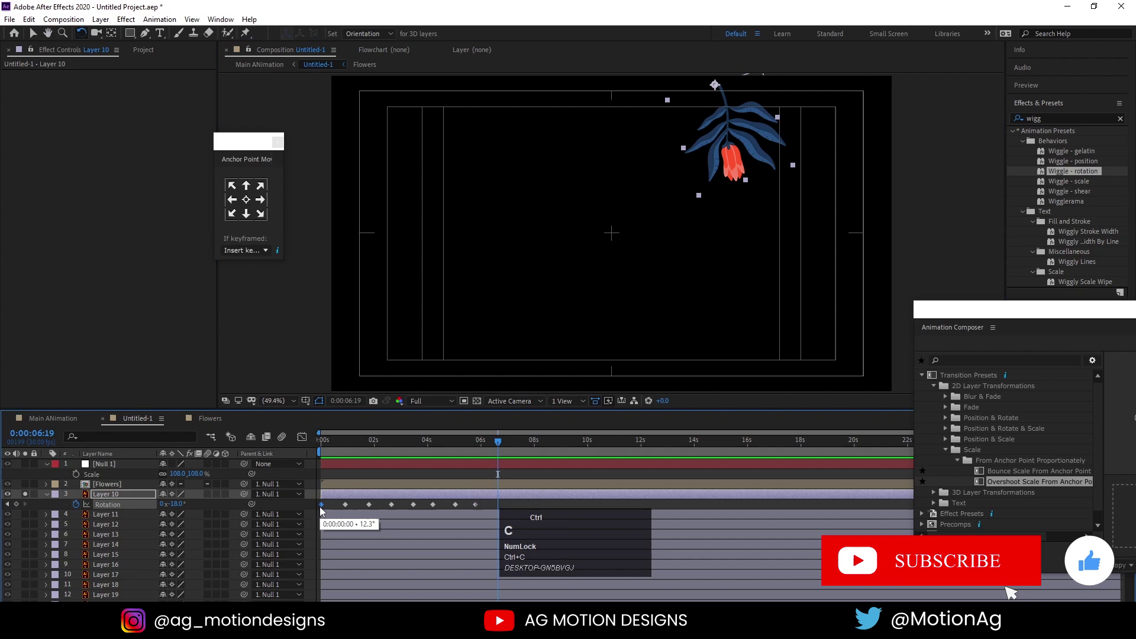
Easy Ease the leaf's rotation keyframes and loop them with a loopOut() expression.
key("ctrl+v")
left_click(137, 514)
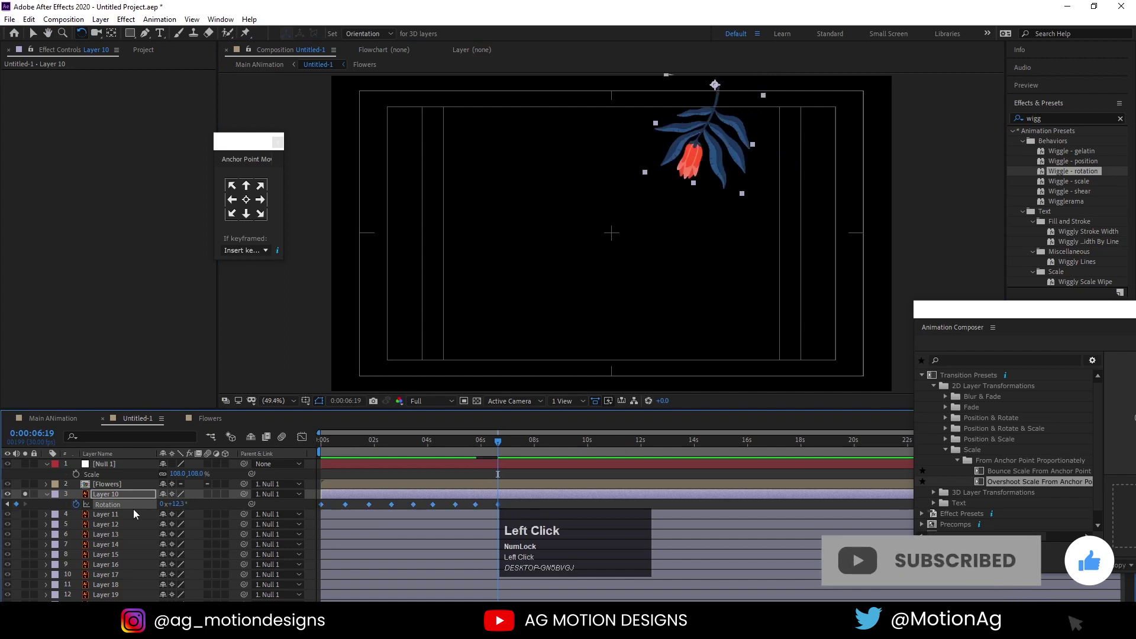
key("F9")
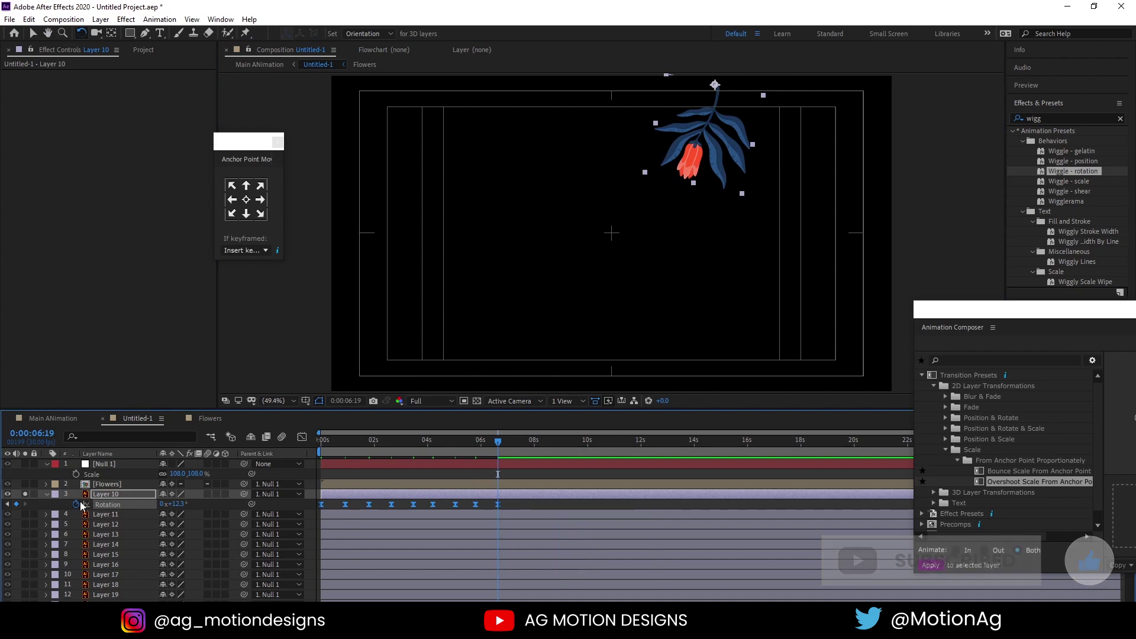
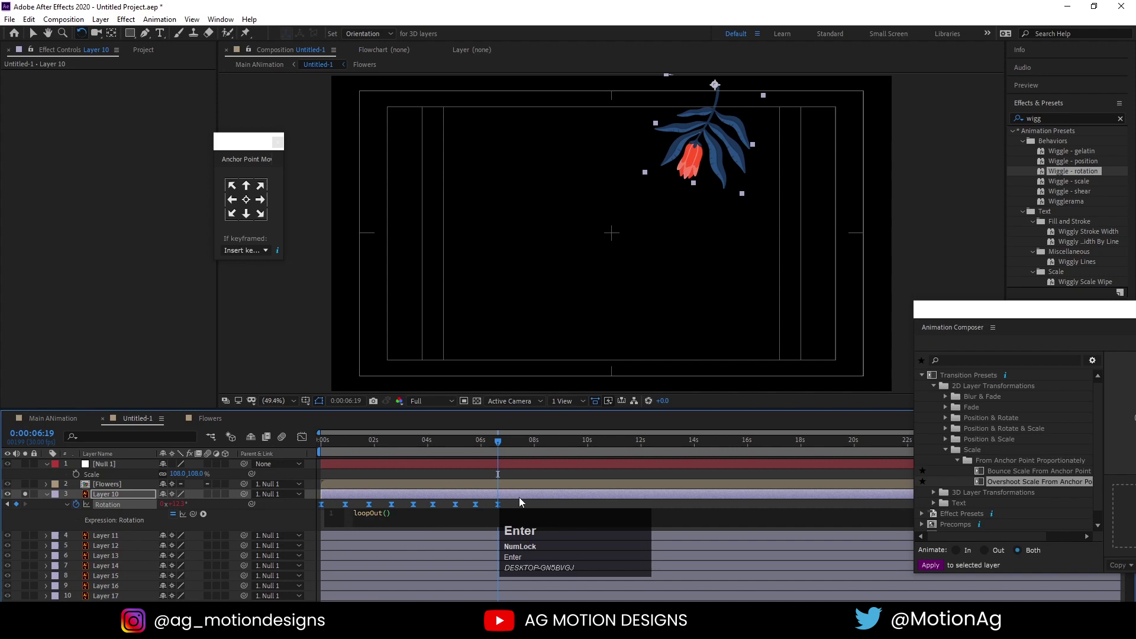
left_click(532, 508)
key("space")
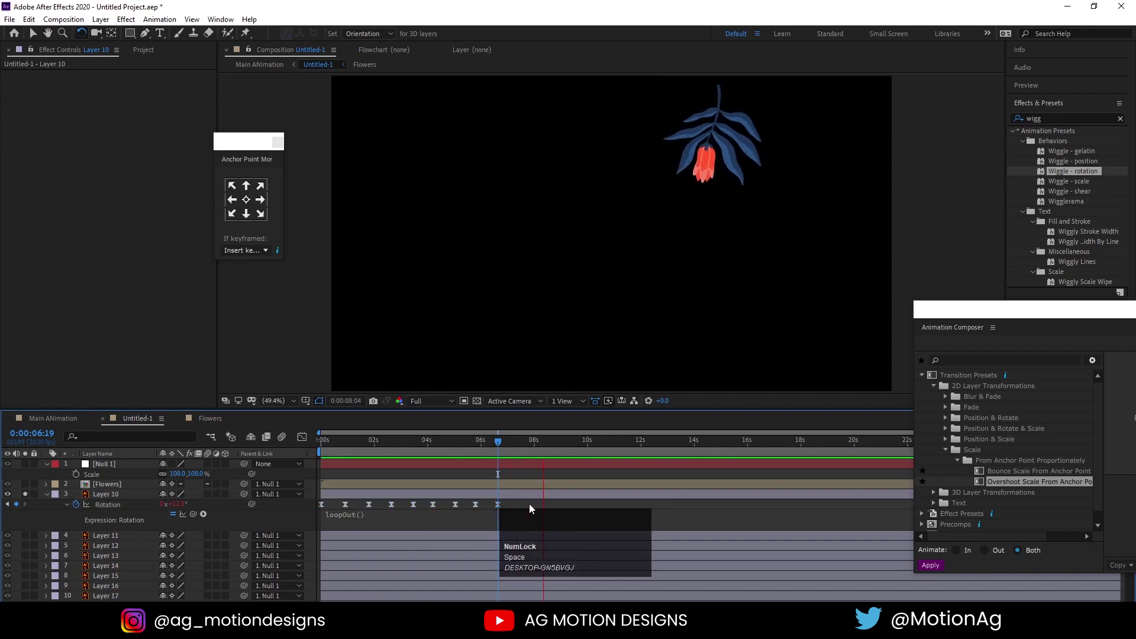
key("space")
Preview the looping sway, copy the animation and unsolo Layer 10 to show the full frame.
left_click_drag(534, 509, 502, 506)
left_click_drag(501, 506, 298, 459)
key("space")
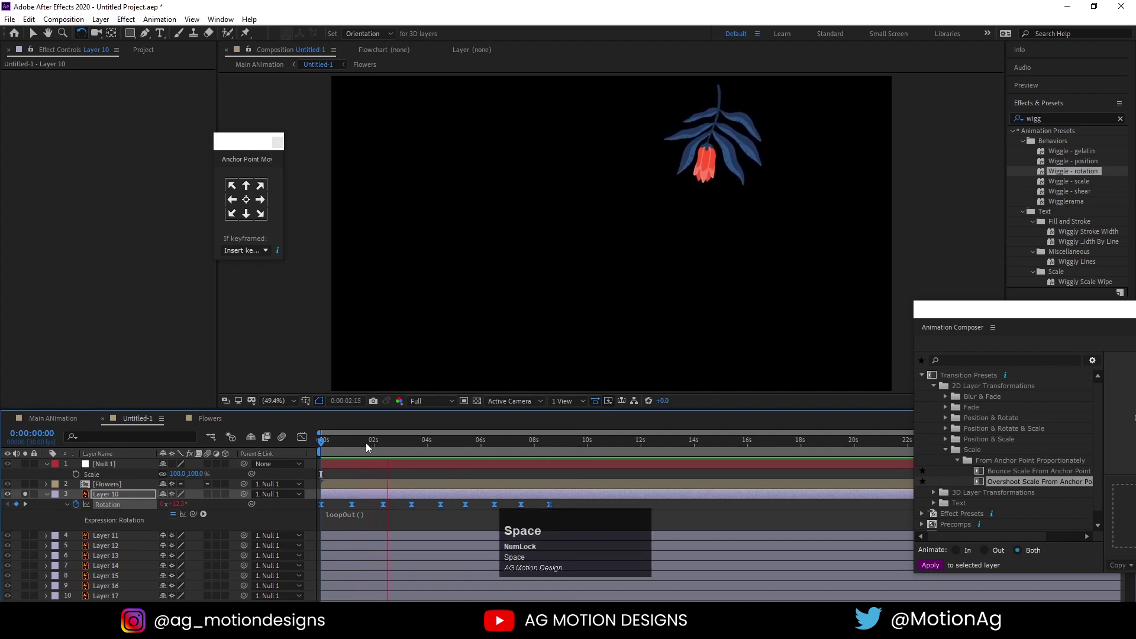
left_click_drag(355, 446, 106, 511)
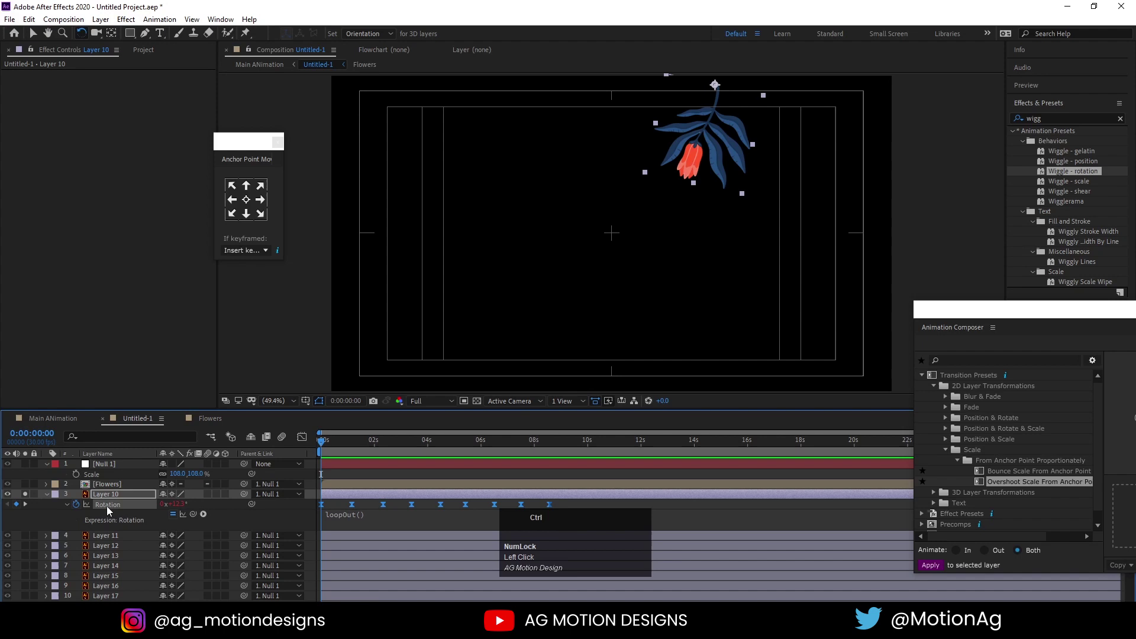
key("ctrl+c")
left_click(29, 495)
scroll("down", 3)
scroll("up", 3)
Paste the sway animation onto the other leaf layers and preview at Quarter resolution.
scroll("down", 3)
left_click(114, 591)
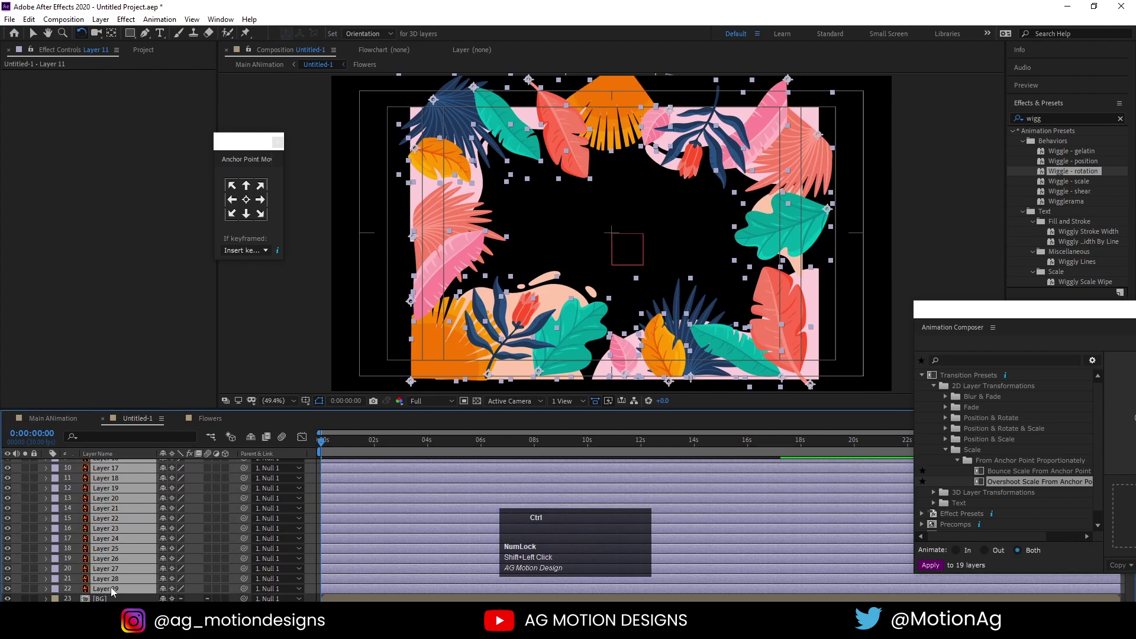
key("ctrl+v")
key("u")
key("space")
key("space")
key("space")
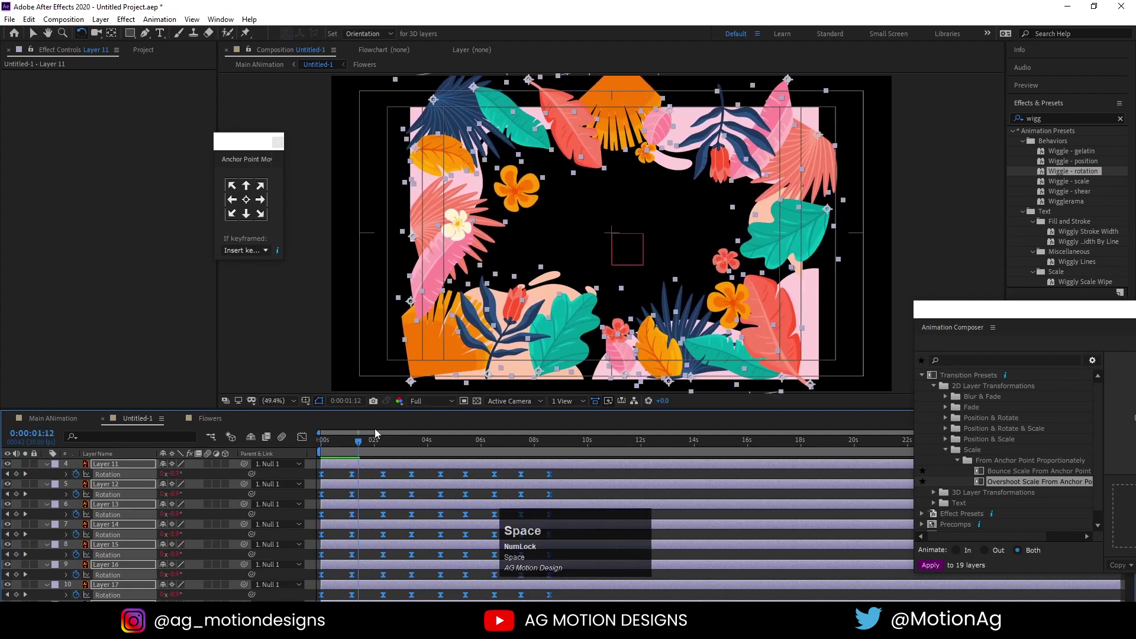
left_click(424, 399)
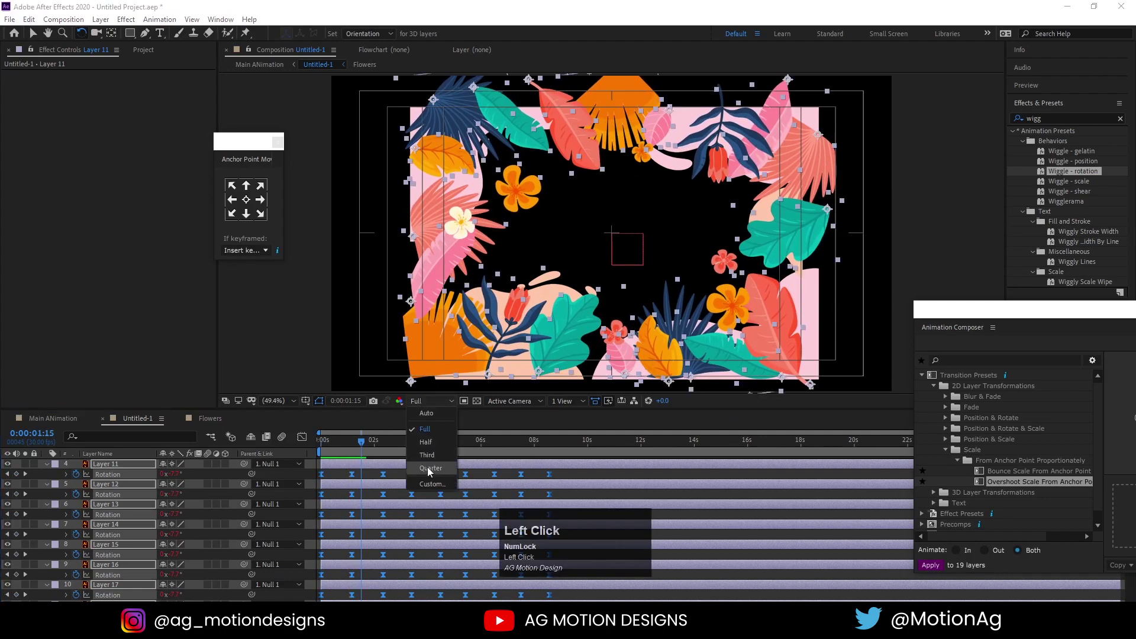
key("space")
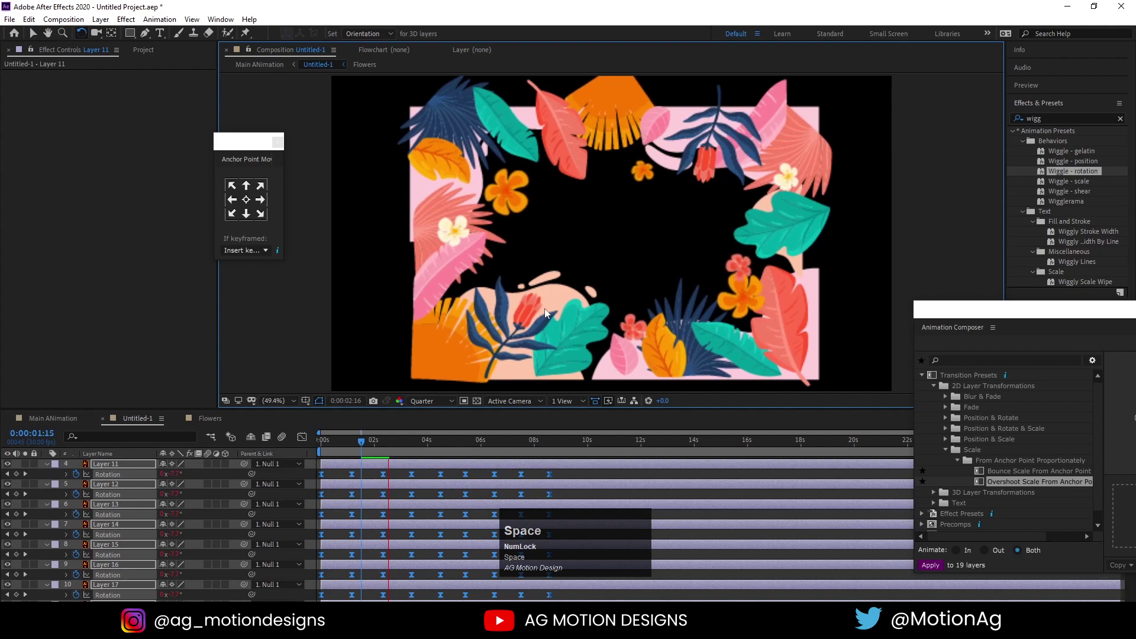
key("space")
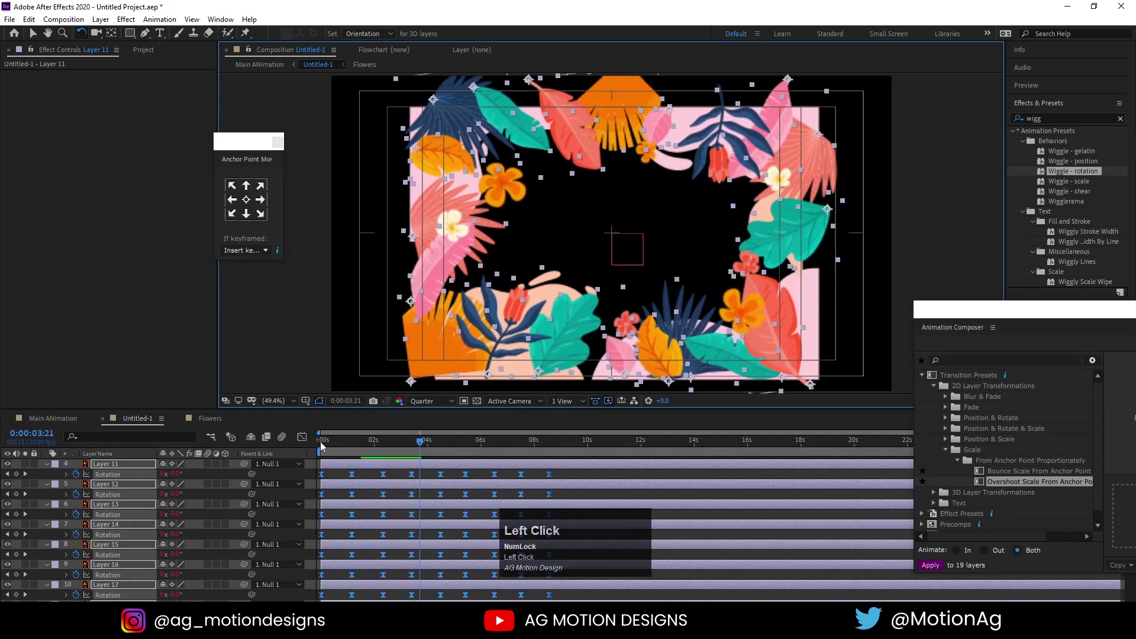
Collapse the leaf layers, select them all and trim their out-points to the current time.
left_click(301, 446)
scroll("up", 3)
left_click(340, 507)
key("u")
left_click(337, 490)
scroll("down", 3)
left_click(336, 593)
key("space")
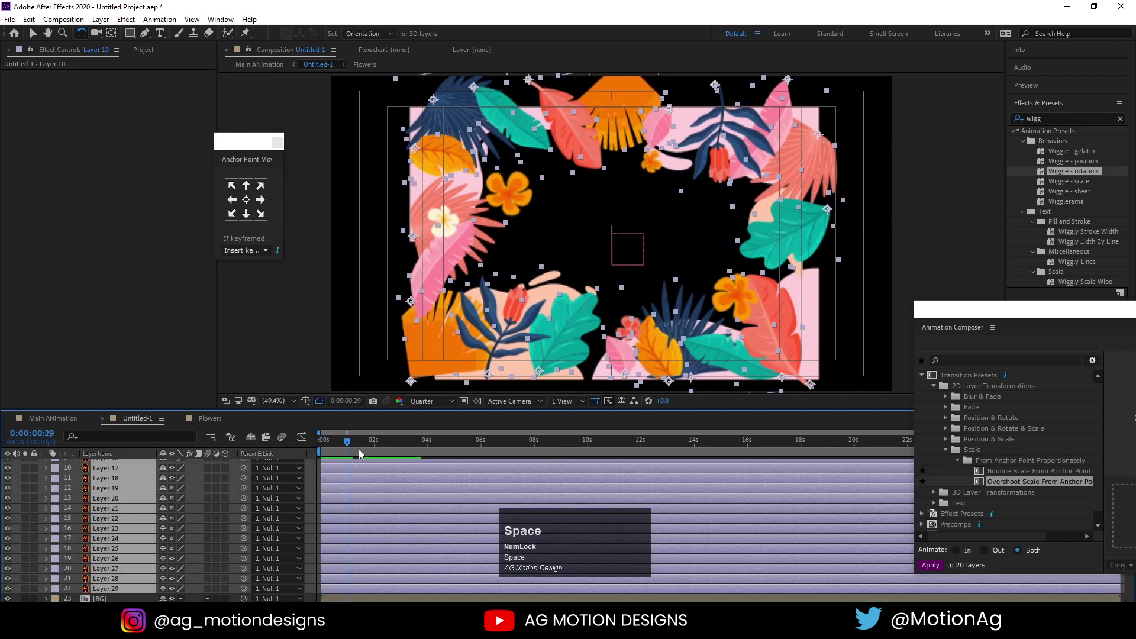
left_click_drag(350, 444, 343, 444)
key("alt+]")
scroll("up", 3)
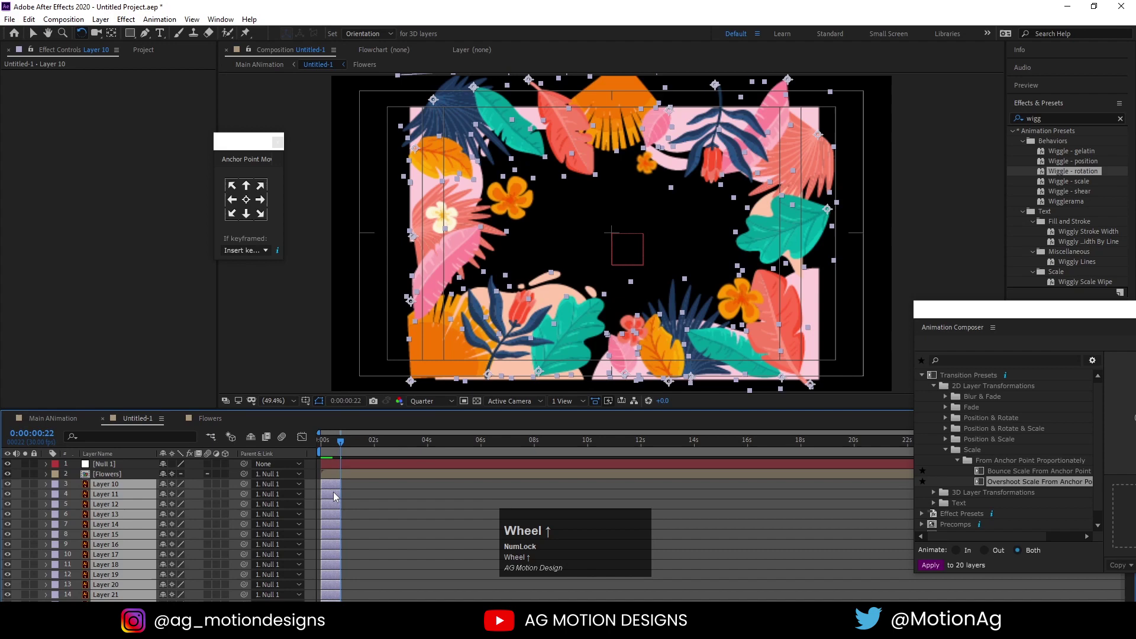
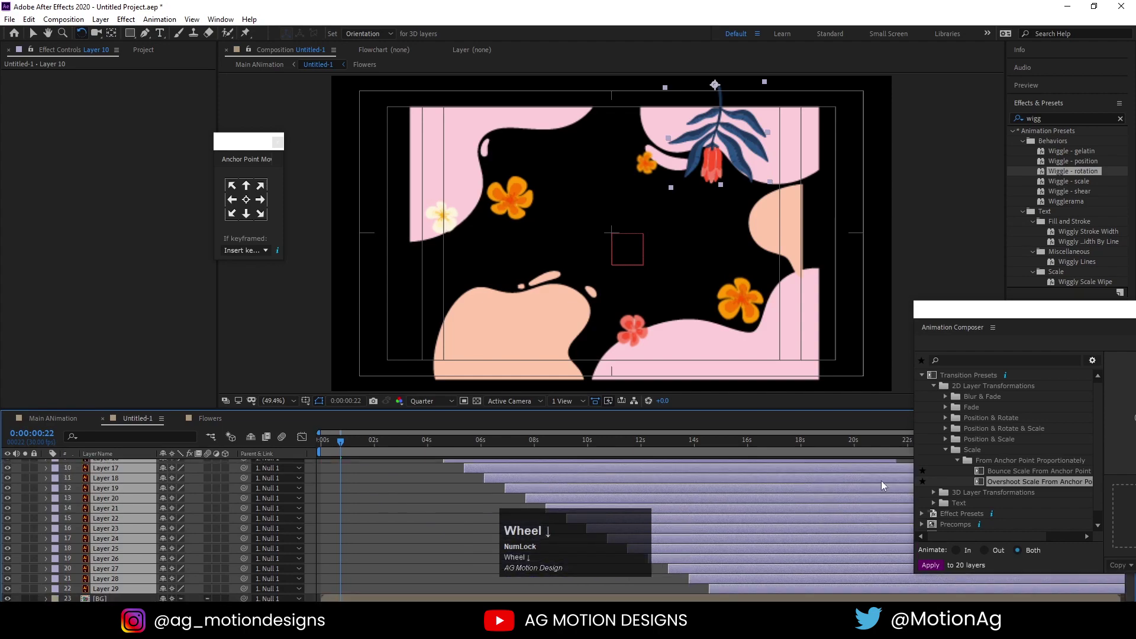
Stagger the leaf layers' end points in a cascade and preview the frame from the start.
left_click_drag(962, 320, 243, 453)
key("alt+[")
scroll("up", 3)
left_click(312, 471)
key("space")
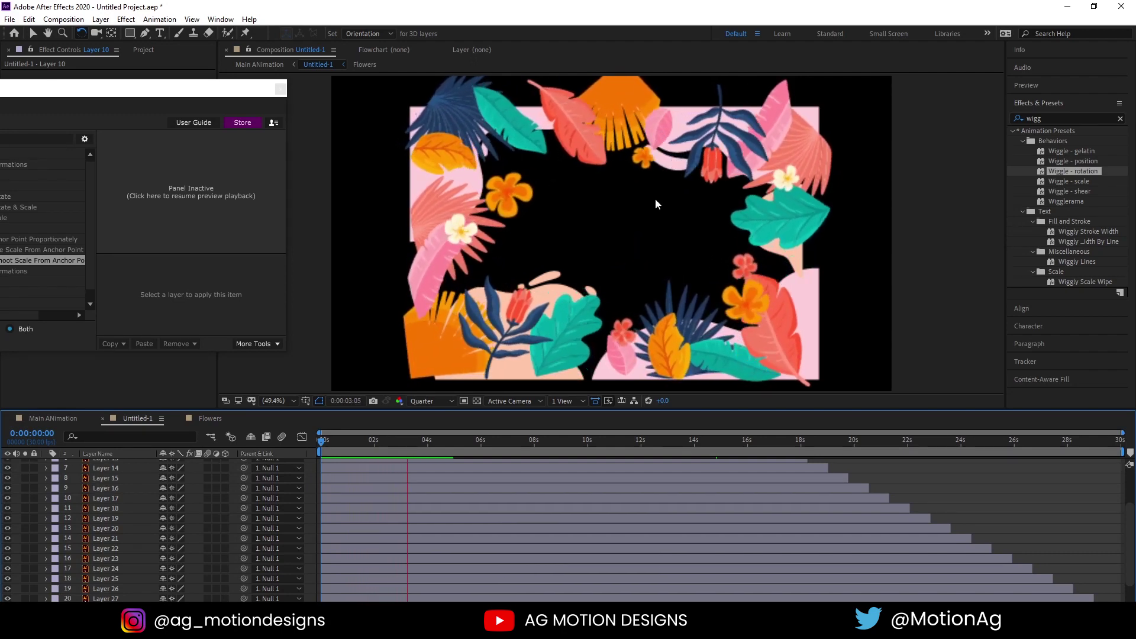
Select the 20 leaf layers, apply Overshoot Scale with Animate set to Both, and preview.
key("space")
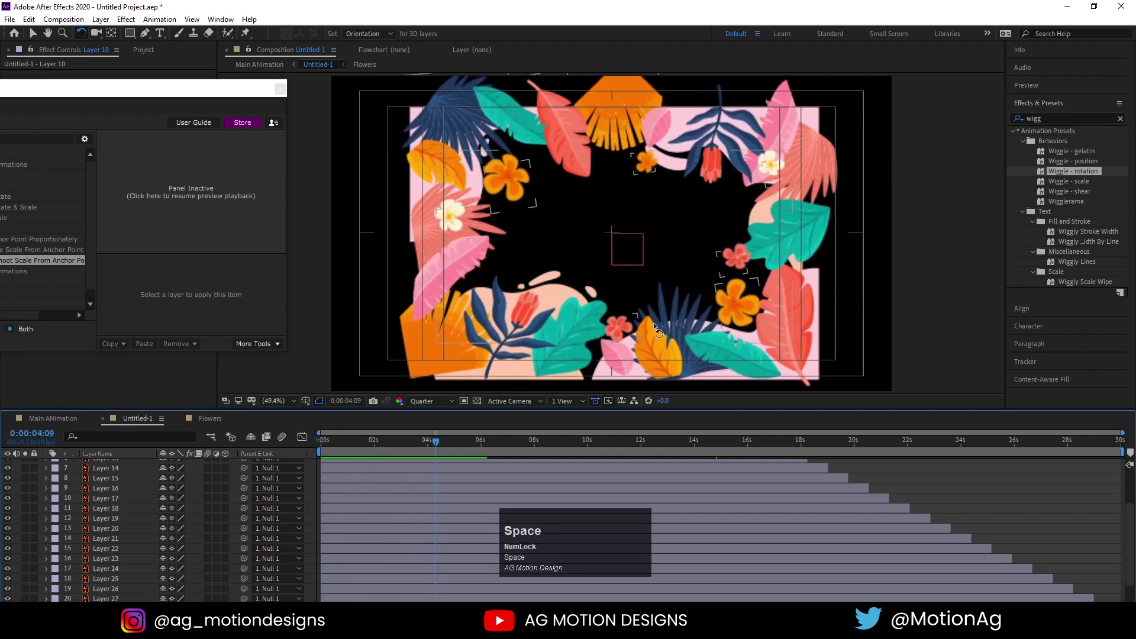
left_click(349, 451)
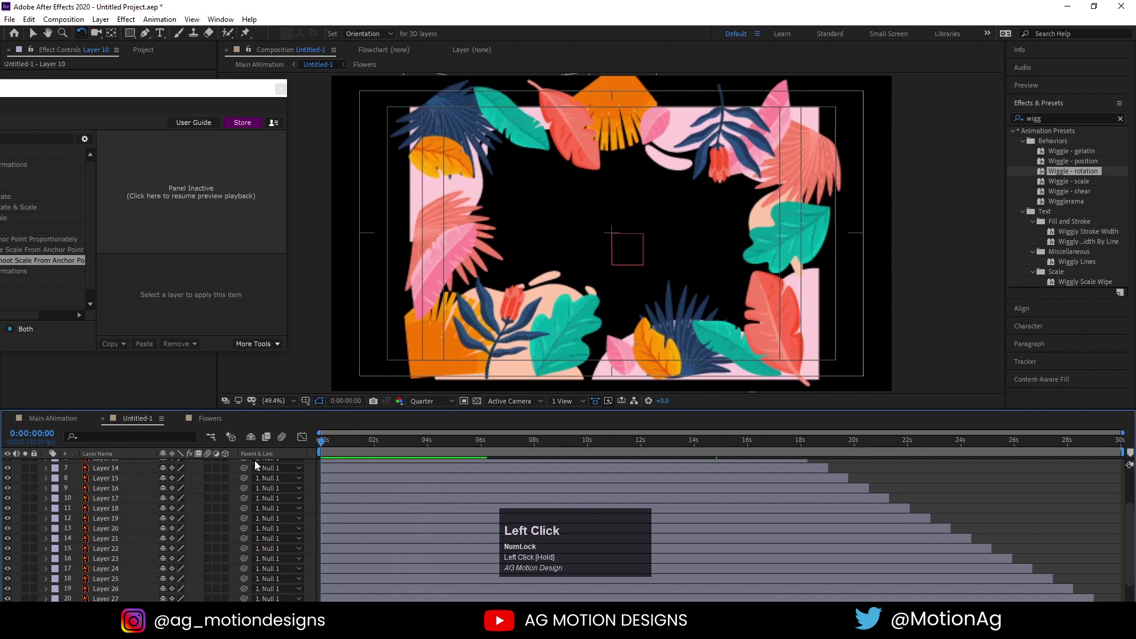
scroll("down", 3)
left_click(345, 591)
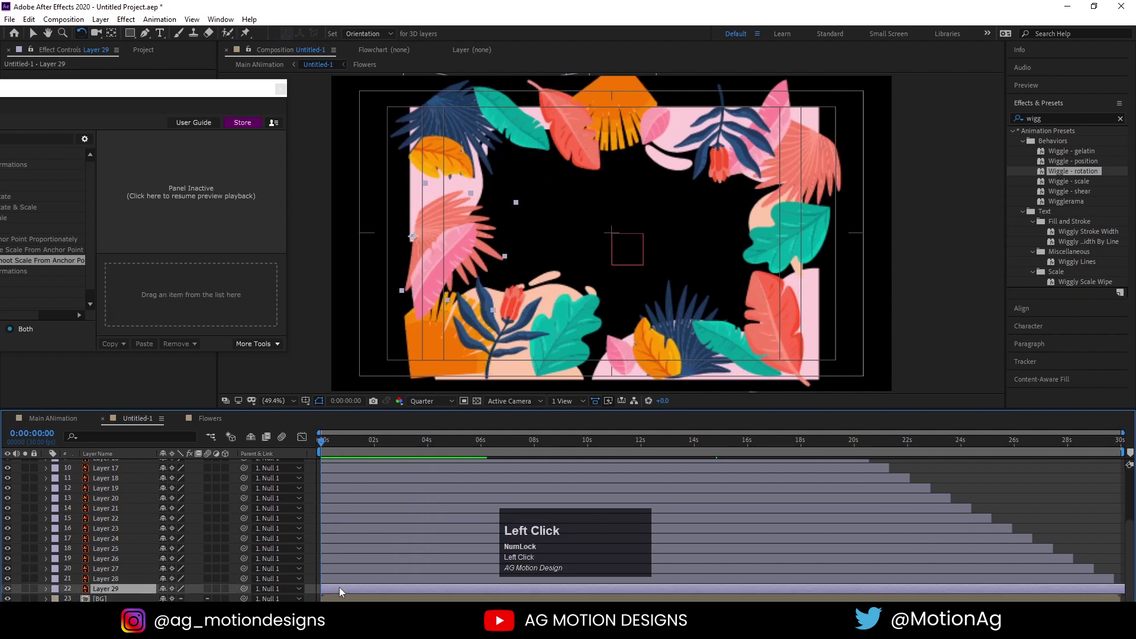
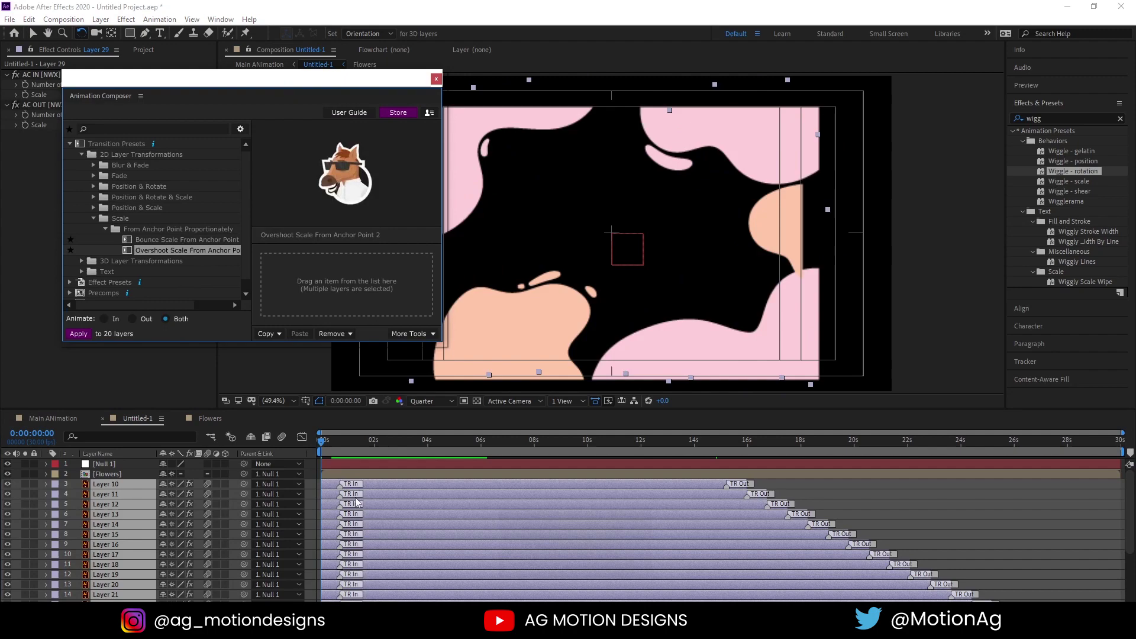
key("space")
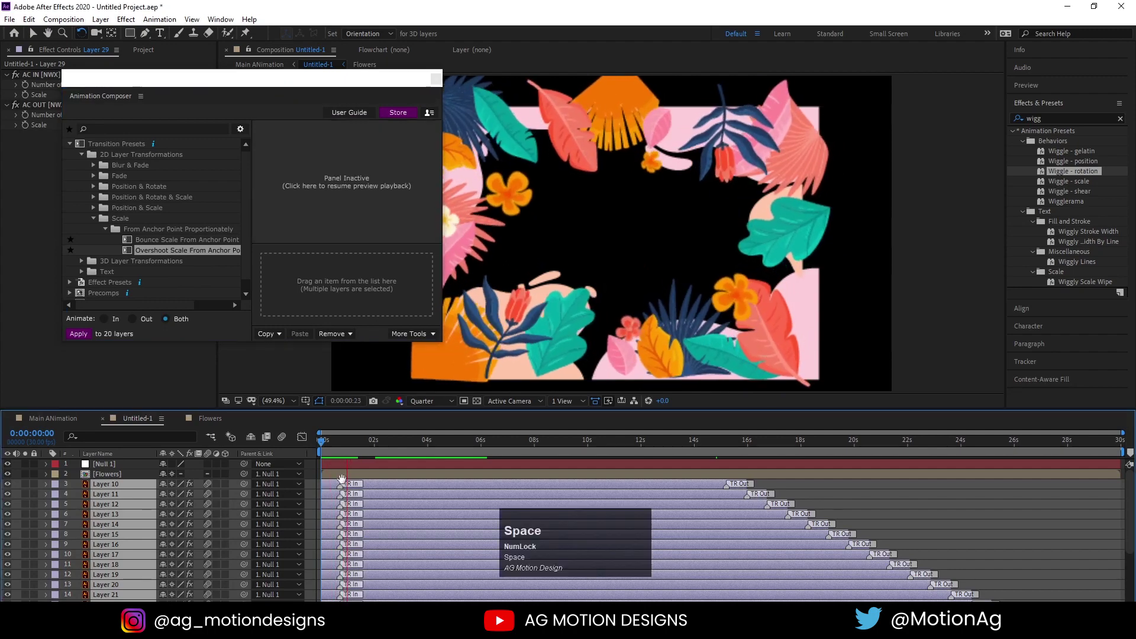
left_click(334, 445)
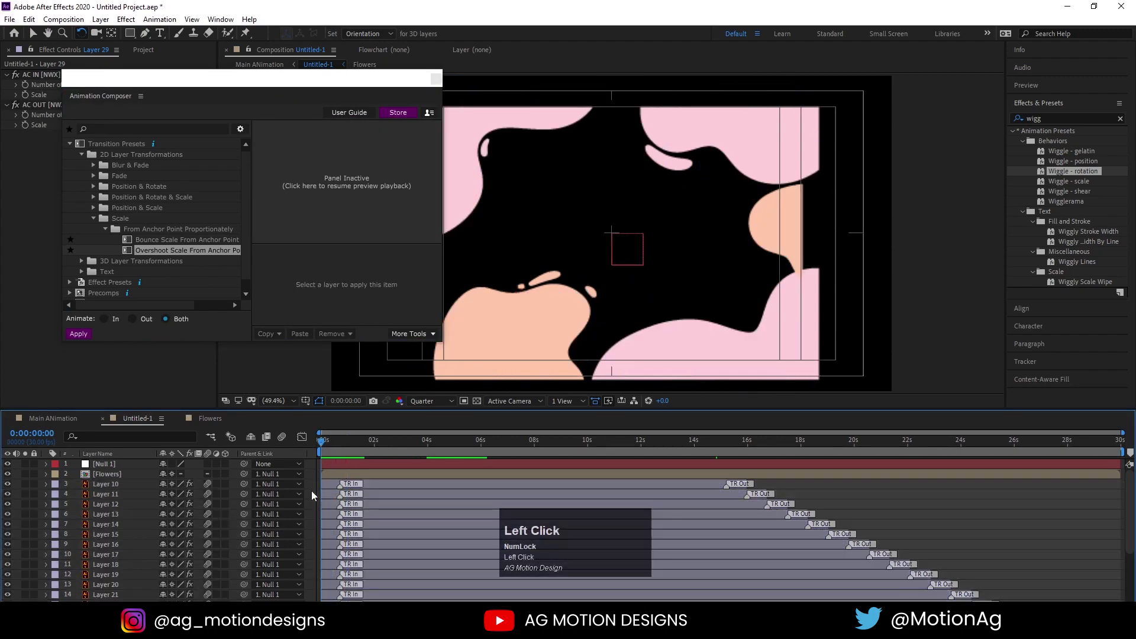
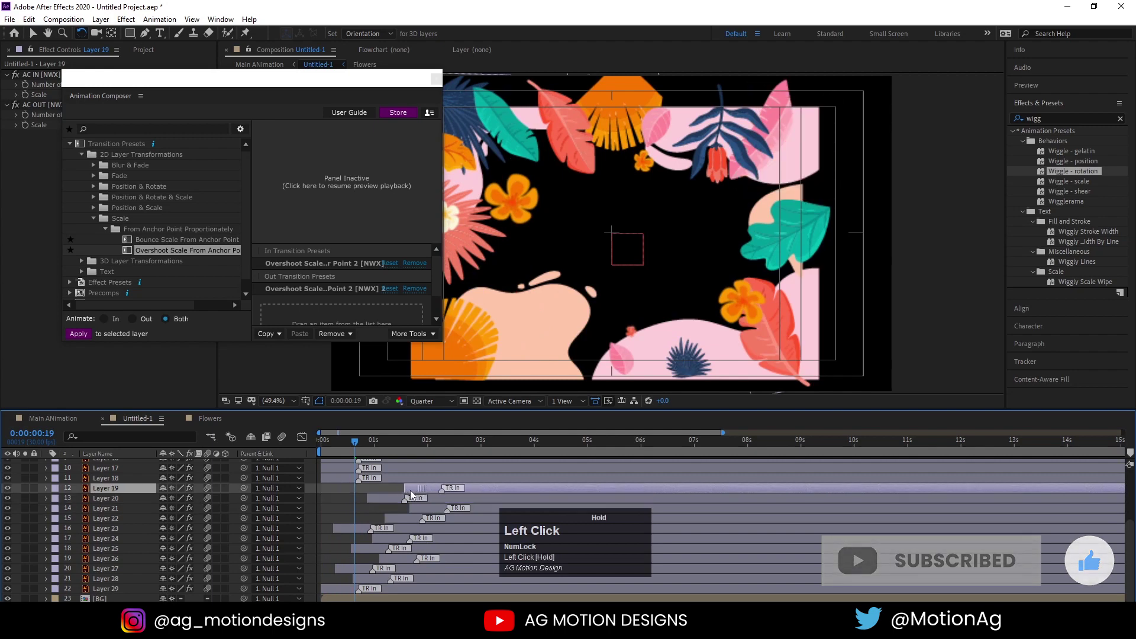
Offset the leaf layers' in-points across the opening seconds and preview the staggered pop-ins twice.
scroll("up", 3)
left_click(341, 552)
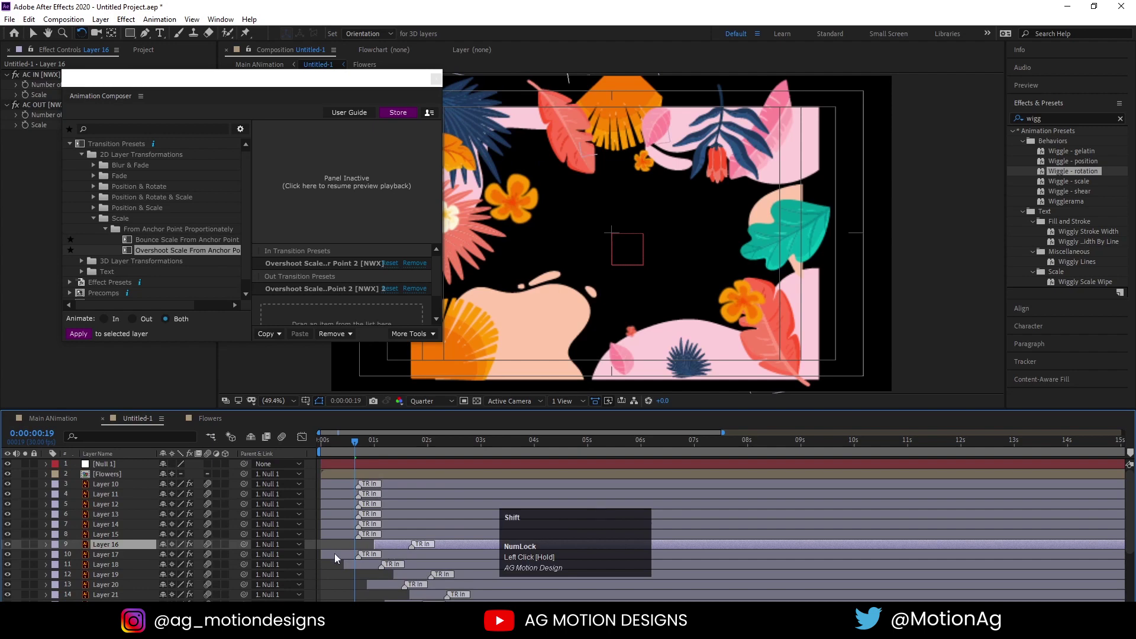
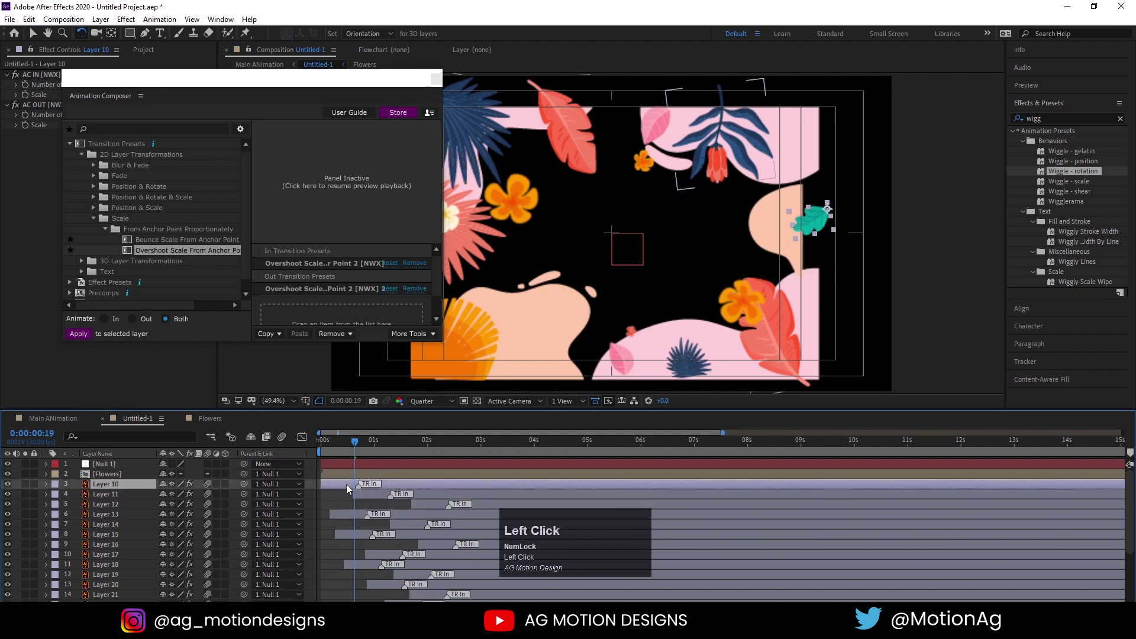
key("space")
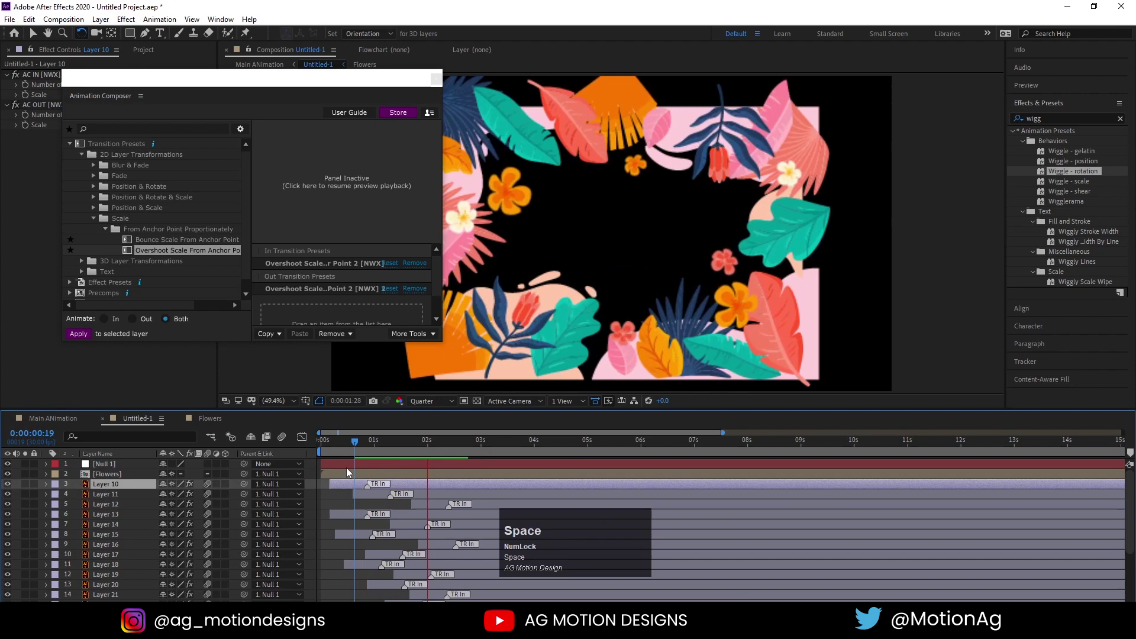
key("space")
left_click(328, 453)
key("space")
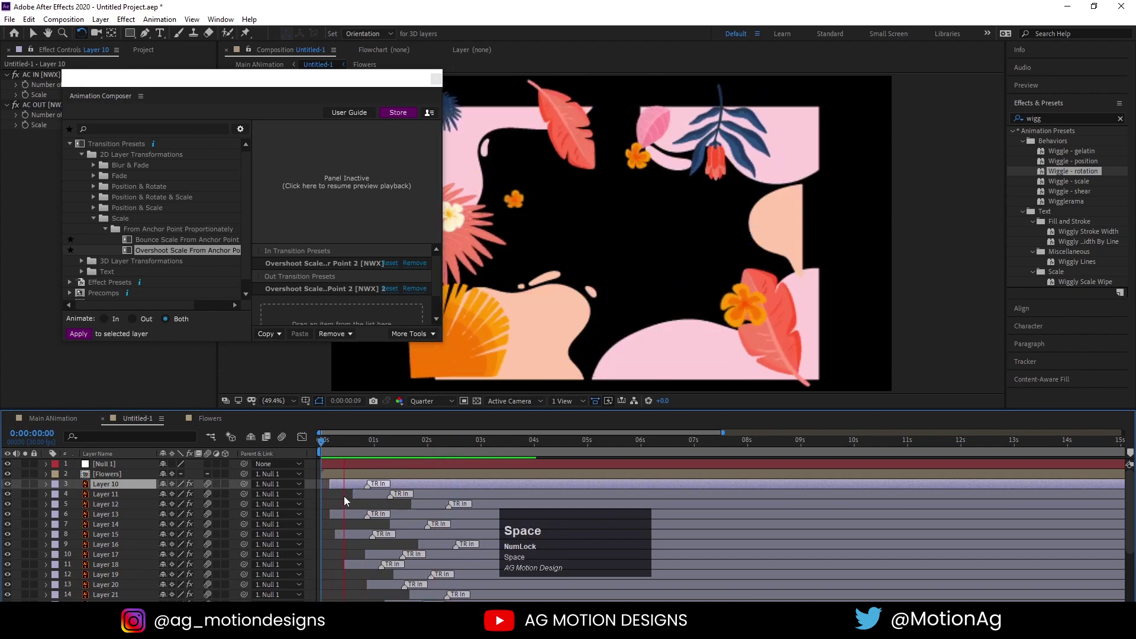
key("space")
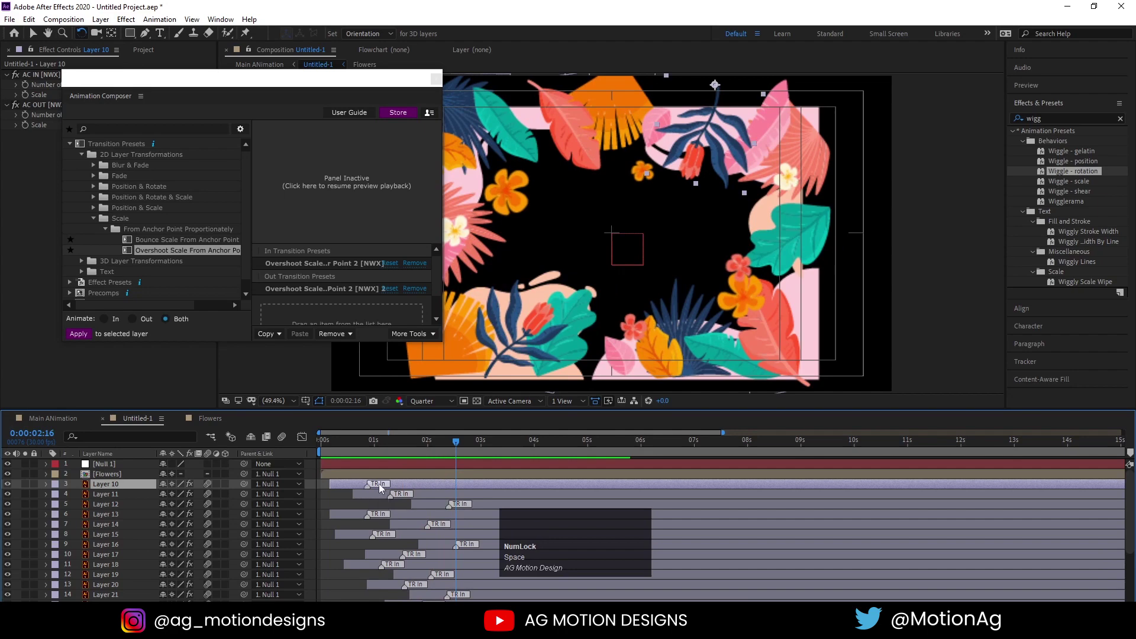
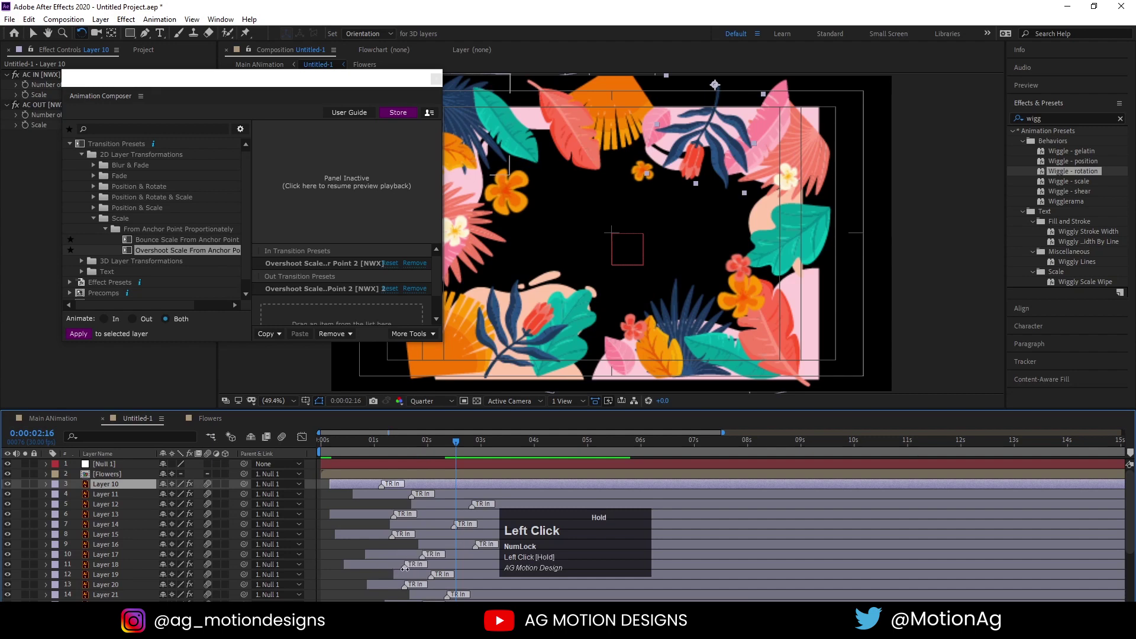
scroll("down", 3)
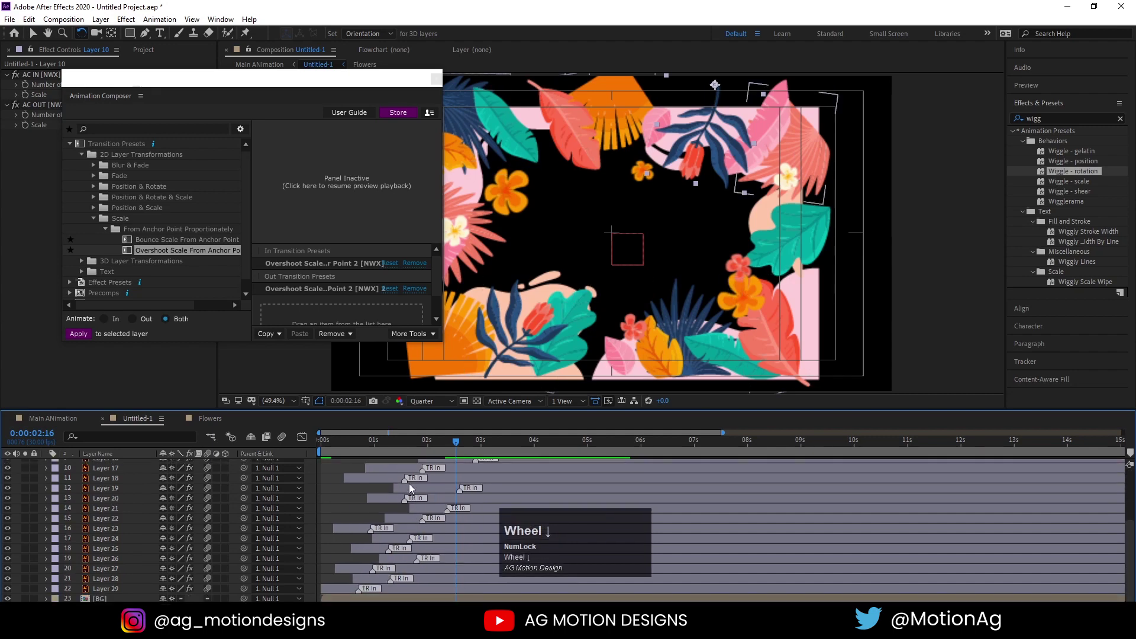
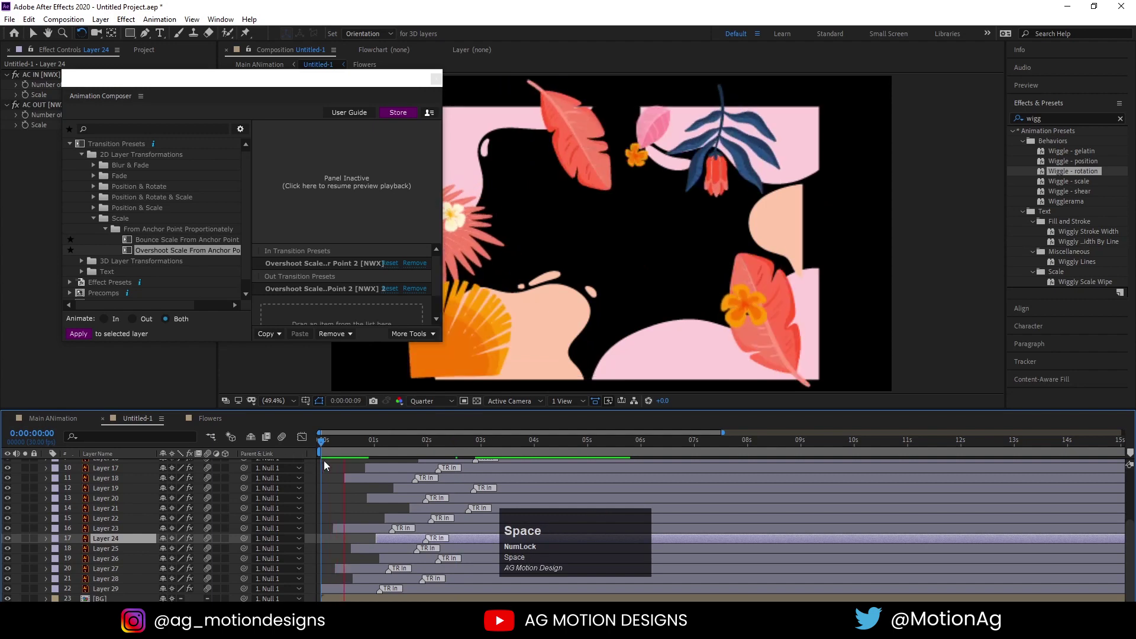
In the BG comp, apply Turbulent Displace to an adjustment layer over all the blob shapes.
key("space")
left_click(115, 596)
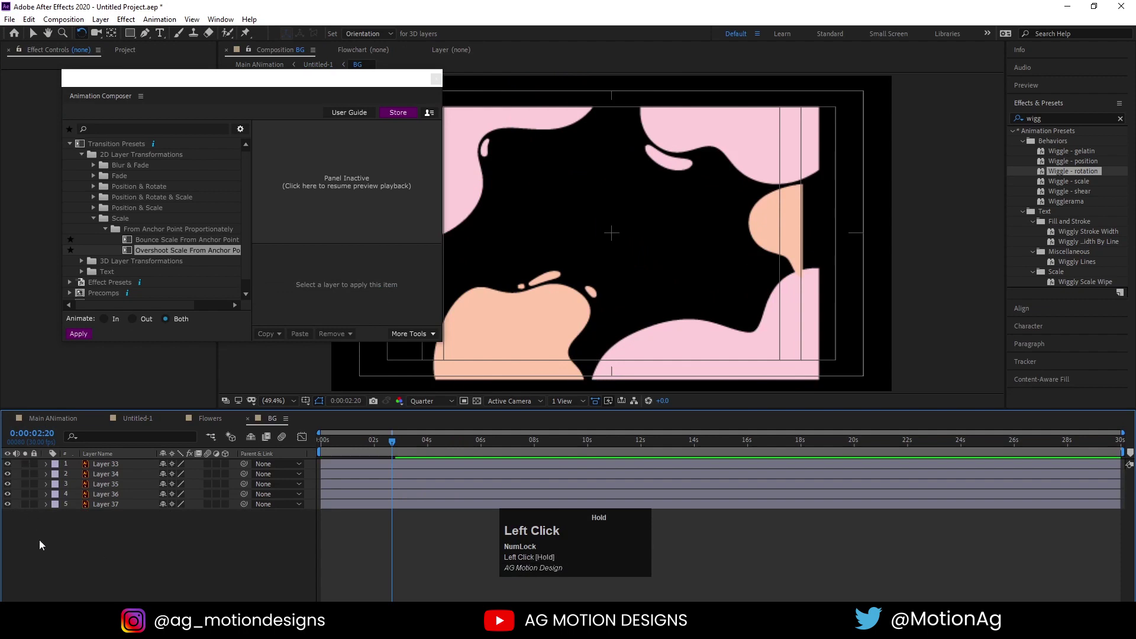
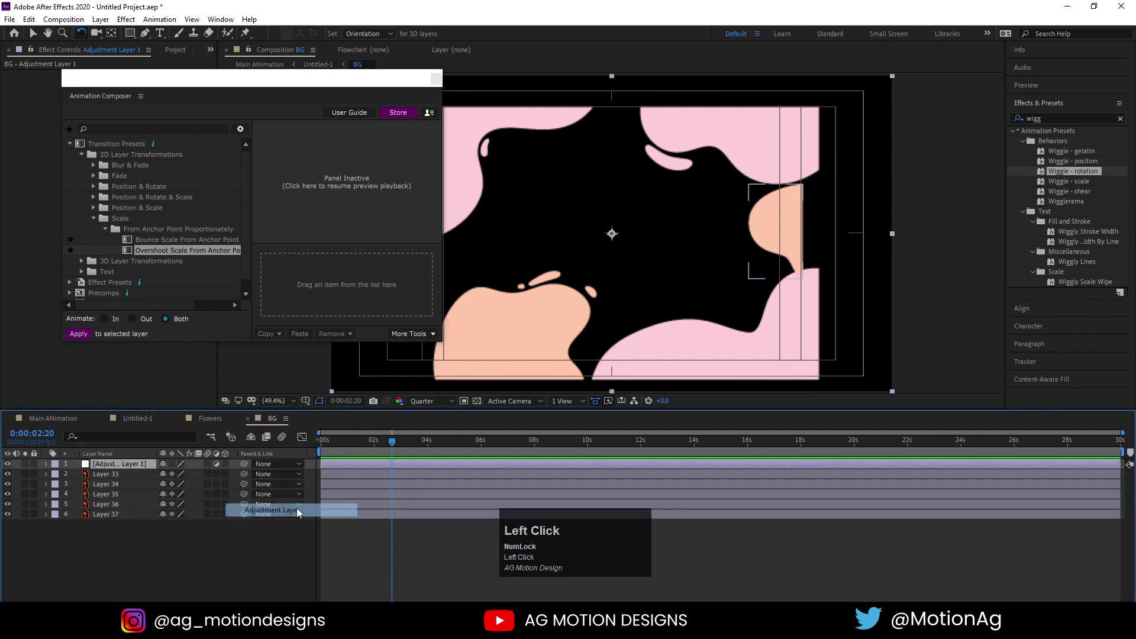
key("ctrl+a")
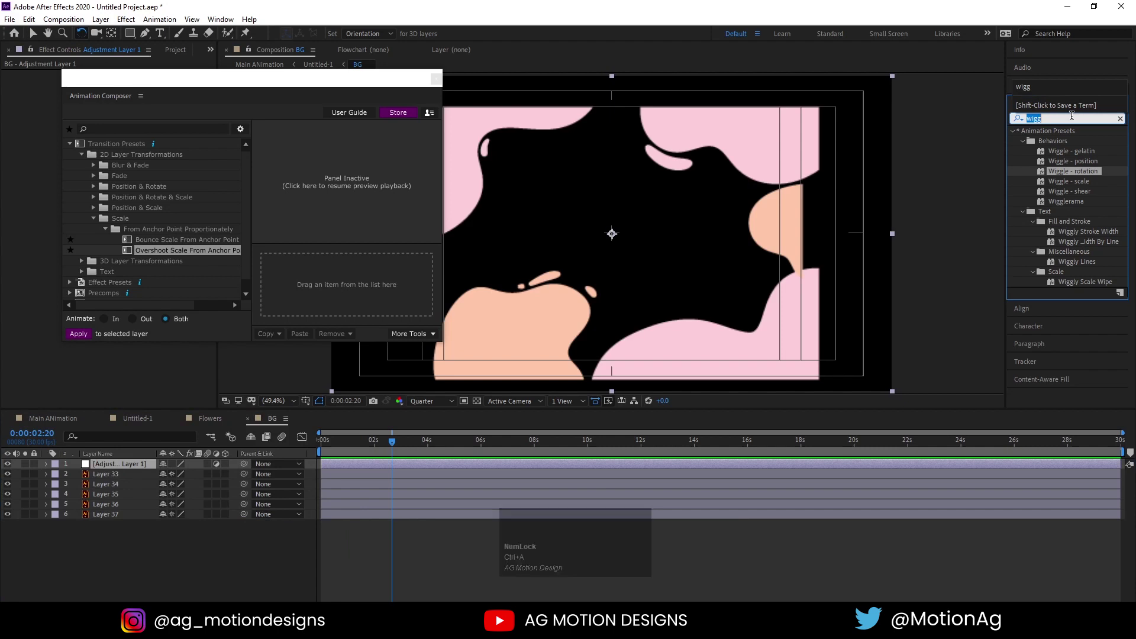
type("tu")
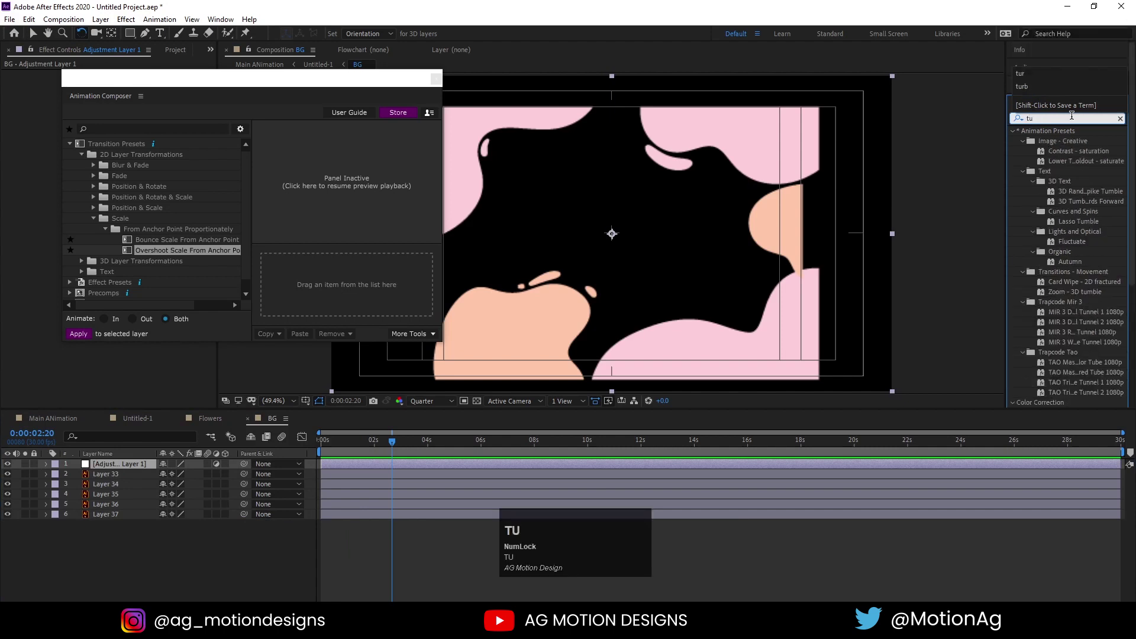
type("b")
left_click(1055, 145)
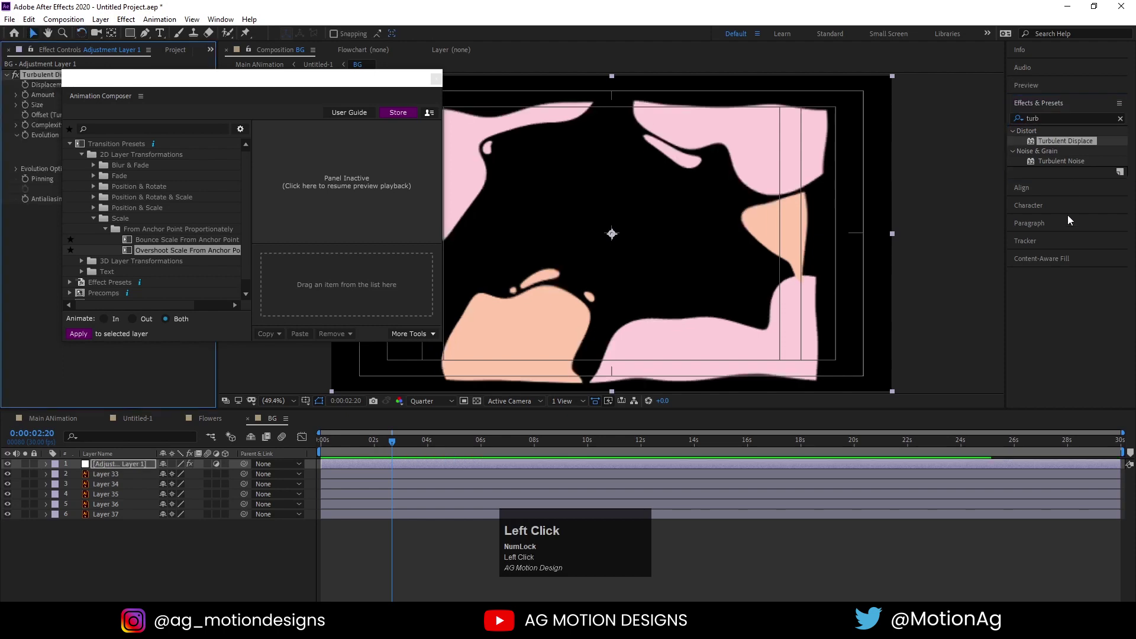
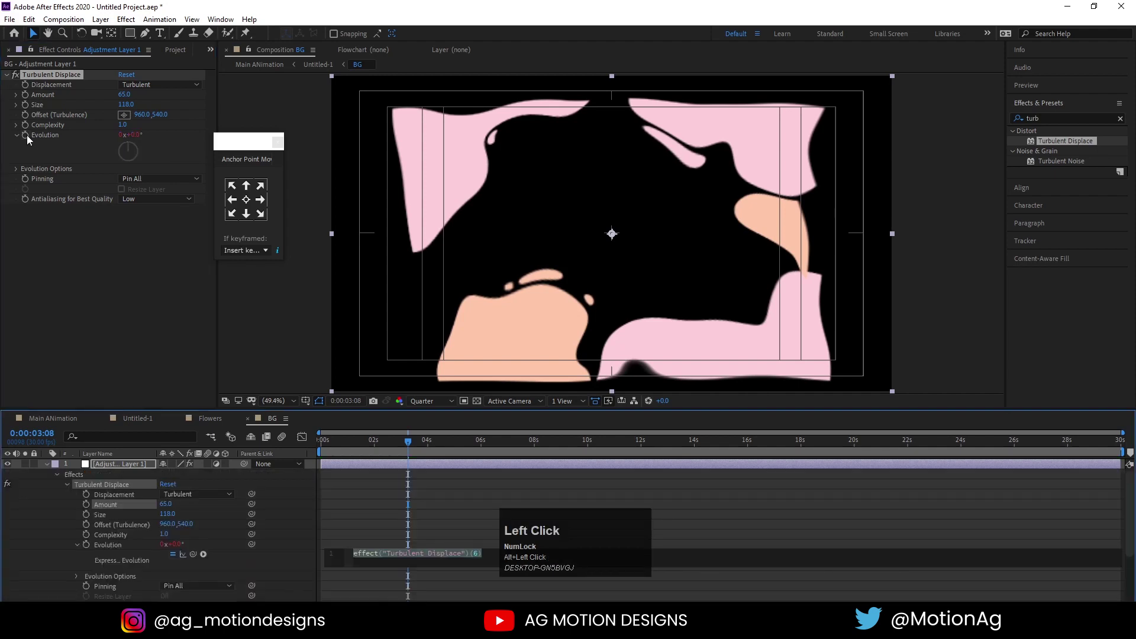
Drive Turbulent Displace Evolution with the expression time*100 and preview the wobbling background.
type("time")
key("shift+8")
type("100")
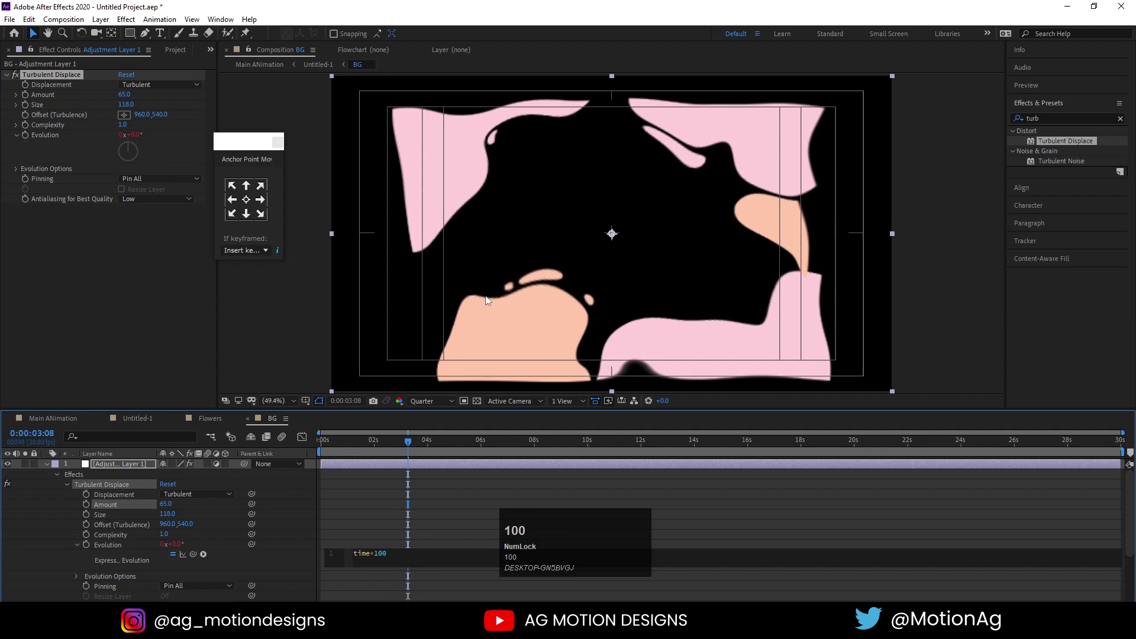
left_click(433, 476)
key("space")
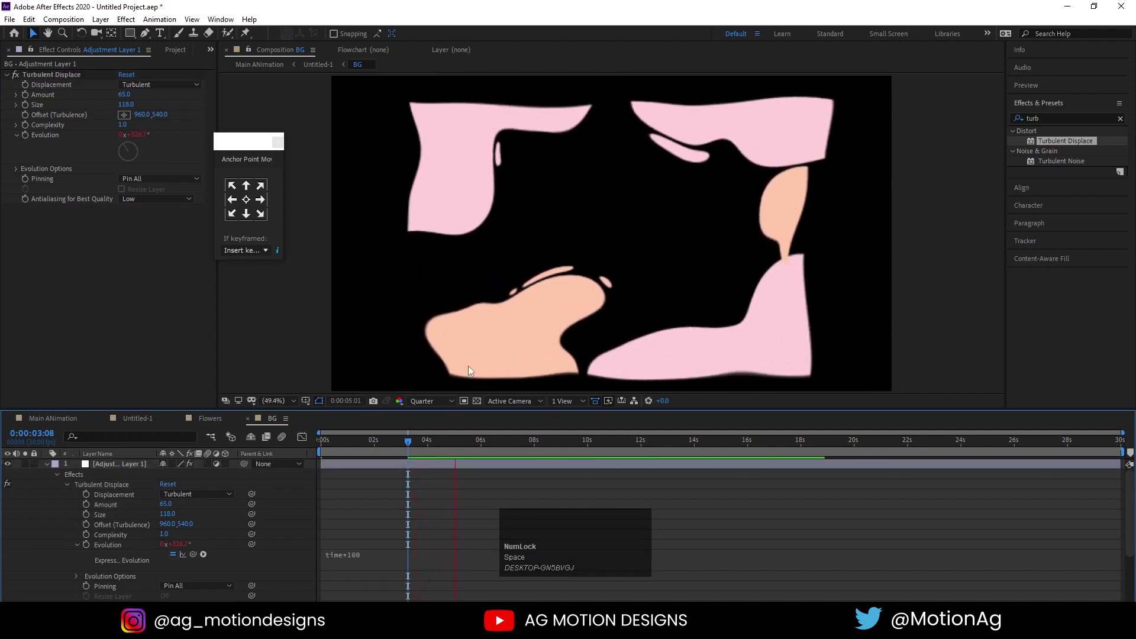
key("space")
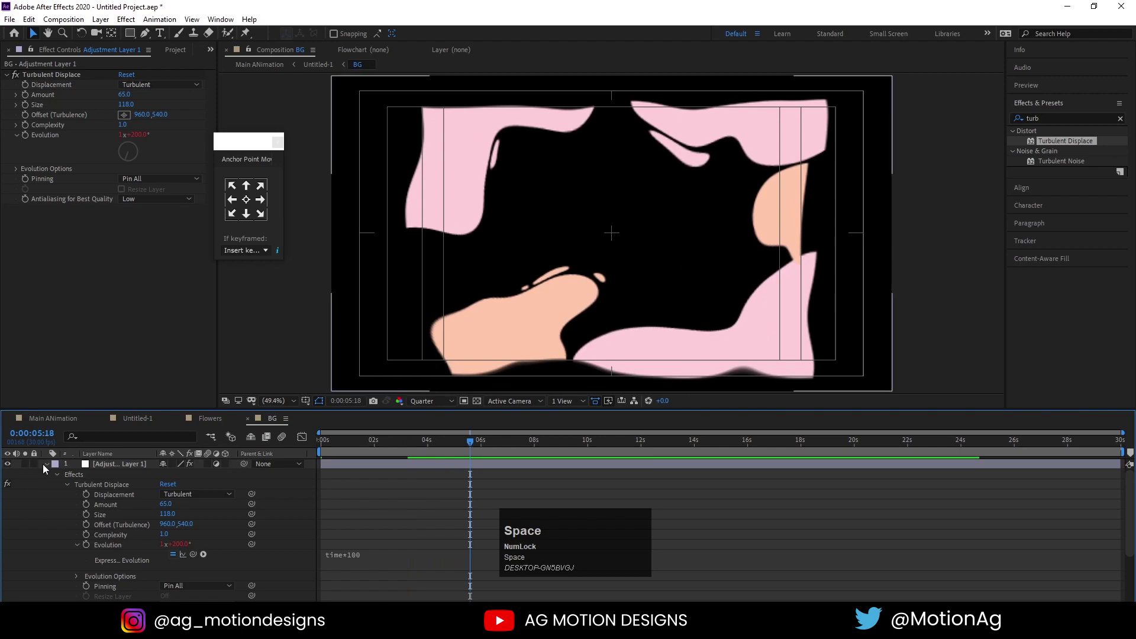
left_click(46, 468)
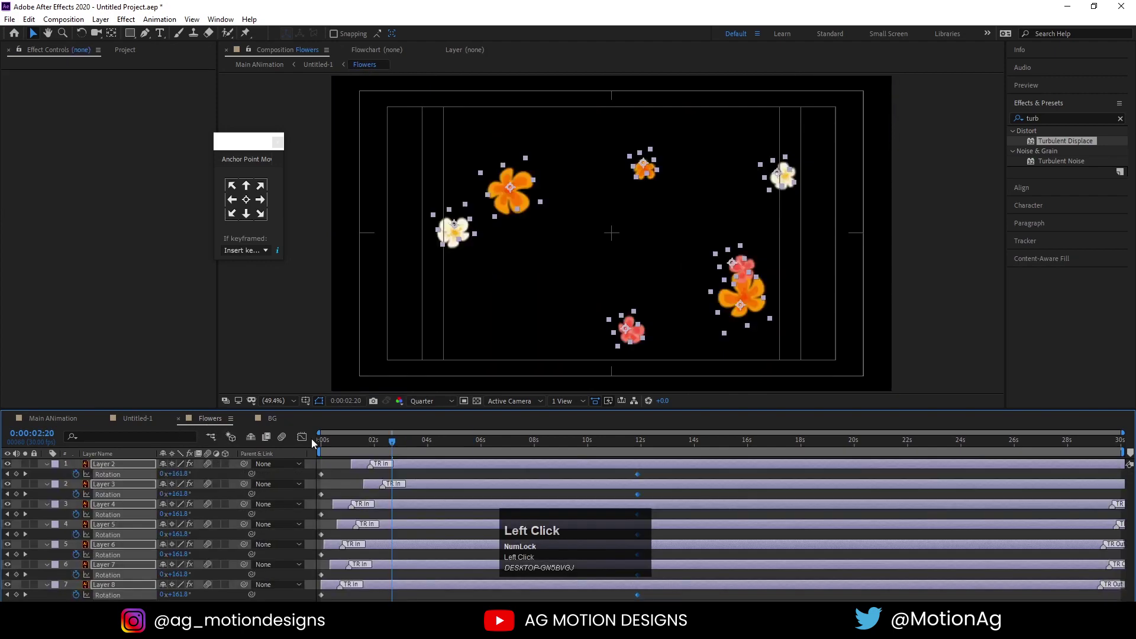
Reveal Position on the pink blob layers and start Position keyframes, parking at the timeline start.
key("space")
key("space")
left_click(340, 443)
key("space")
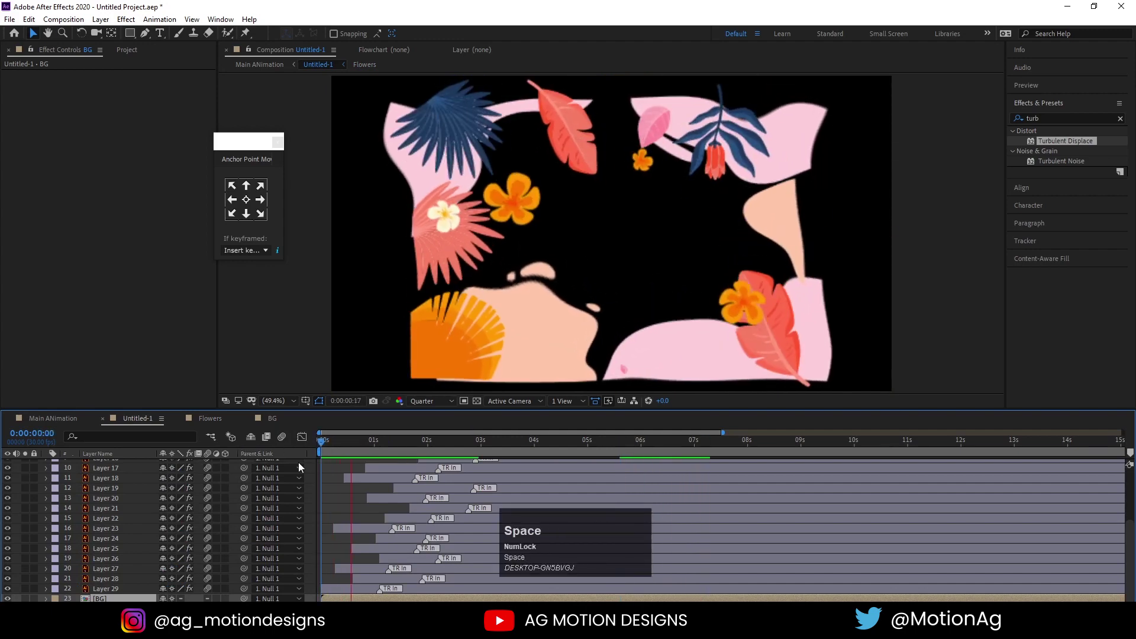
left_click_drag(332, 443, 279, 424)
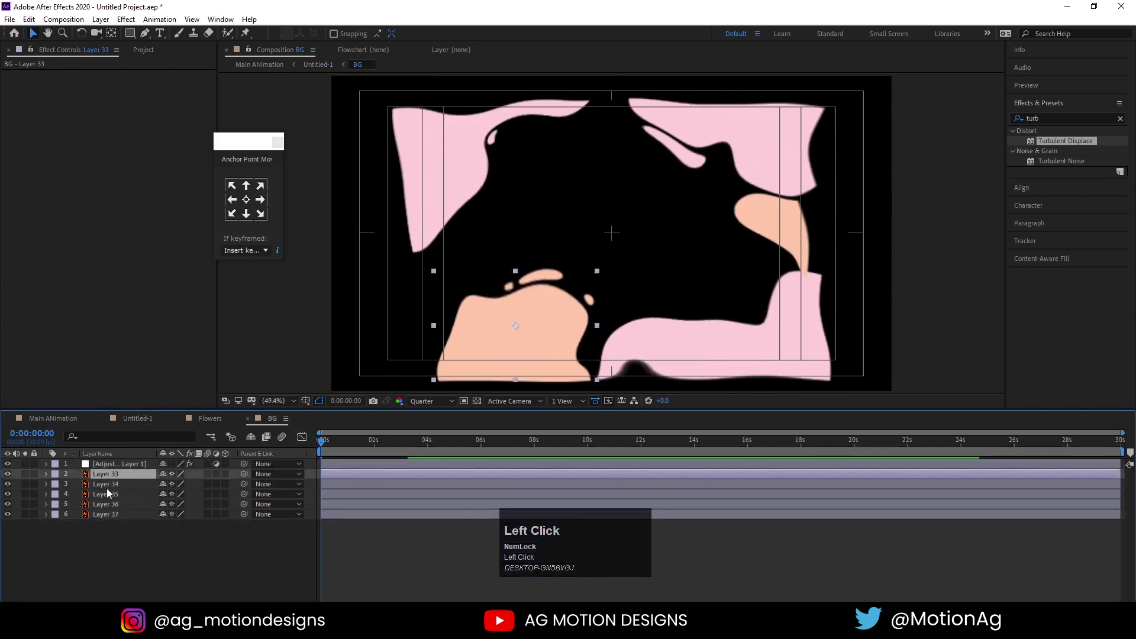
left_click(106, 517)
key("p")
left_click(80, 487)
key("=")
Move the blobs off past the frame edges at 0s, ease with F9, stagger the keyframes and preview the slide-ins.
left_click_drag(400, 445, 433, 582)
key("F9")
left_click_drag(304, 445, 305, 436)
left_click(305, 435)
key("space")
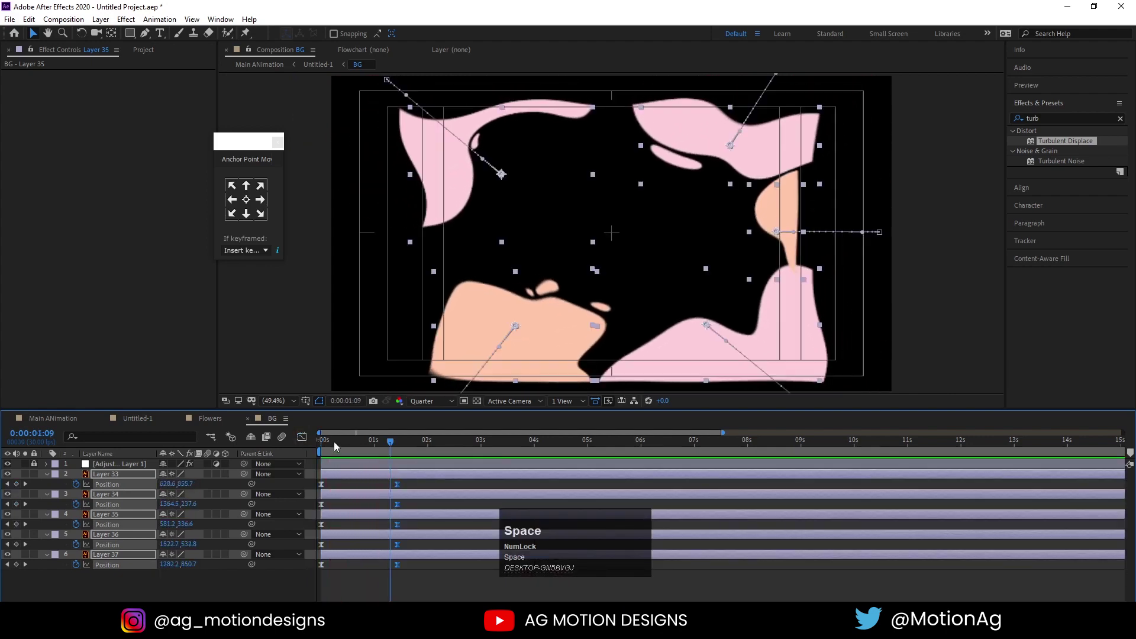
left_click_drag(324, 440, 369, 478)
key("space")
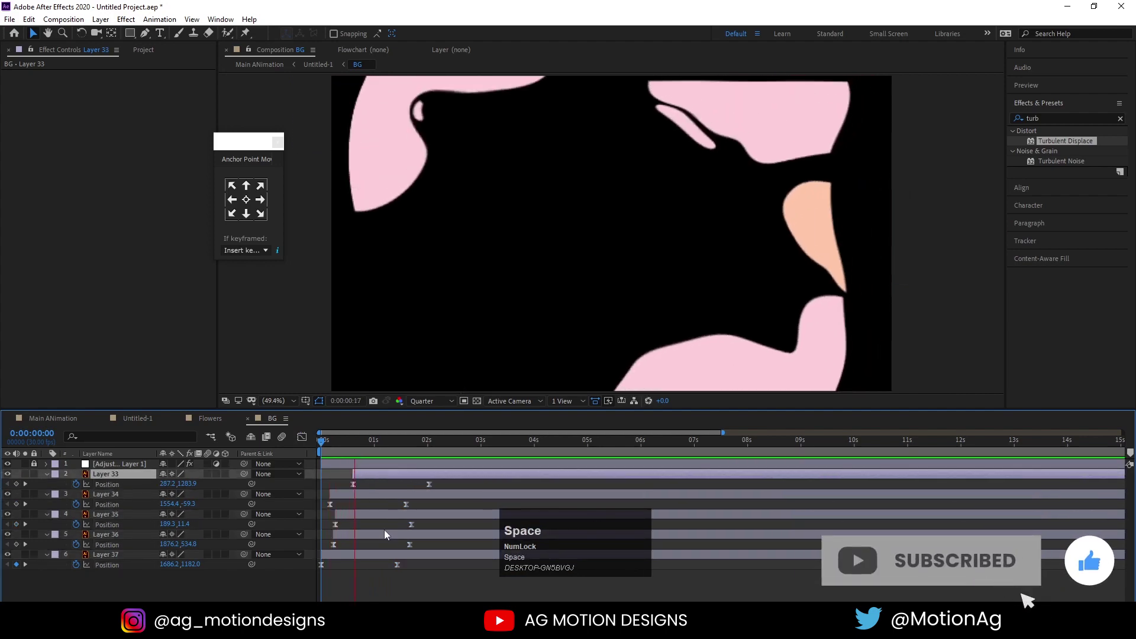
left_click(216, 420)
scroll("up", 3)
left_click(334, 452)
scroll("down", 3)
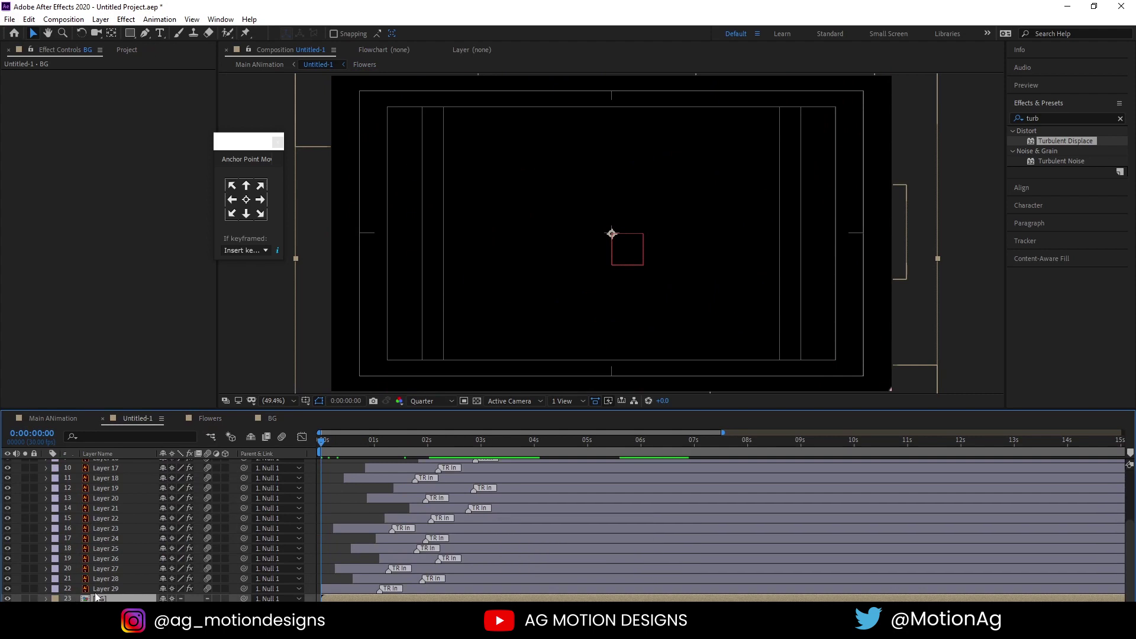
left_click(135, 588)
scroll("up", 3)
left_click(95, 477)
scroll("down", 3)
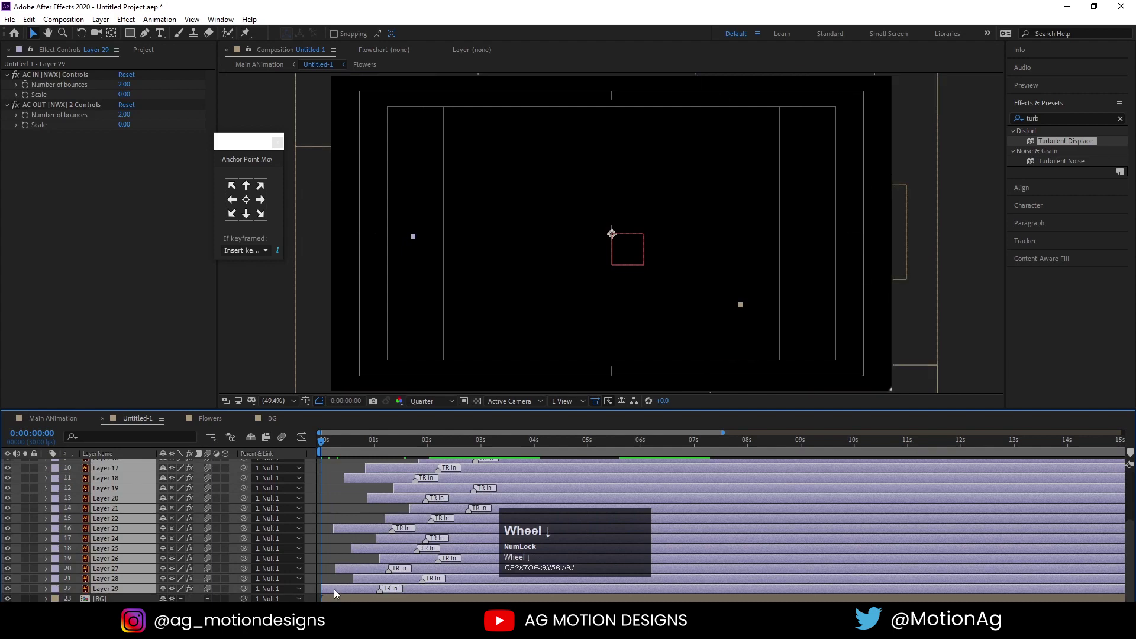
left_click_drag(339, 591, 377, 592)
key("space")
scroll("down", 3)
left_click_drag(347, 507, 456, 477)
key("space")
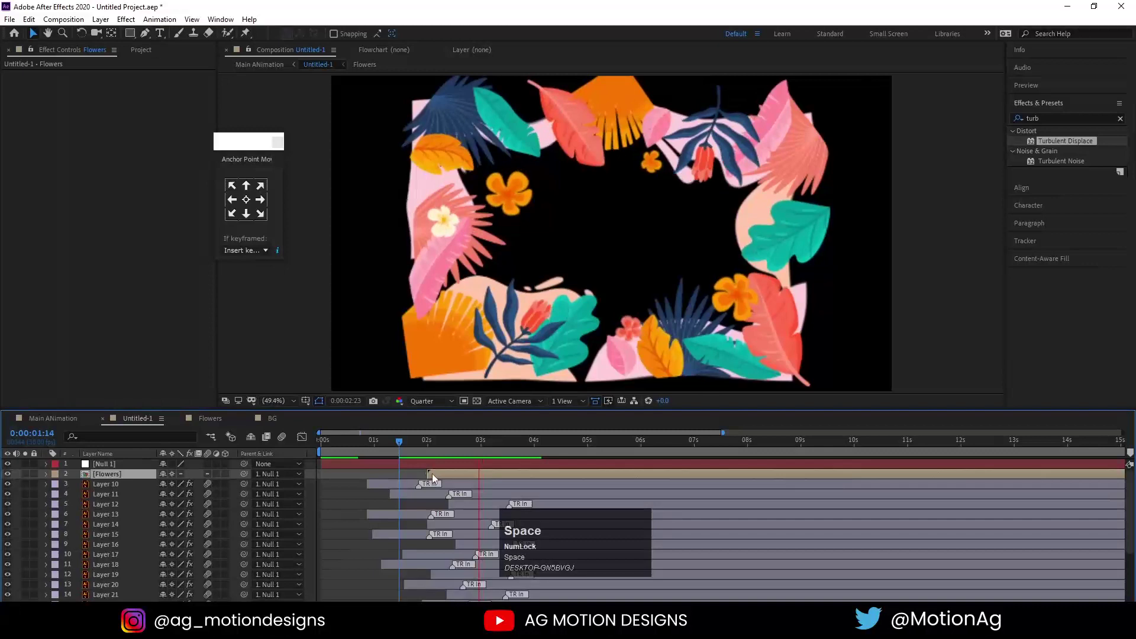
key("space")
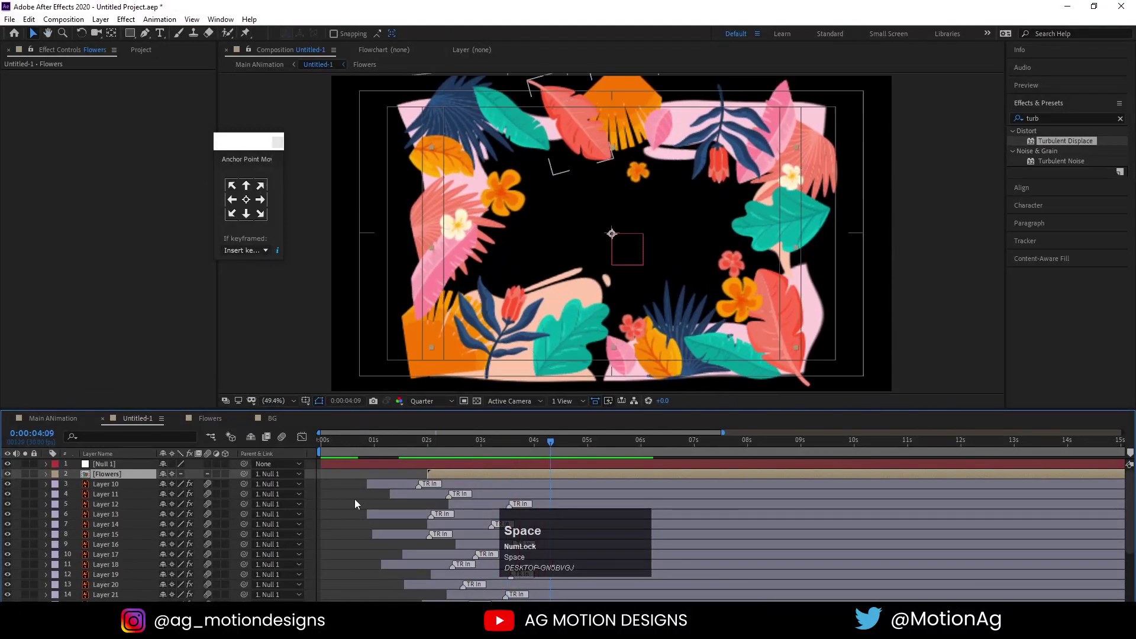
left_click(349, 451)
key("space")
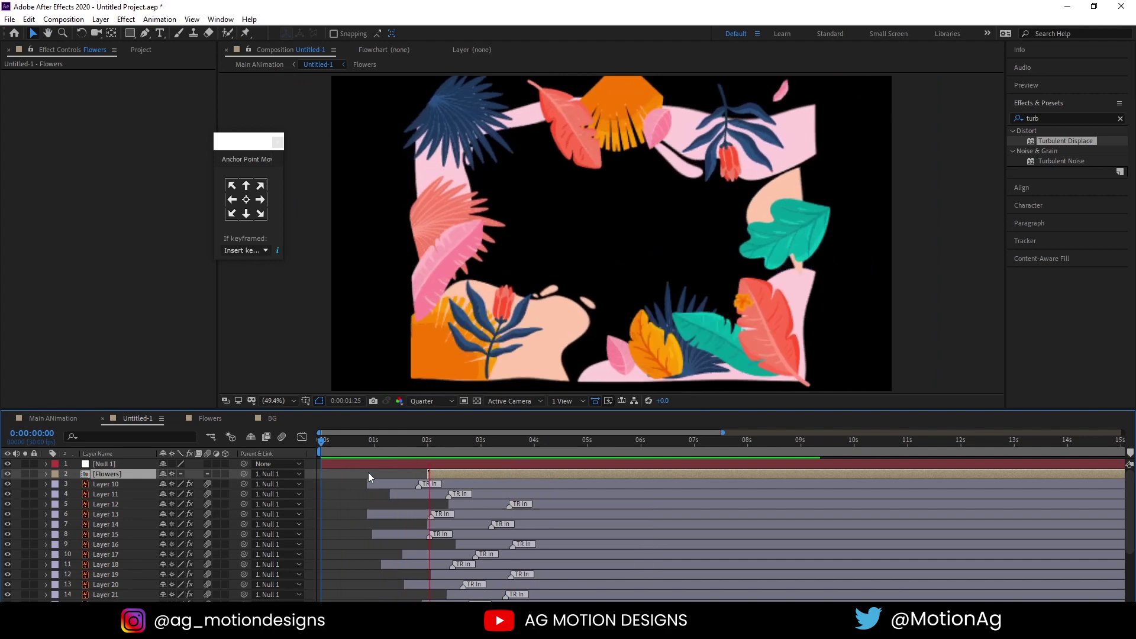
key("space")
left_click(333, 486)
key("u")
key("u")
scroll("down", 3)
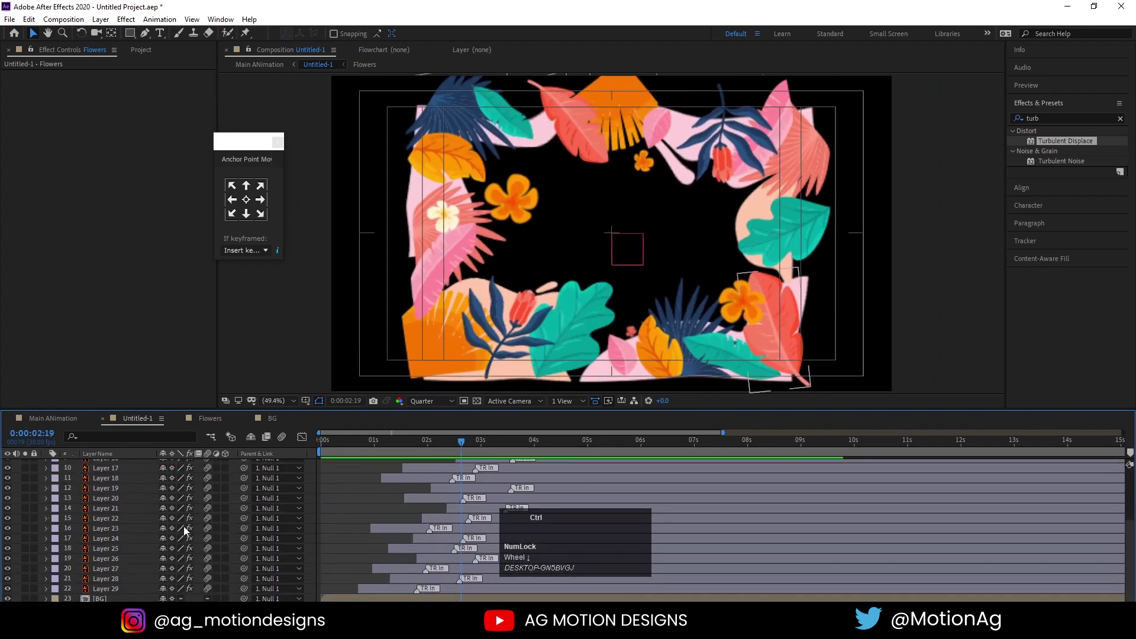
Bring up Solid Settings for a new pale yellow 1920×1080 background solid.
key("ctrl+y")
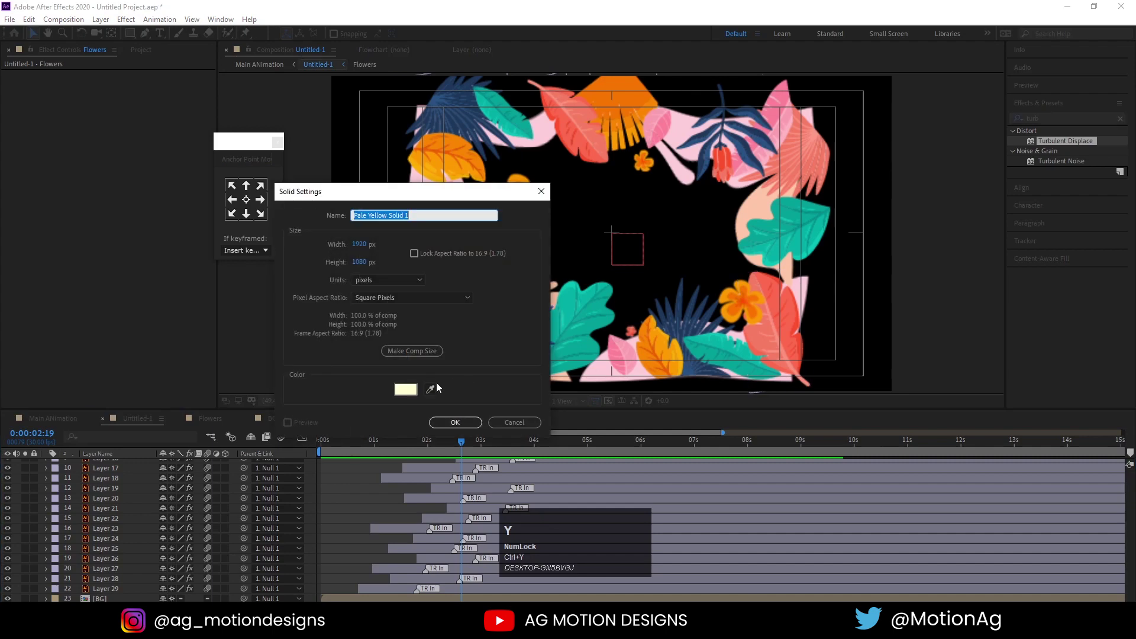
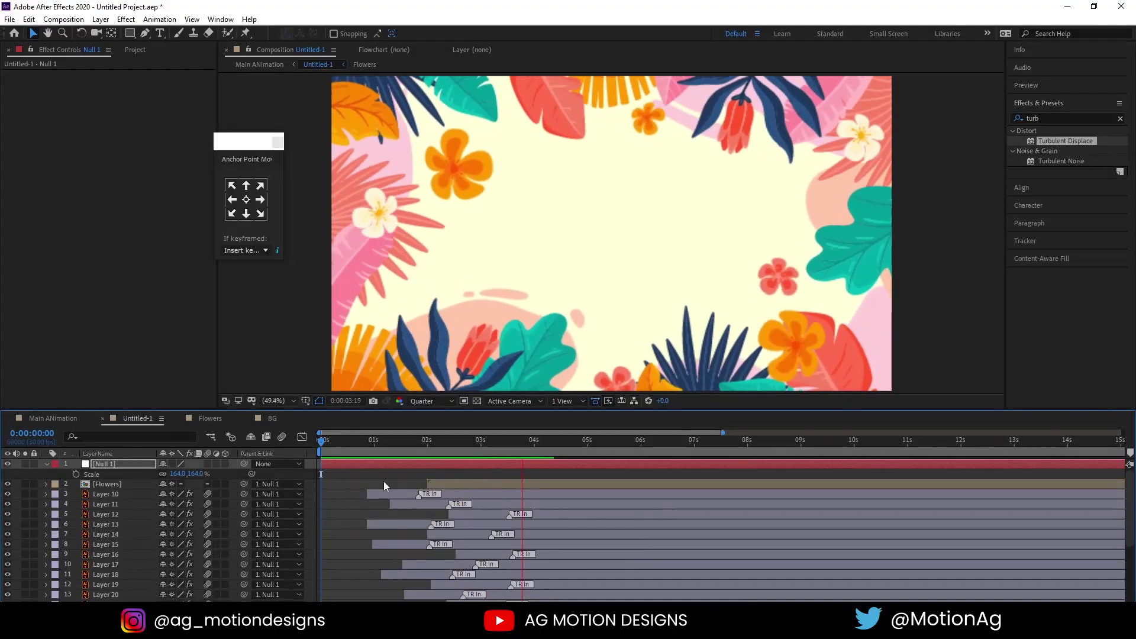
Collapse the null's properties and create a two-line MOTION DESIGN text layer in Courier New.
key("space")
left_click(371, 480)
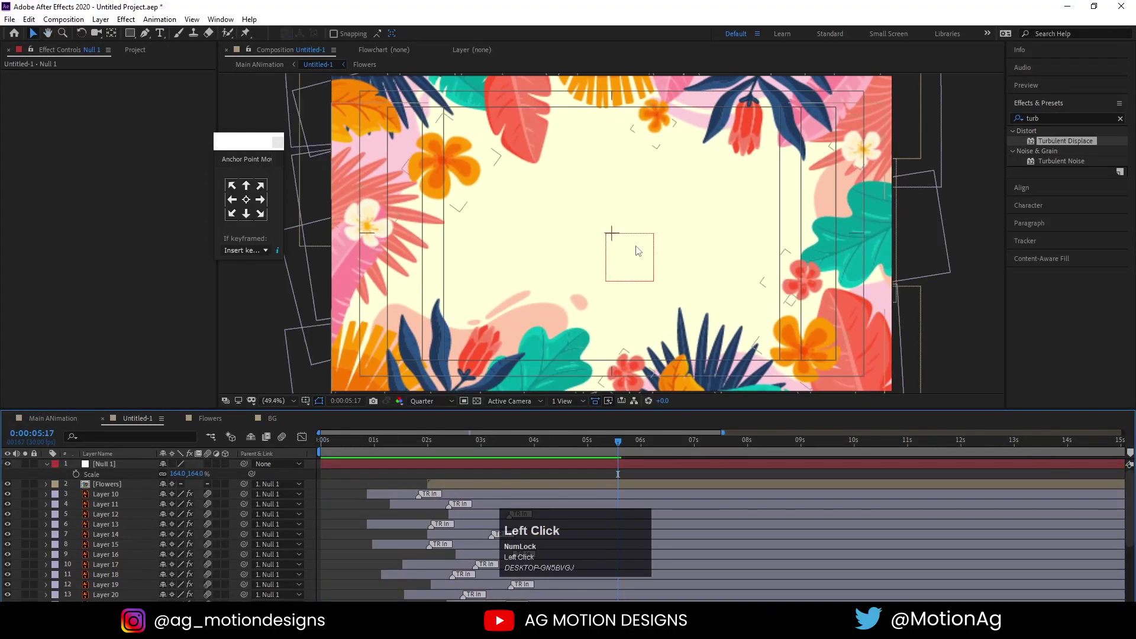
key("u")
key("u")
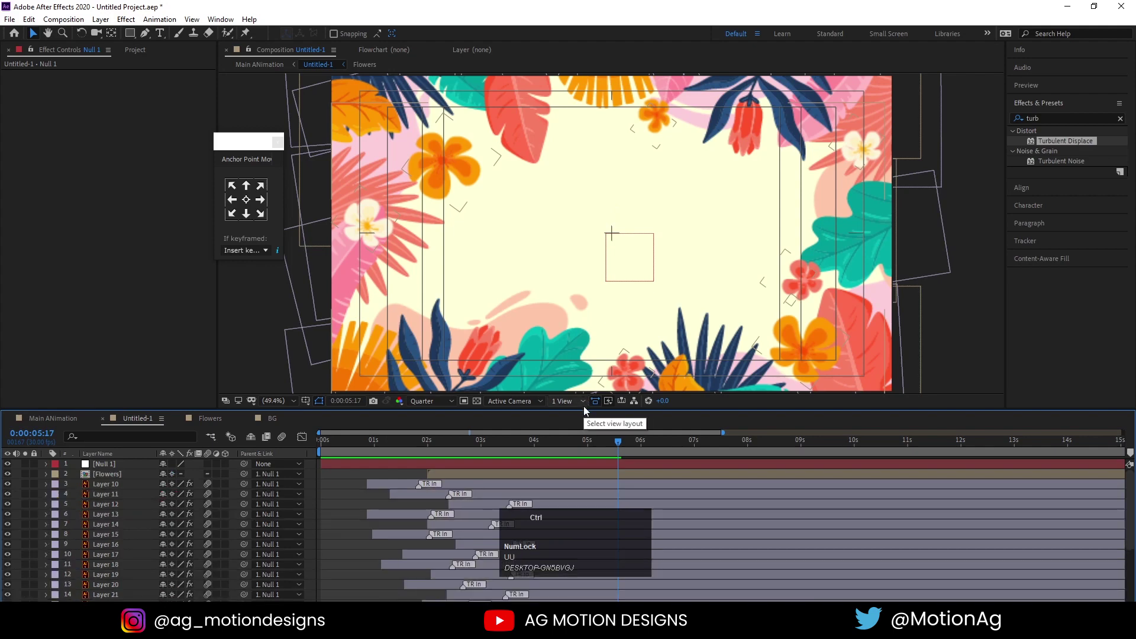
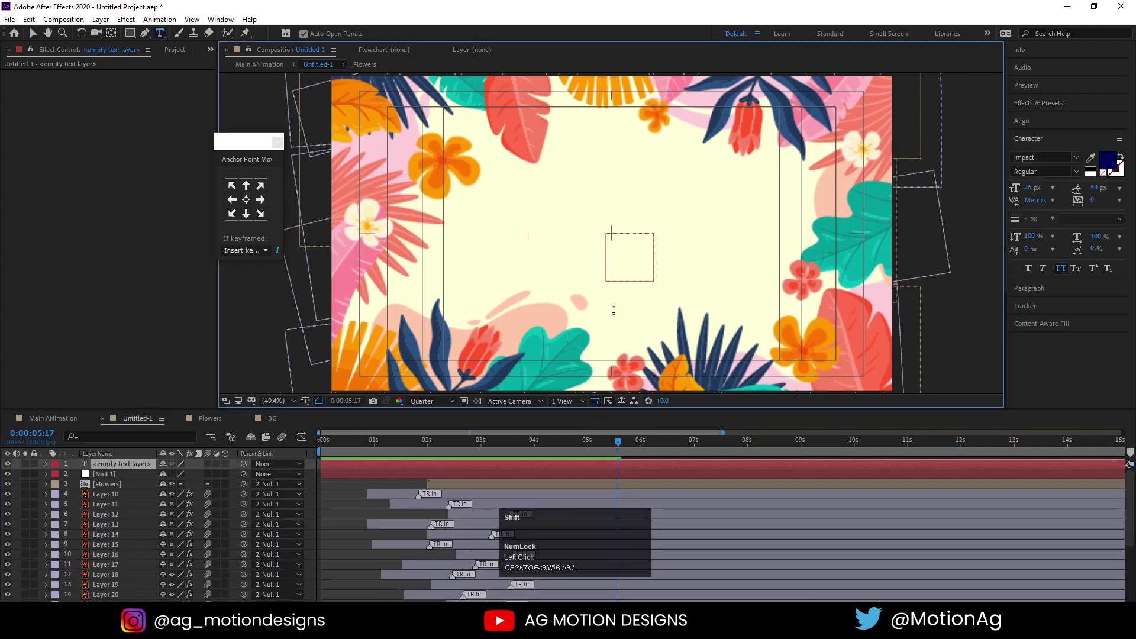
key("shift+space")
key("ctrl+a")
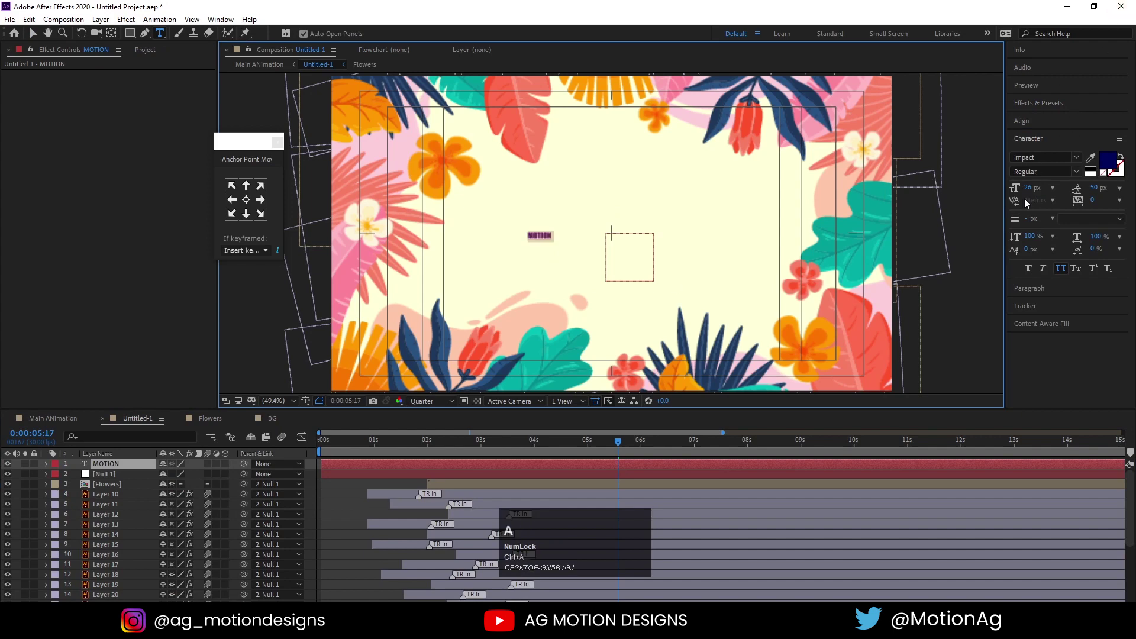
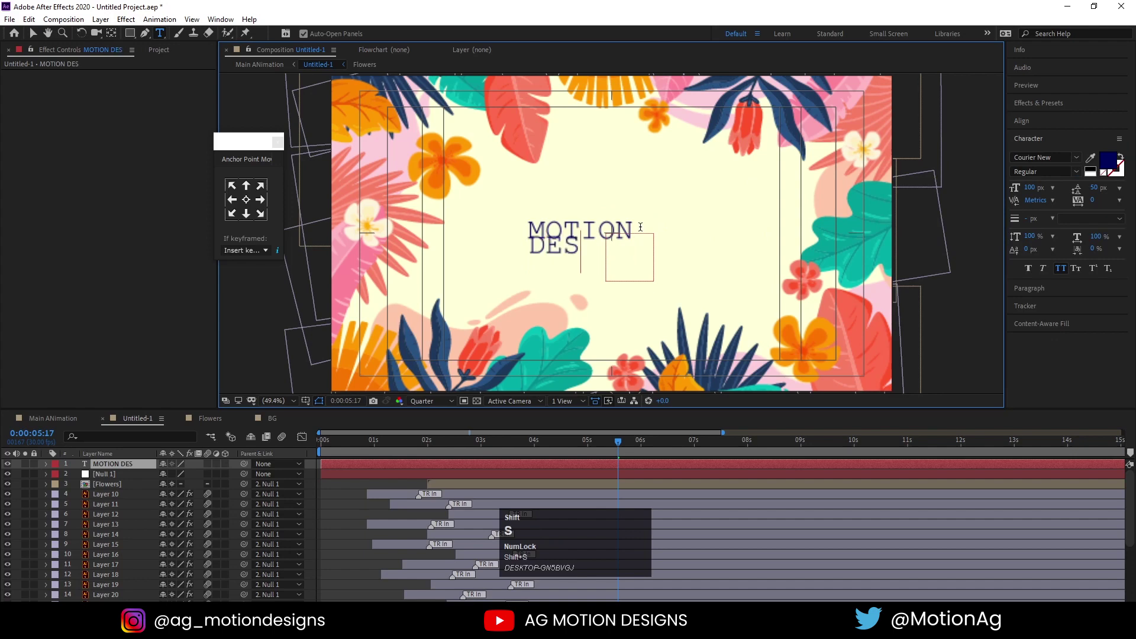
key("ctrl+a")
Enlarge the title, centre it in the composition with Align, and preview from the start.
left_click_drag(1032, 192, 345, 496)
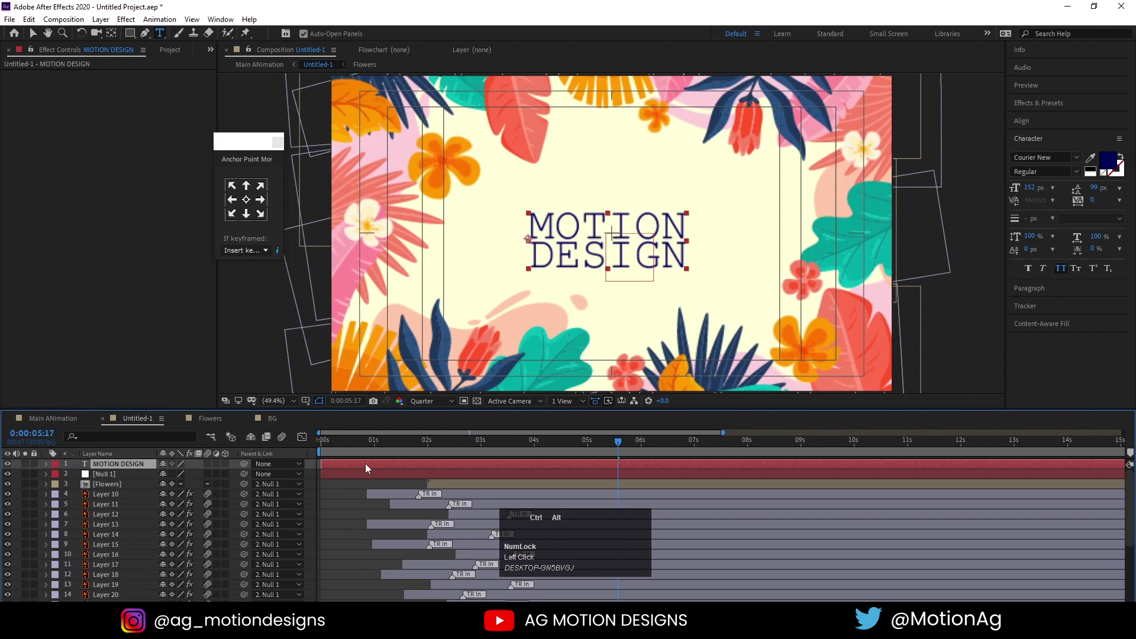
key("ctrl+alt+Home")
left_click(1032, 121)
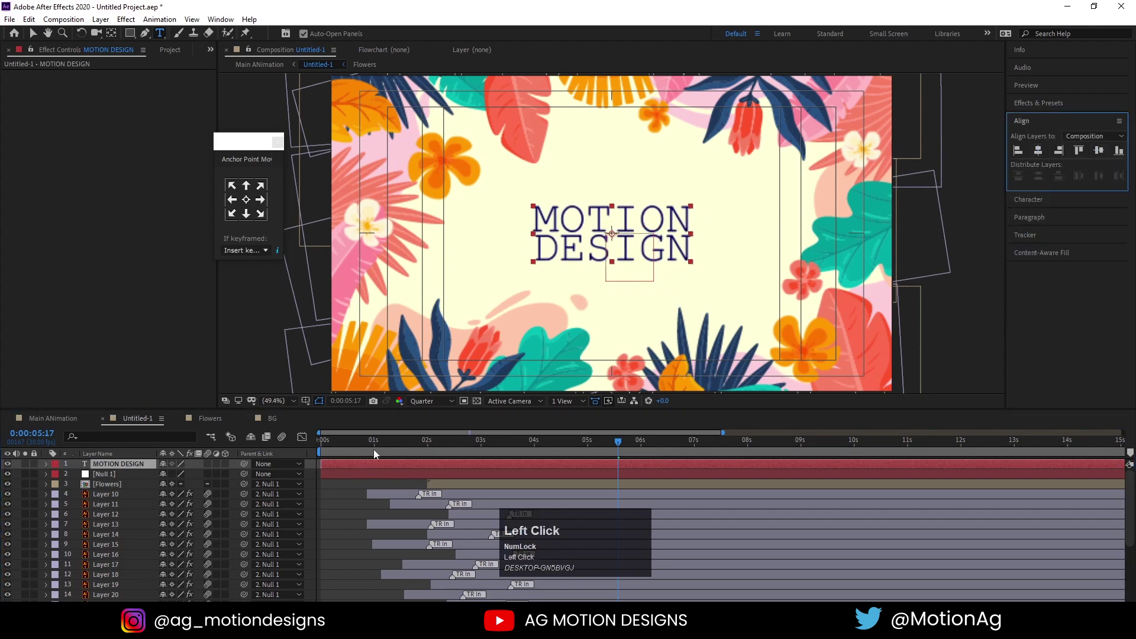
key("space")
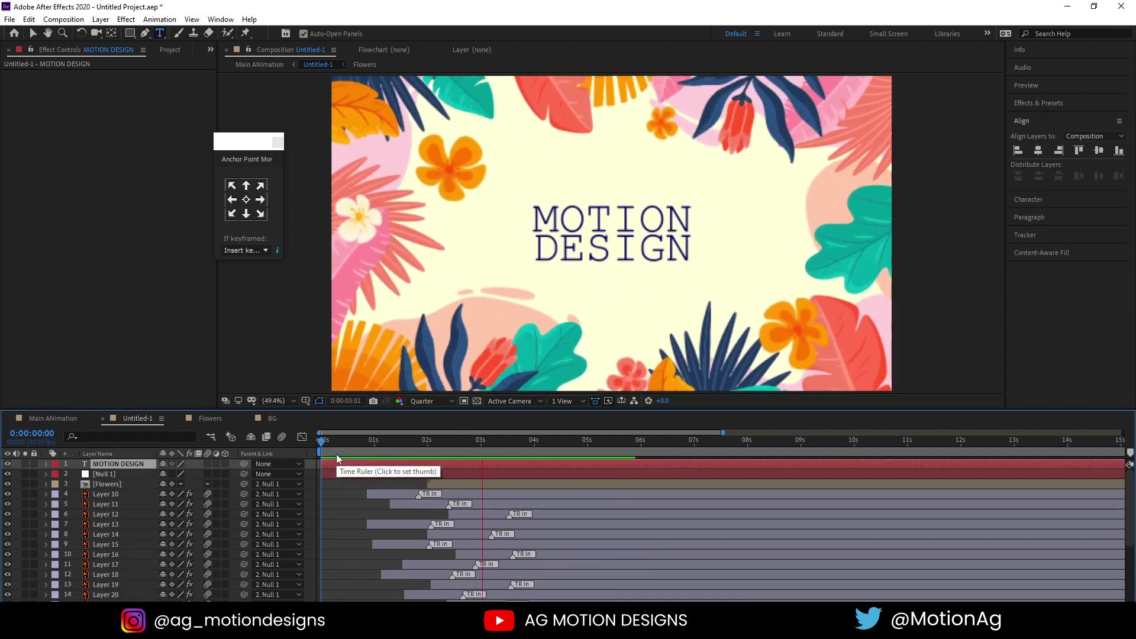
Switch the title to the Cream Peach script font in the Character panel.
key("space")
left_click(1032, 204)
scroll("up", 3)
left_click_drag(1044, 368, 1058, 279)
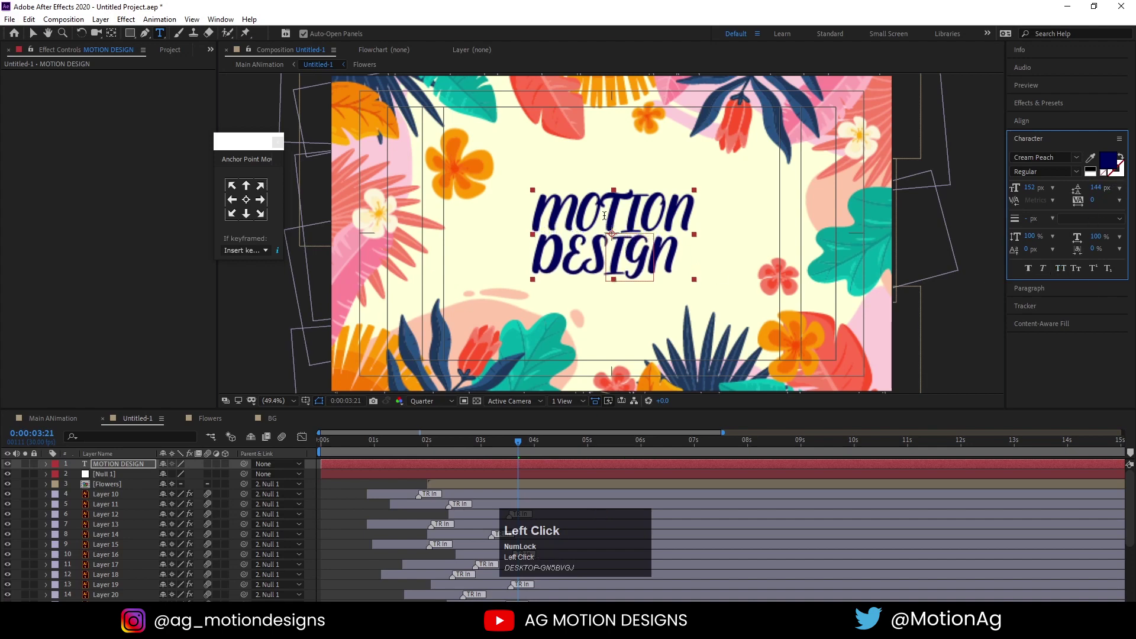
Retype the title as mixed-case 'Motion' / 'Design' on two lines.
key("ctrl+a")
key("shift+m")
type("o")
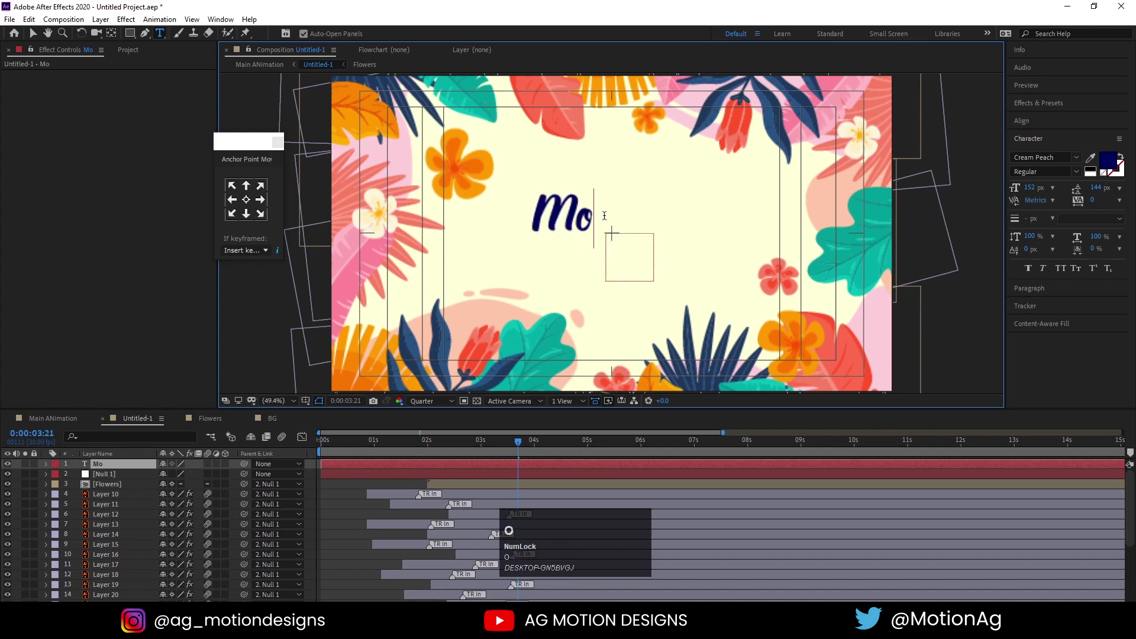
type("tion")
key("Return")
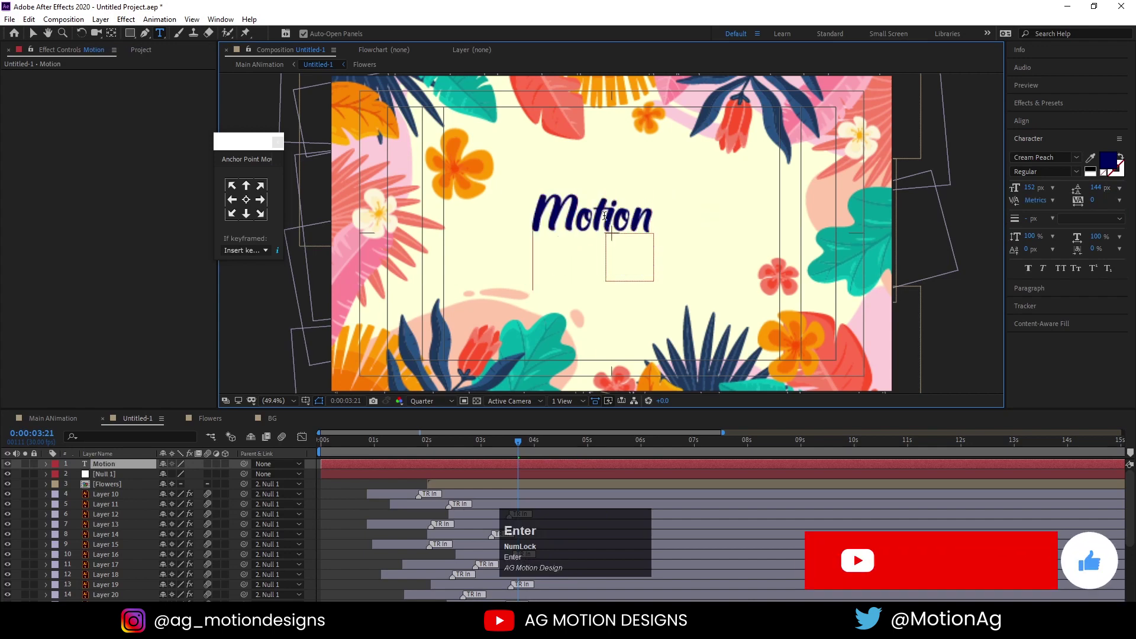
type("es")
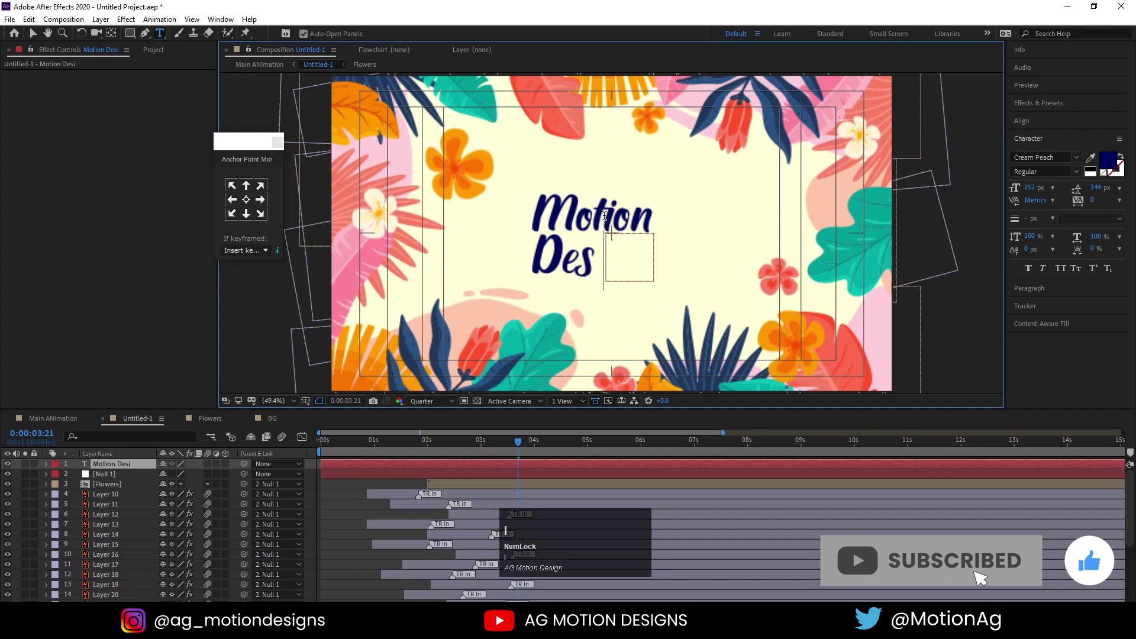
type("ighn")
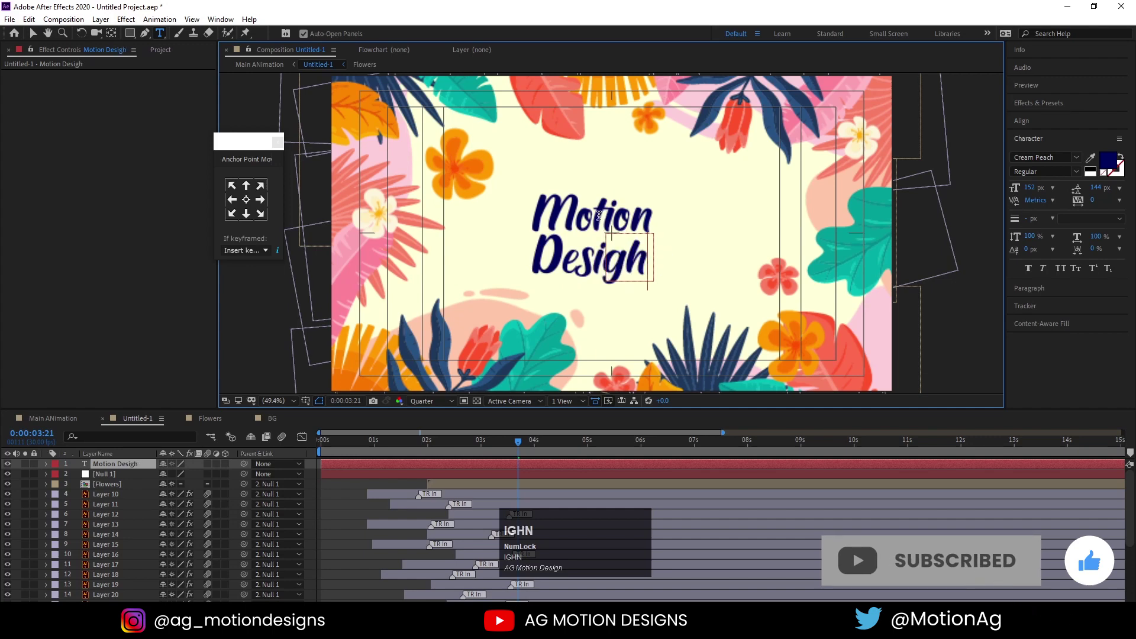
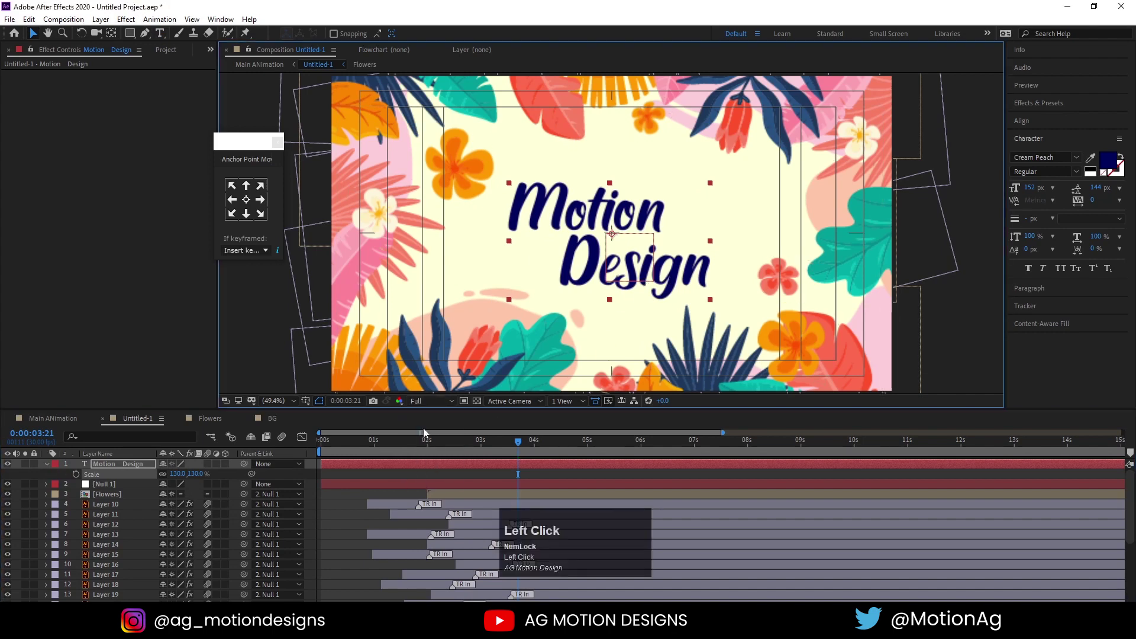
Apply Animation Composer's Overshoot scale-and-tracking character preset to the title and preview it.
key("space")
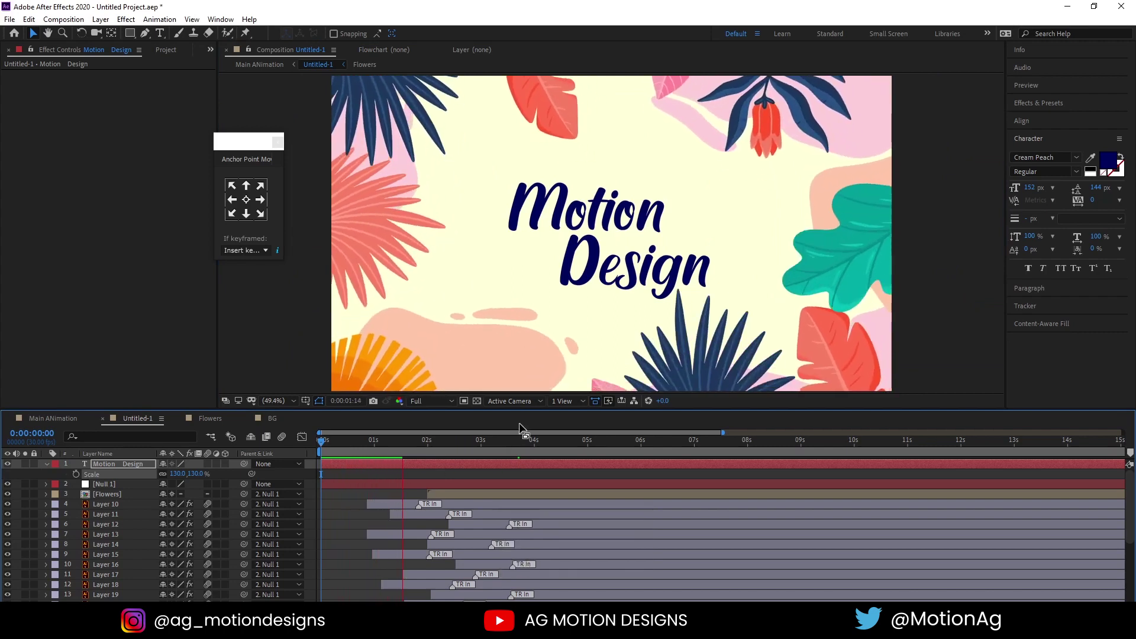
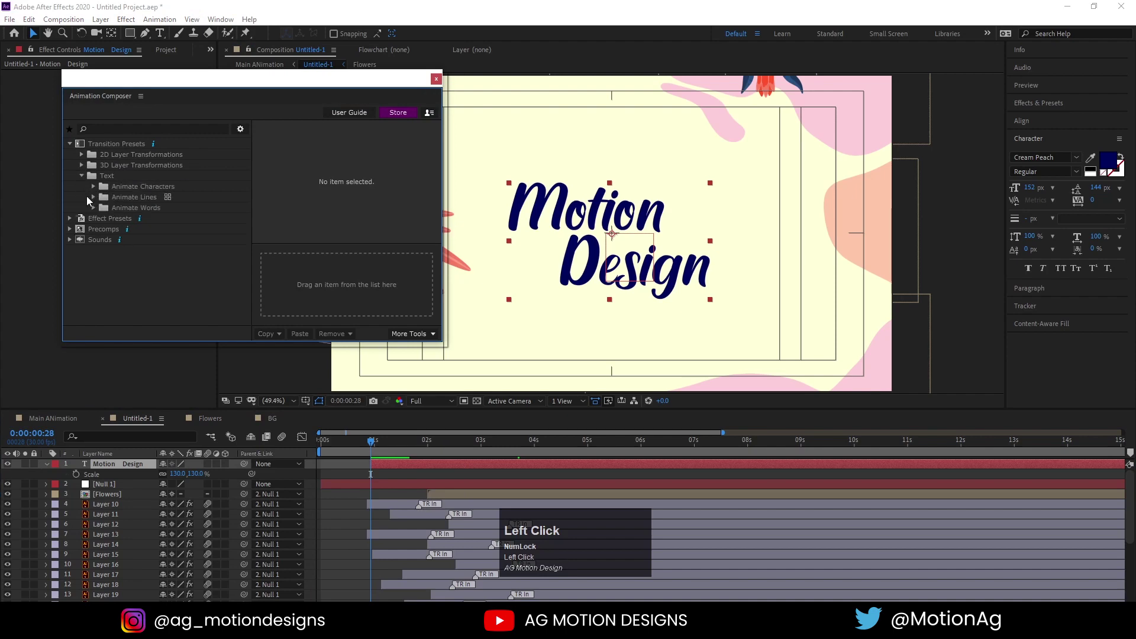
left_click_drag(96, 191, 52, 468)
key("space")
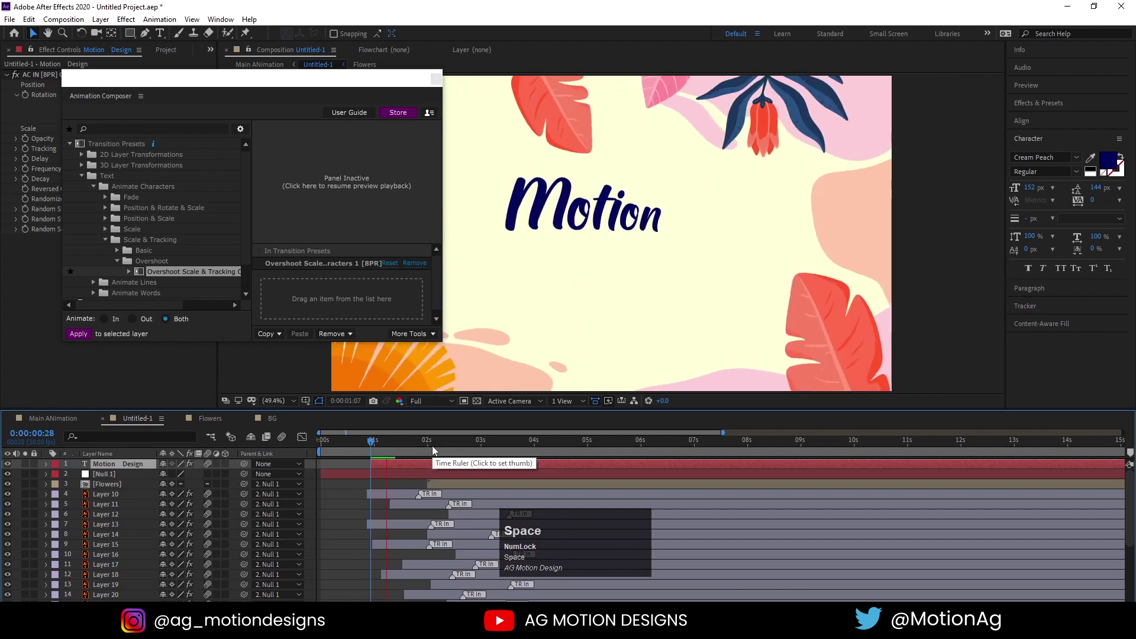
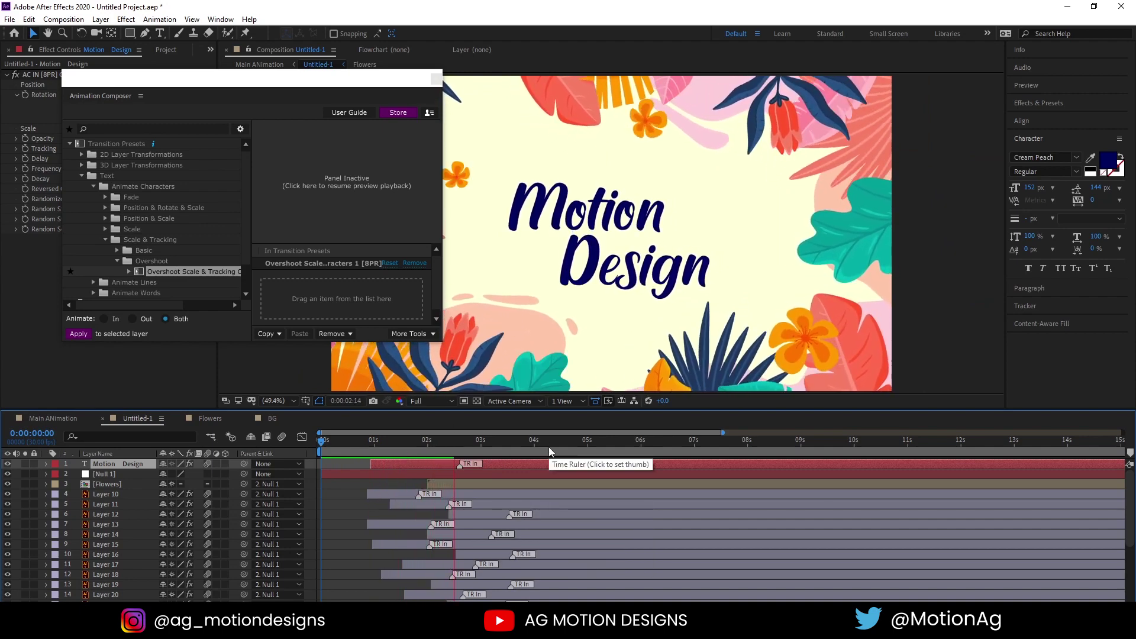
key("space")
Return to the Main Animation composition and play it with the animated title.
left_click(391, 450)
key("space")
left_click(60, 422)
key("space")
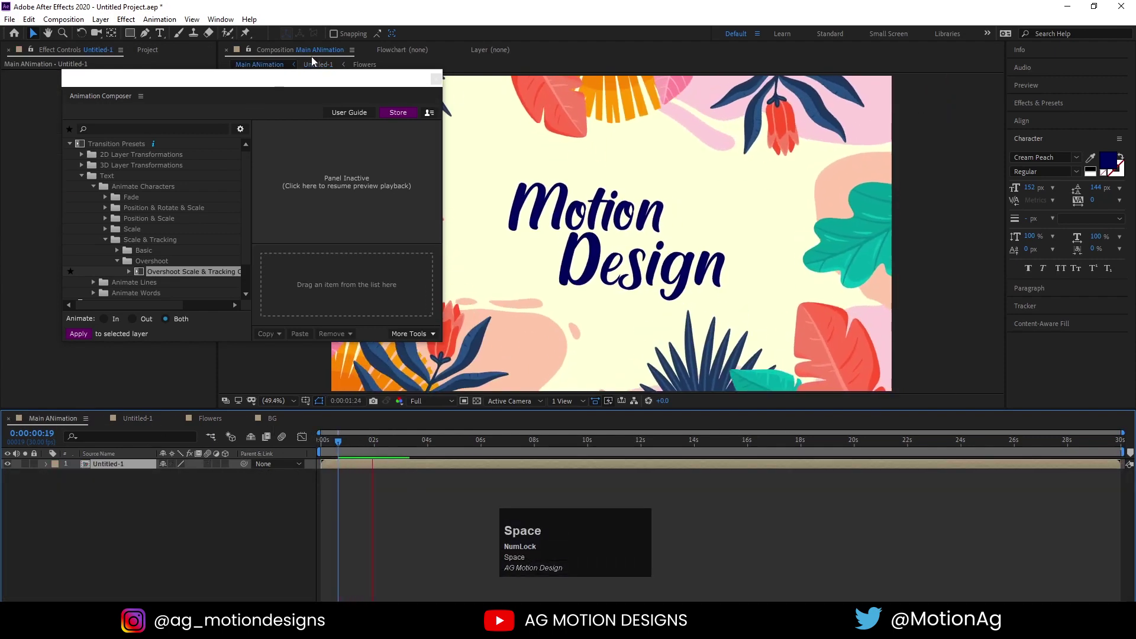
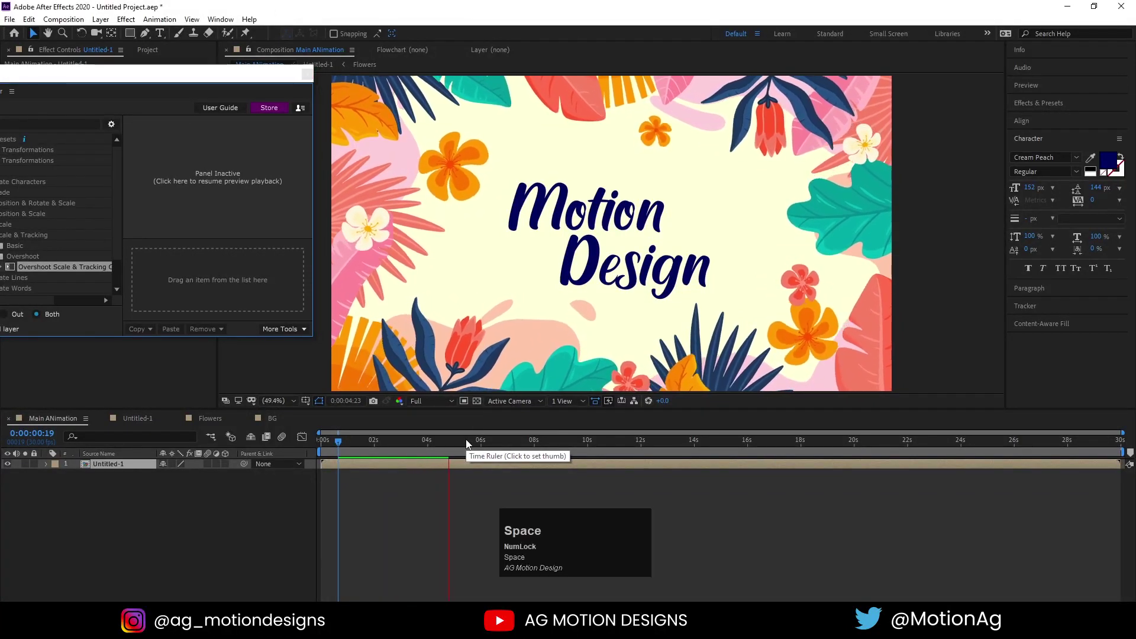
key("n")
key("space")
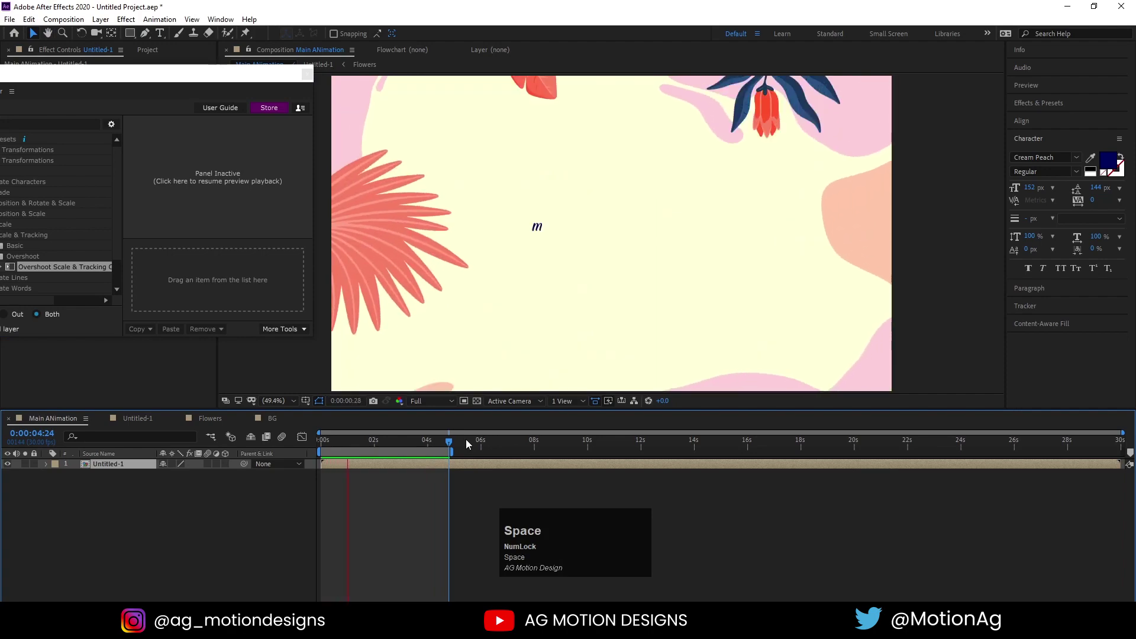